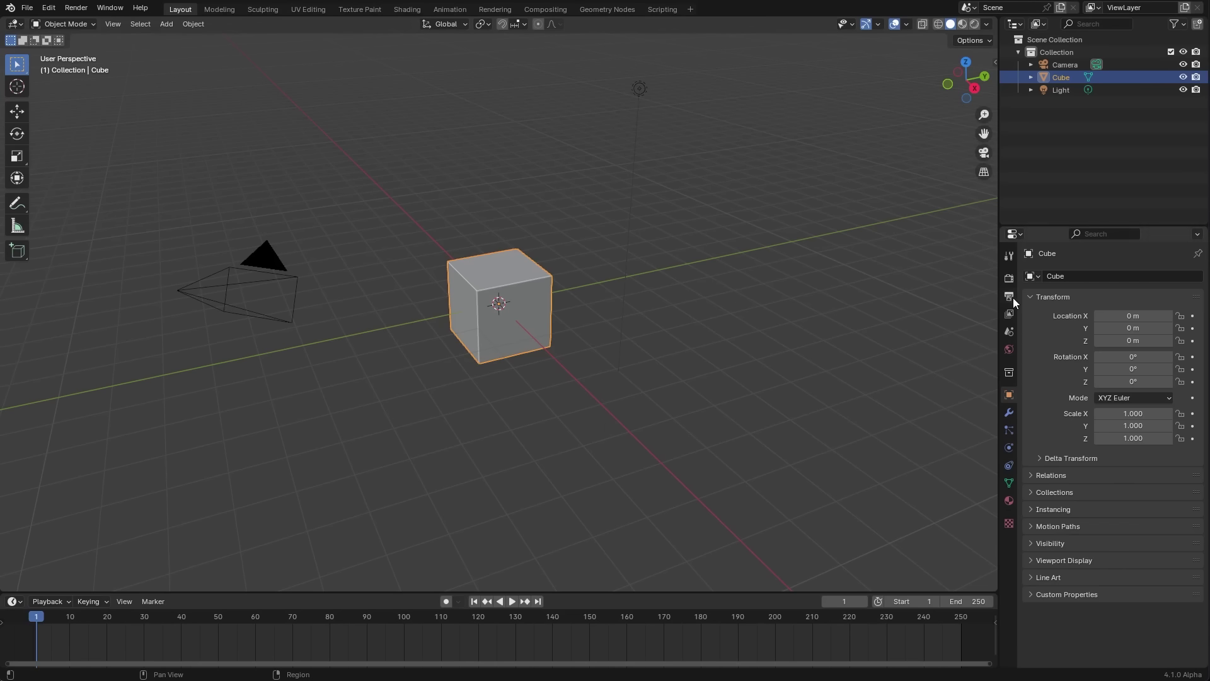
- Switch the render engine to Cycles with the device set to GPU Compute
{"action": "left_click", "coordinate": [1018, 282]}
{"action": "left_click", "coordinate": [1159, 278]}
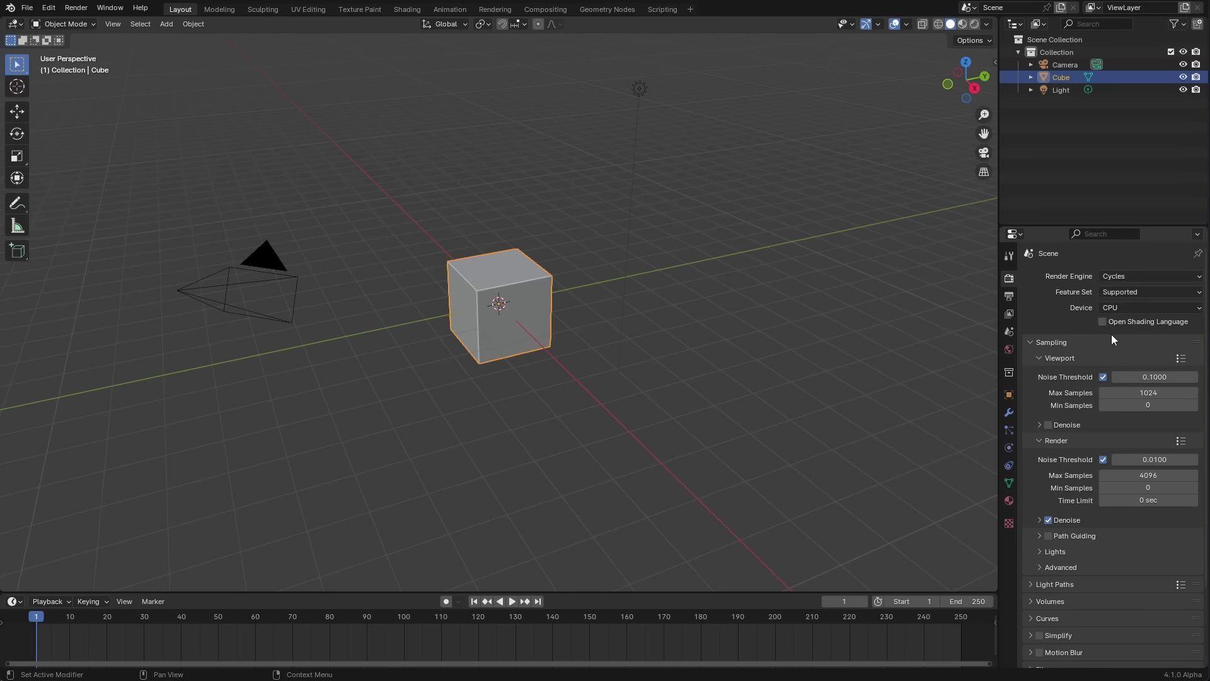
{"action": "left_click", "coordinate": [1054, 428]}
{"action": "left_click", "coordinate": [1152, 308]}
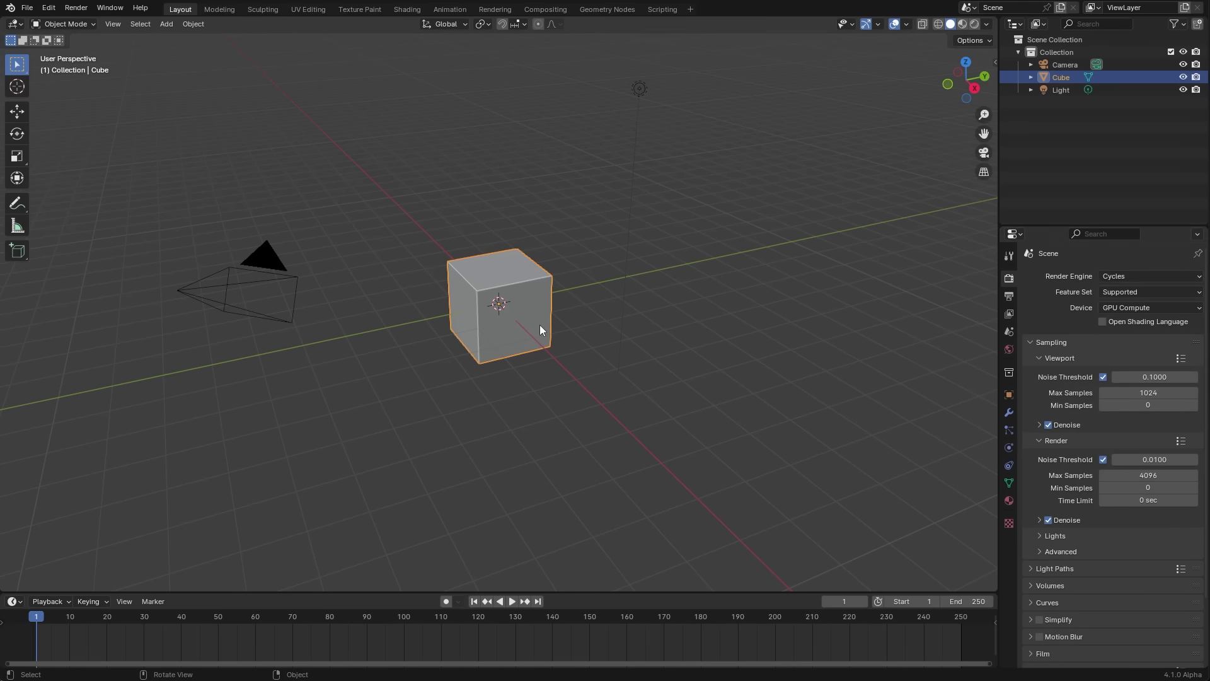
- In Edit Mode lift the cube's mesh 1 m along Z so it rests on the ground above its origin
{"action": "key", "text": "KP_1"}
{"action": "scroll", "scroll_direction": "up", "scroll_amount": 3}
{"action": "key", "text": "Tab"}
{"action": "scroll", "scroll_direction": "up", "scroll_amount": 3}
{"action": "key", "text": "g"}
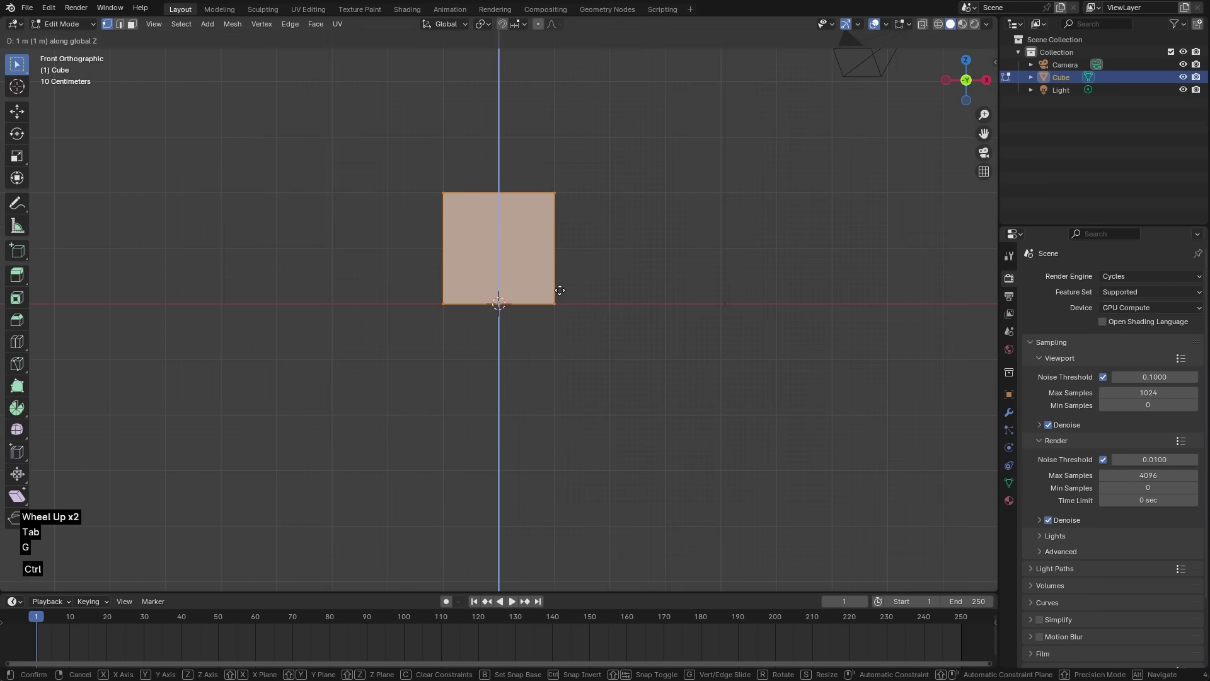
{"action": "key", "text": "Tab"}
{"action": "scroll", "scroll_direction": "up", "scroll_amount": 3}
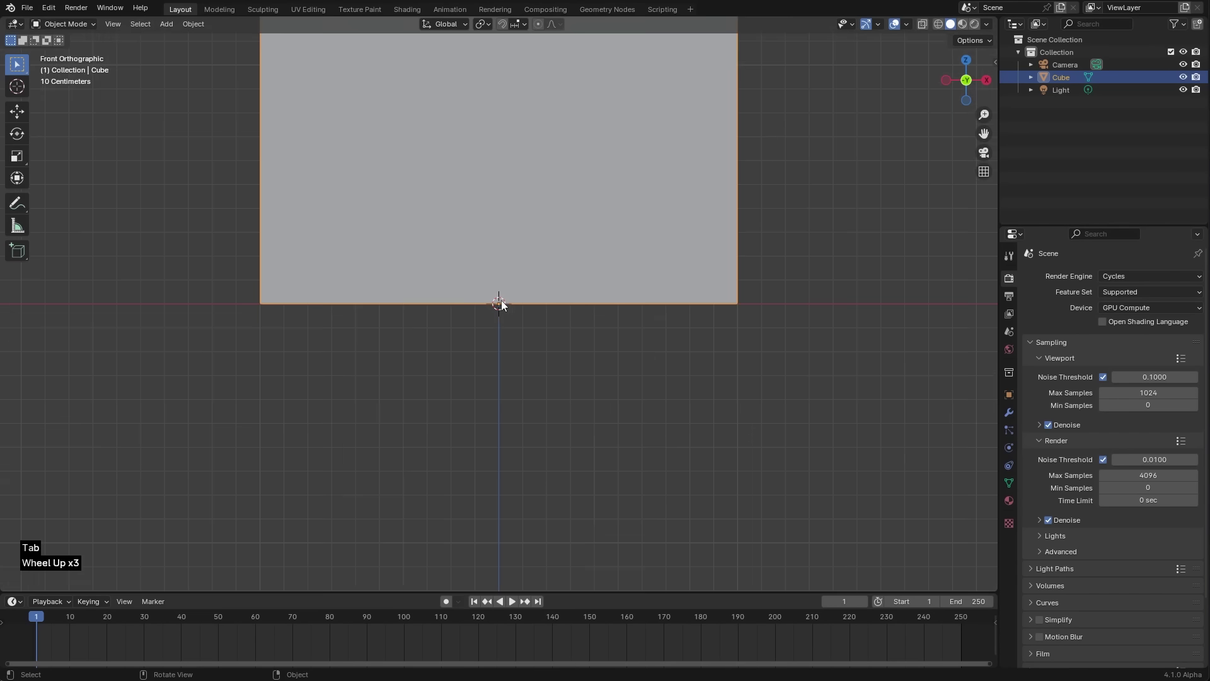
{"action": "middle_click", "coordinate": [443, 354]}
{"action": "scroll", "scroll_direction": "down", "scroll_amount": 3}
{"action": "middle_click", "coordinate": [548, 366]}
{"action": "key", "text": "s"}
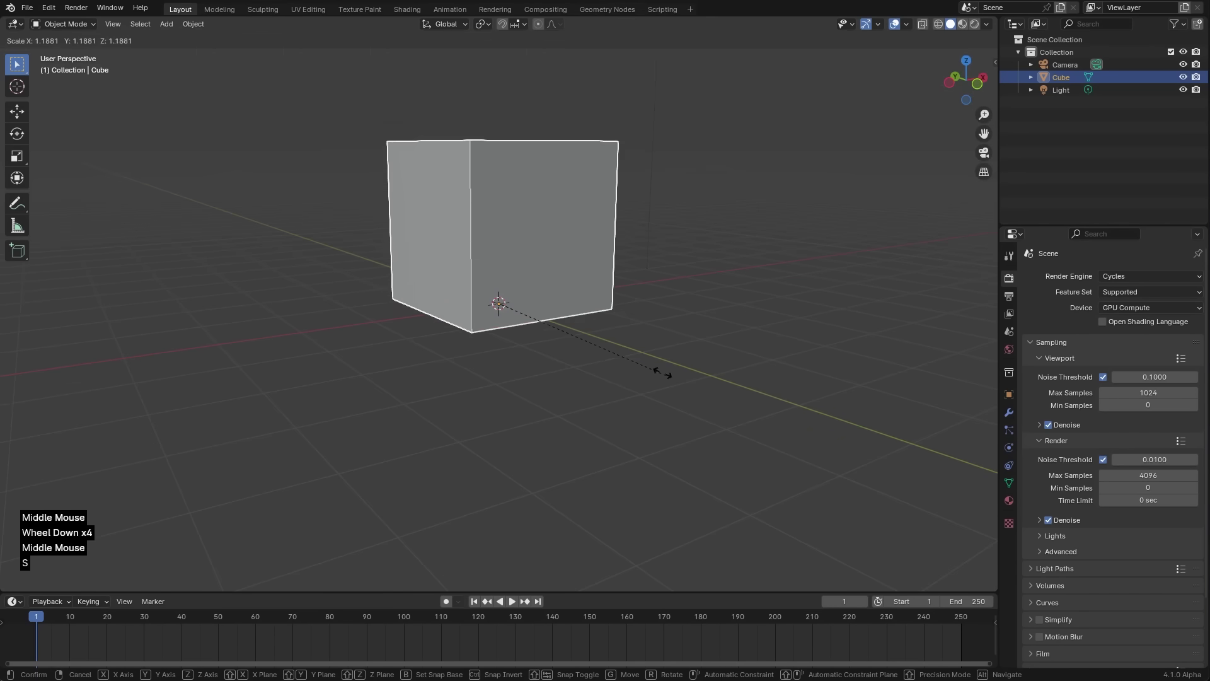
{"action": "scroll", "scroll_direction": "down", "scroll_amount": 3}
{"action": "middle_click", "coordinate": [586, 379]}
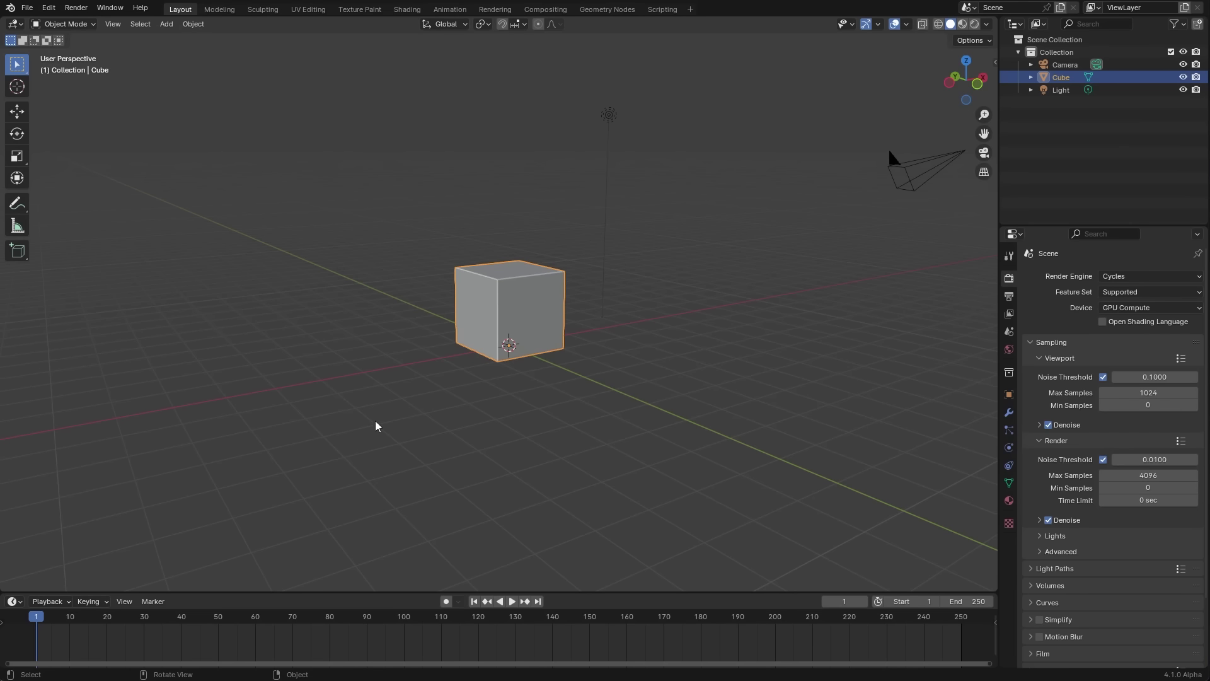
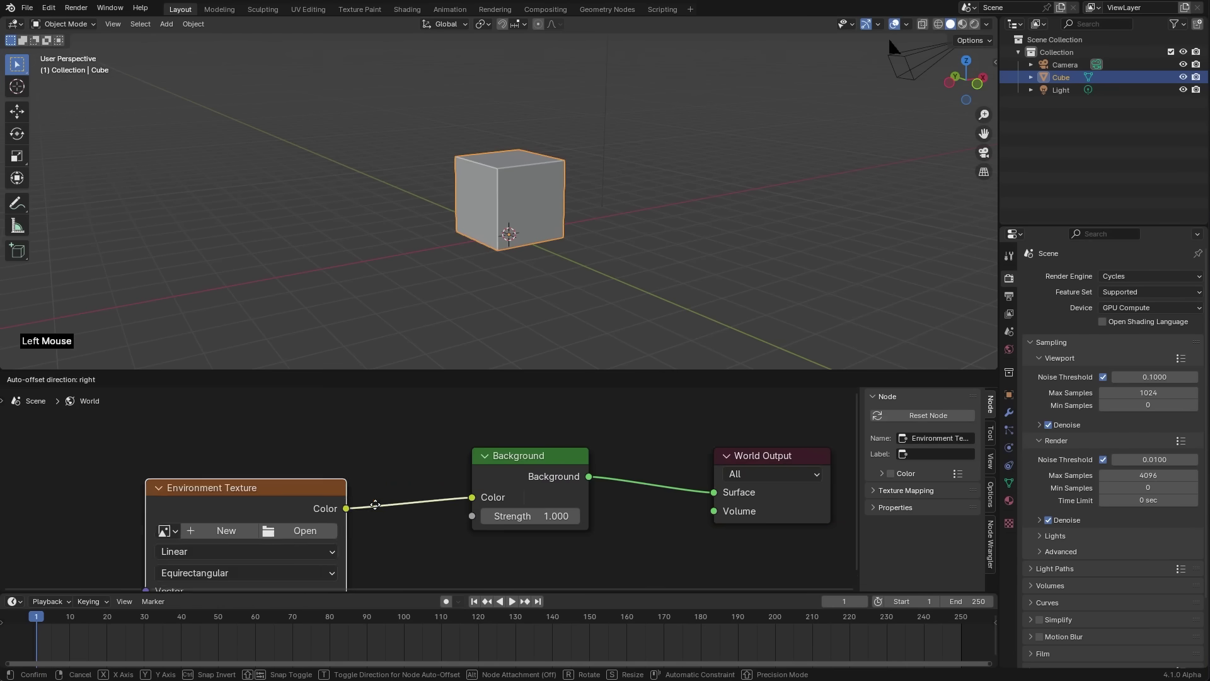
- Load the gym HDRI into the world Environment Texture and preview it in Rendered shading
{"action": "left_click", "coordinate": [384, 489]}
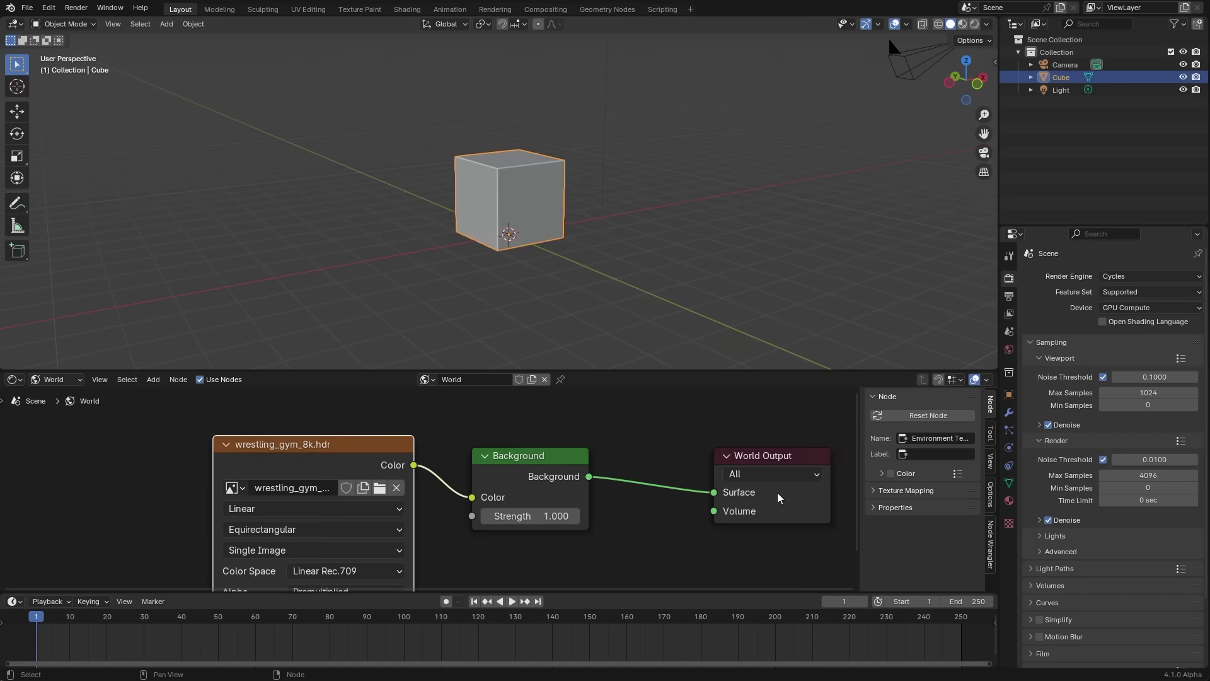
{"action": "key", "text": "z"}
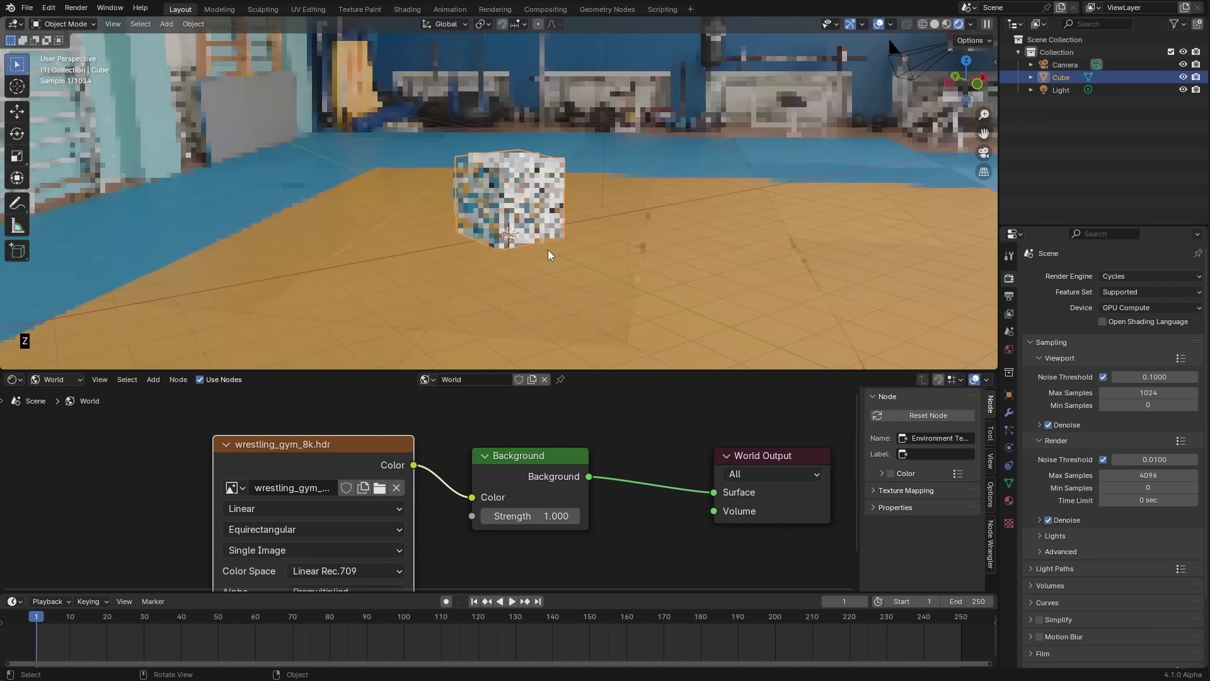
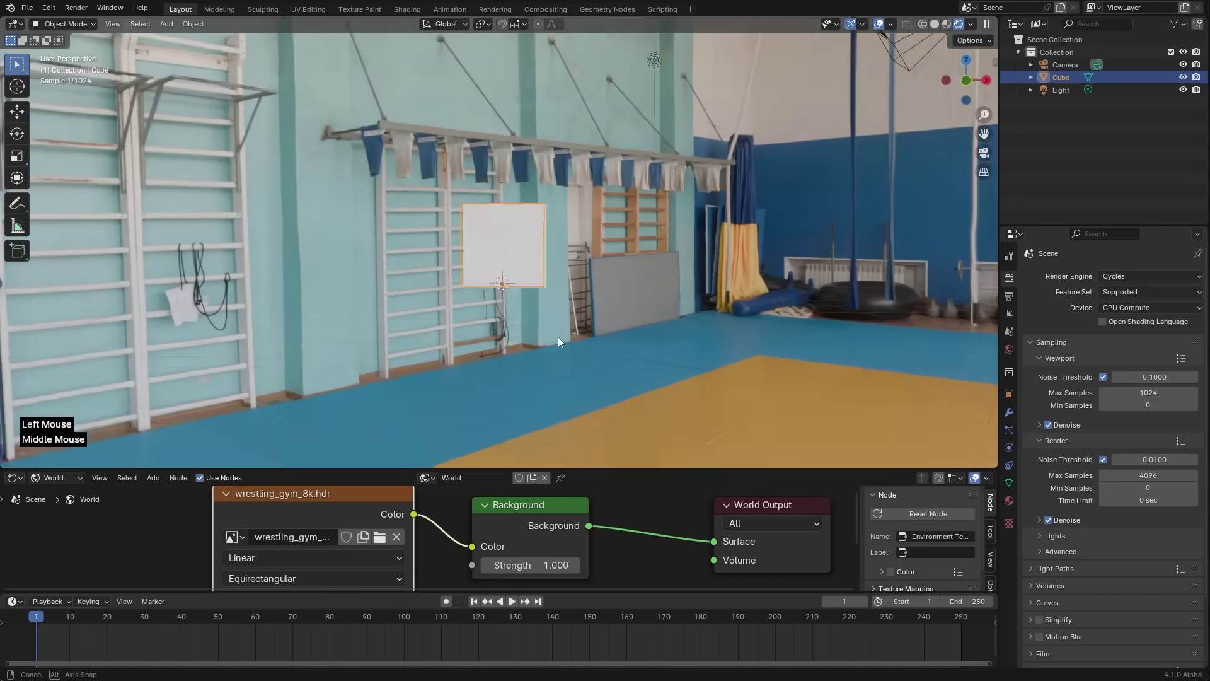
{"action": "middle_click", "coordinate": [469, 261]}
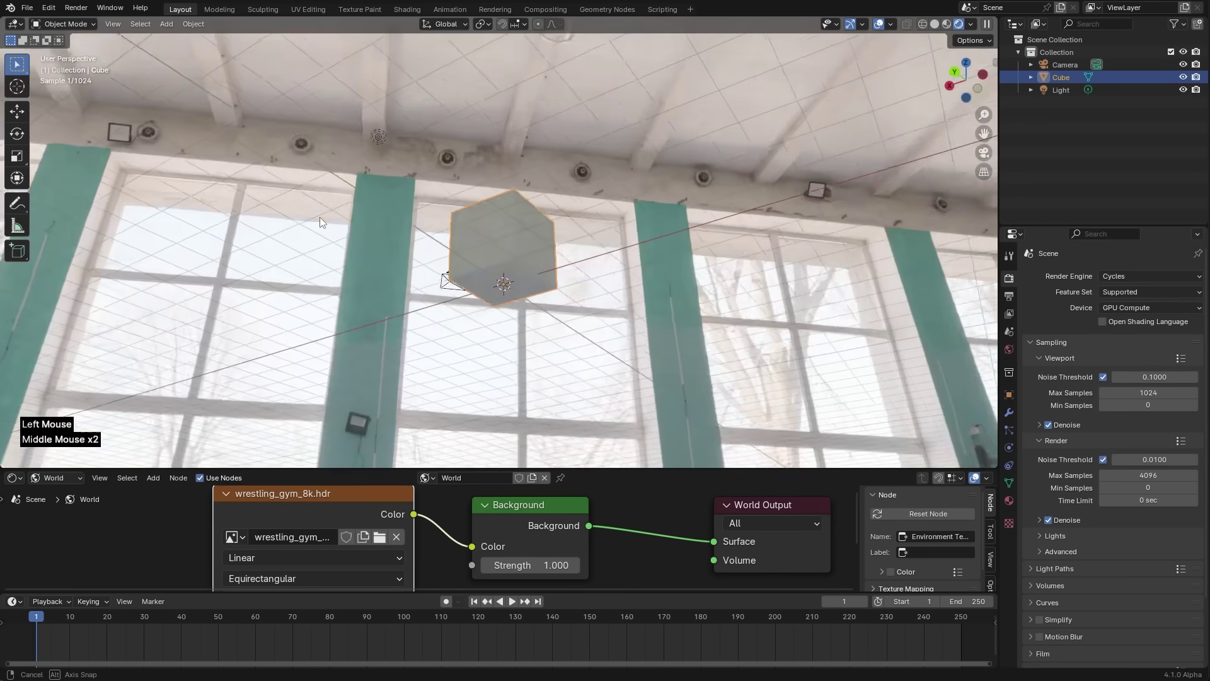
{"action": "key", "text": "z"}
{"action": "middle_click", "coordinate": [477, 256]}
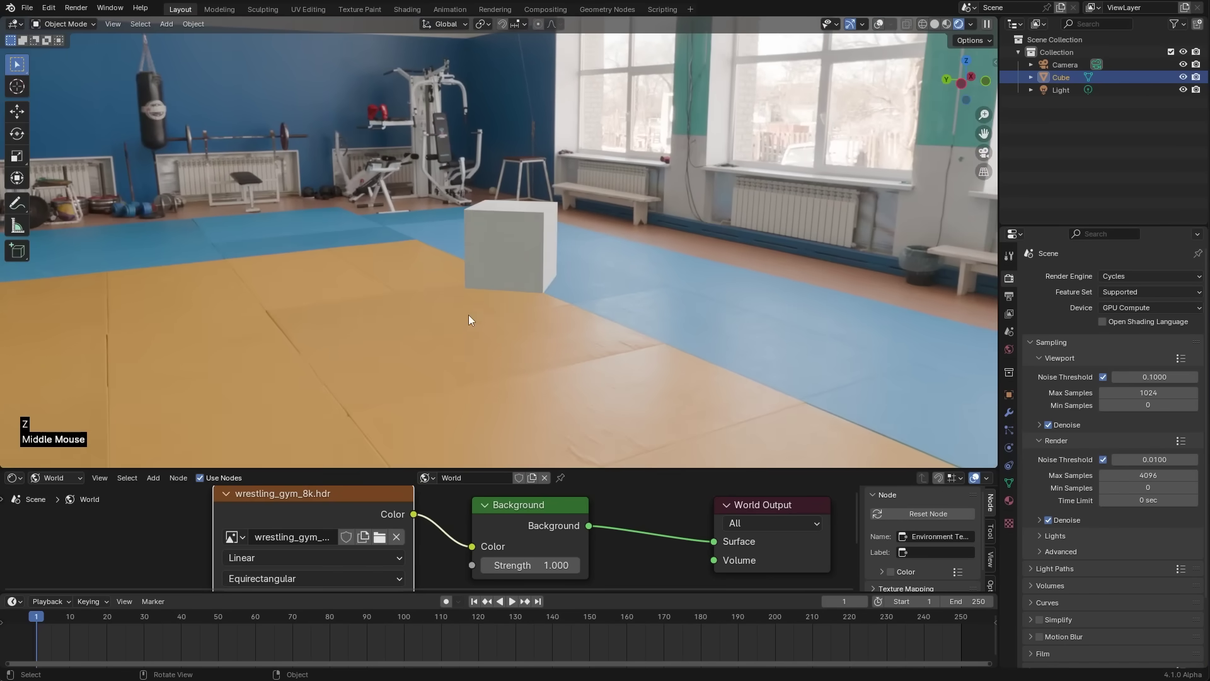
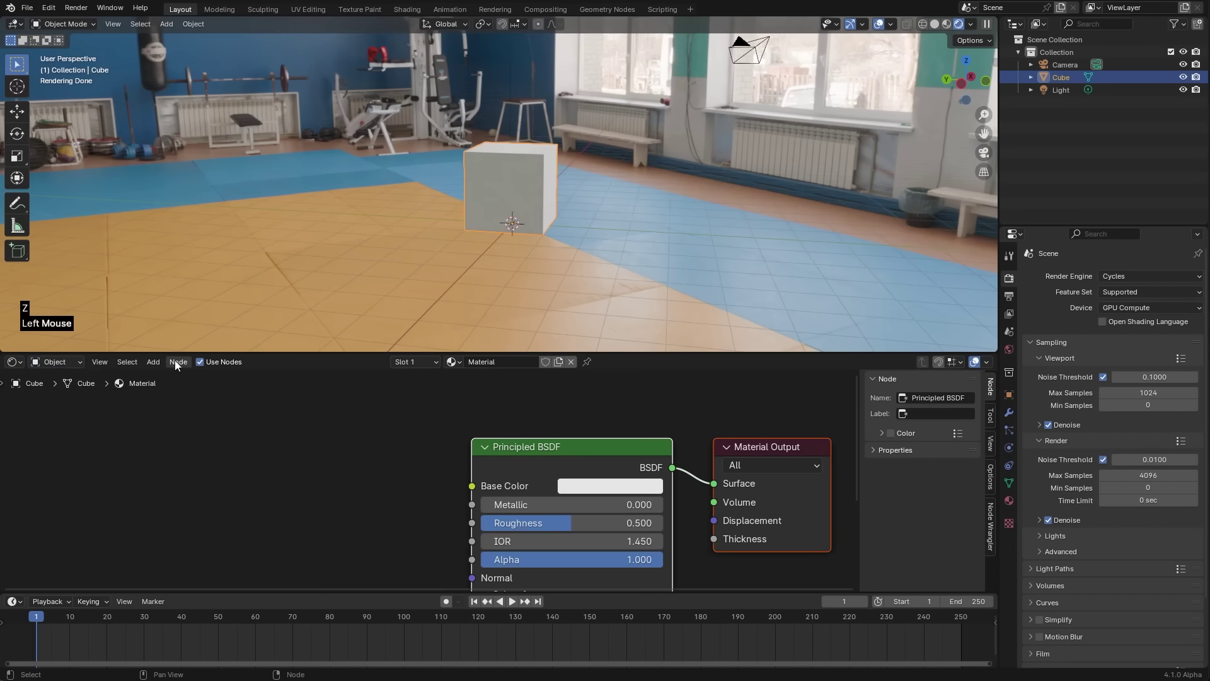
- Name the cube's new material Room and drive its Base Color with the gym HDRI Environment Texture
{"action": "scroll", "scroll_direction": "down", "scroll_amount": 3}
{"action": "left_click", "coordinate": [499, 364]}
{"action": "key", "text": "o"}
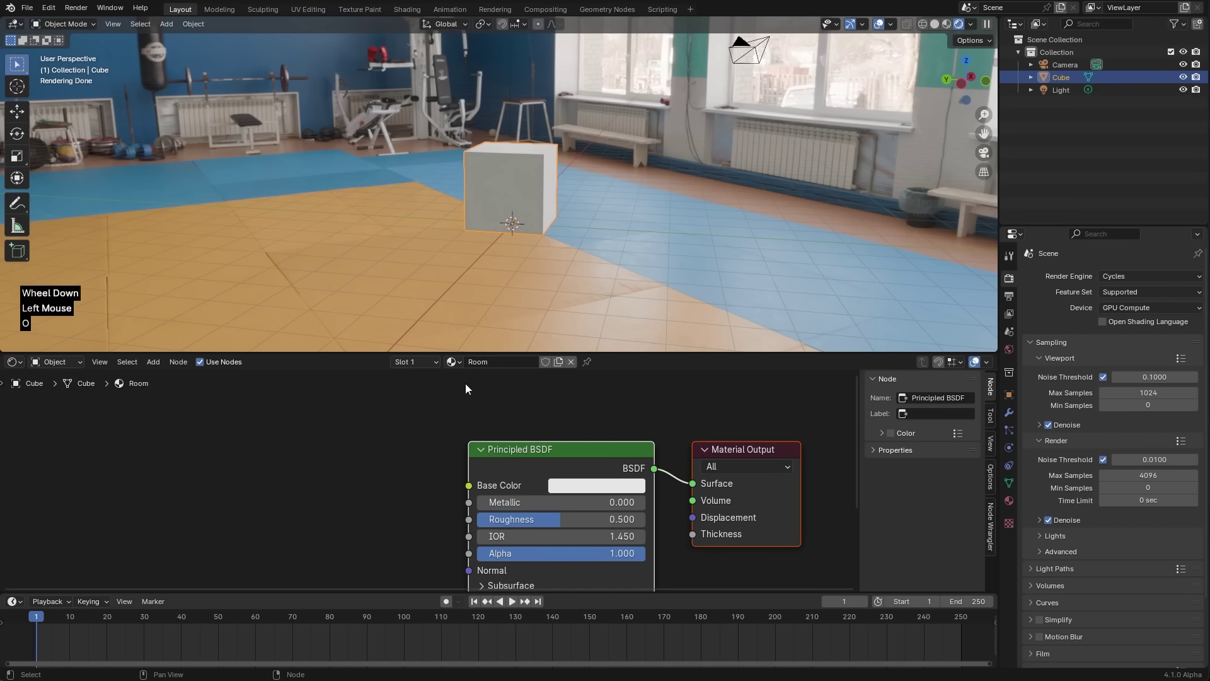
{"action": "left_click", "coordinate": [471, 492]}
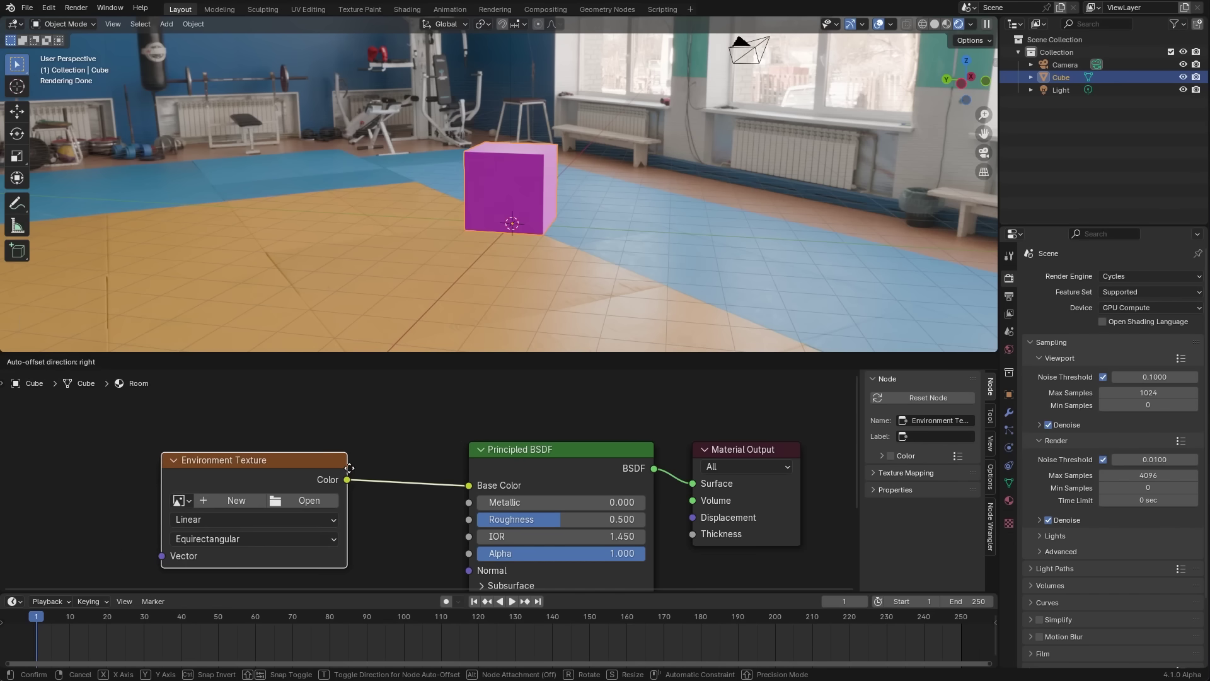
{"action": "left_click", "coordinate": [212, 508]}
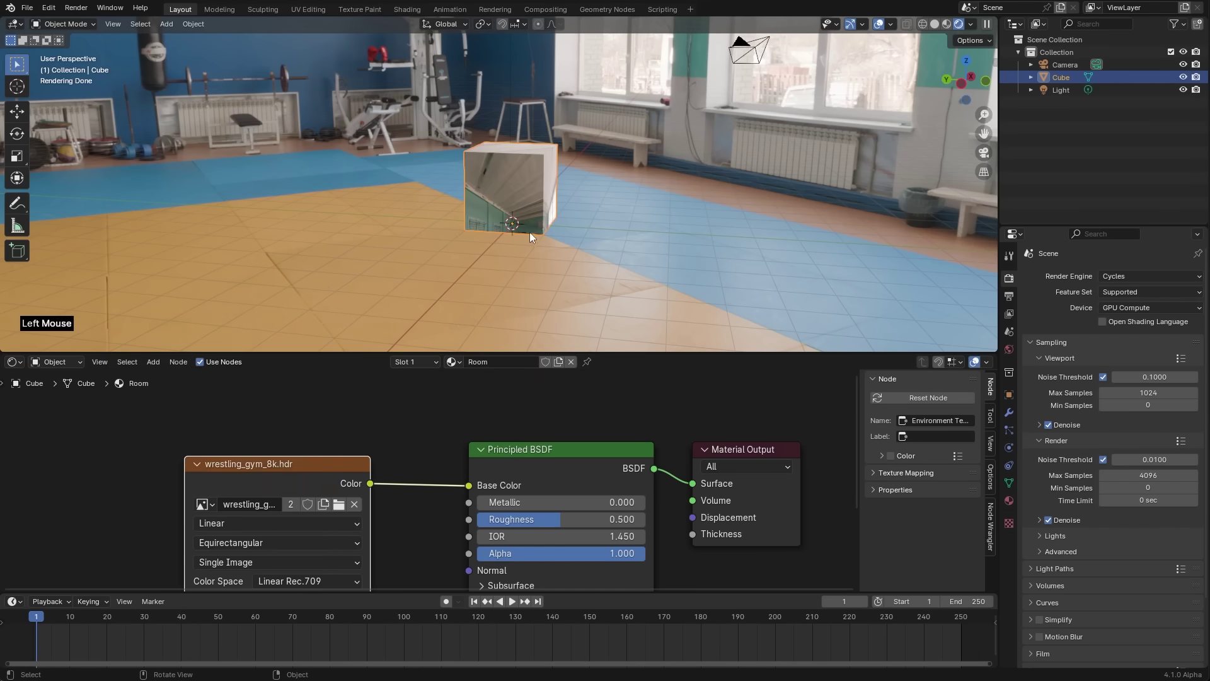
{"action": "middle_click", "coordinate": [543, 221]}
{"action": "scroll", "scroll_direction": "up", "scroll_amount": 3}
{"action": "middle_click", "coordinate": [541, 201]}
{"action": "scroll", "scroll_direction": "up", "scroll_amount": 3}
{"action": "middle_click", "coordinate": [530, 228]}
{"action": "middle_click", "coordinate": [530, 209]}
{"action": "scroll", "scroll_direction": "up", "scroll_amount": 3}
{"action": "scroll", "scroll_direction": "down", "scroll_amount": 3}
{"action": "middle_click", "coordinate": [328, 515]}
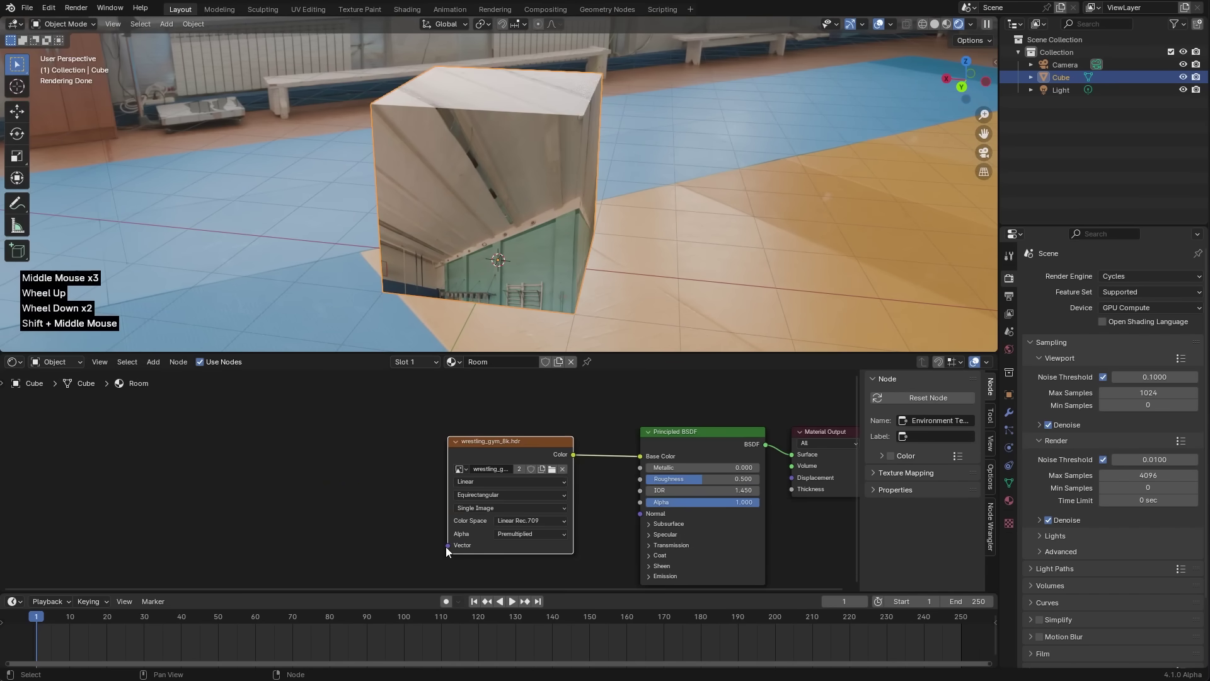
- Add Texture Coordinate and Mapping nodes, projecting through Object coordinates referenced to the Cube
{"action": "left_click", "coordinate": [491, 458]}
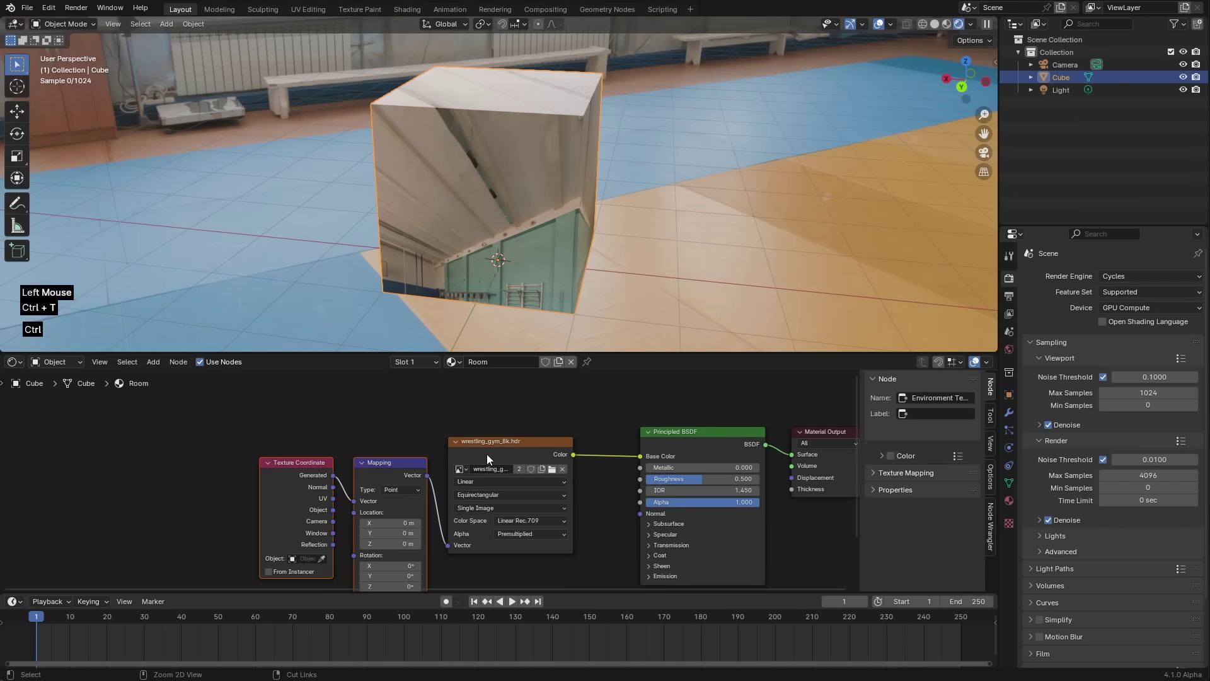
{"action": "key", "text": "ctrl+t"}
{"action": "left_click", "coordinate": [273, 463]}
{"action": "key", "text": "g"}
{"action": "left_click", "coordinate": [319, 455]}
{"action": "left_click", "coordinate": [308, 505]}
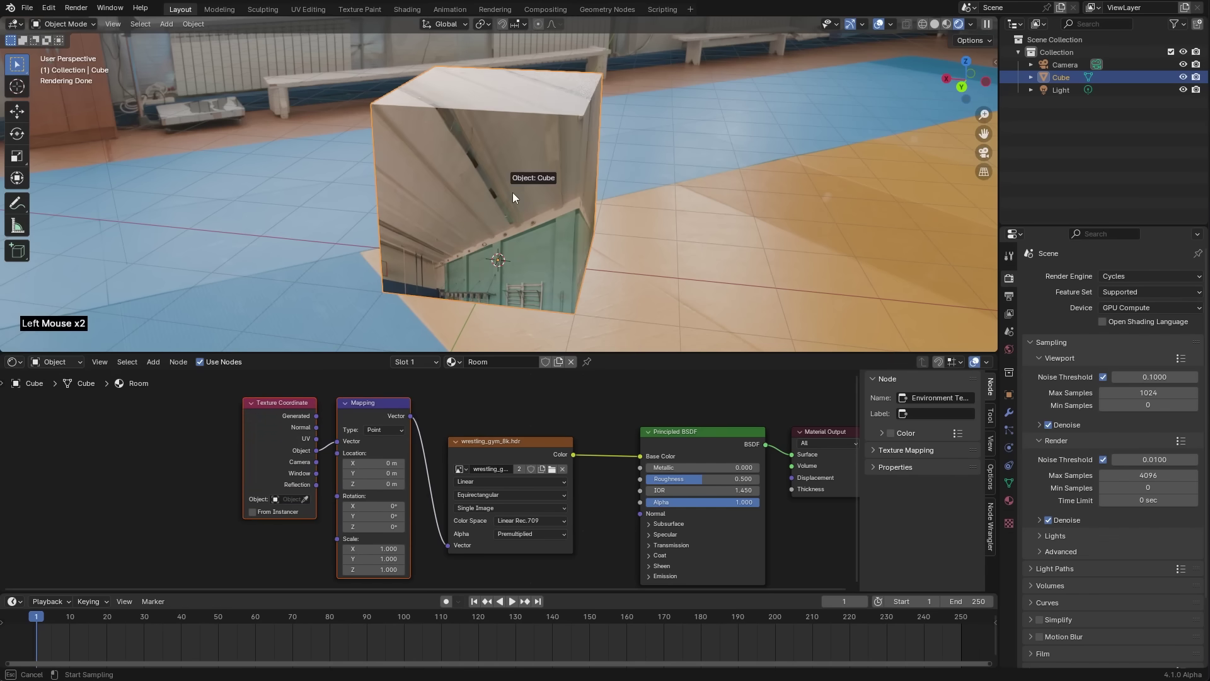
{"action": "middle_click", "coordinate": [490, 217]}
{"action": "middle_click", "coordinate": [552, 229]}
{"action": "scroll", "scroll_direction": "down", "scroll_amount": 3}
{"action": "middle_click", "coordinate": [539, 261]}
{"action": "middle_click", "coordinate": [540, 265]}
{"action": "scroll", "scroll_direction": "up", "scroll_amount": 3}
{"action": "middle_click", "coordinate": [532, 241]}
{"action": "scroll", "scroll_direction": "down", "scroll_amount": 3}
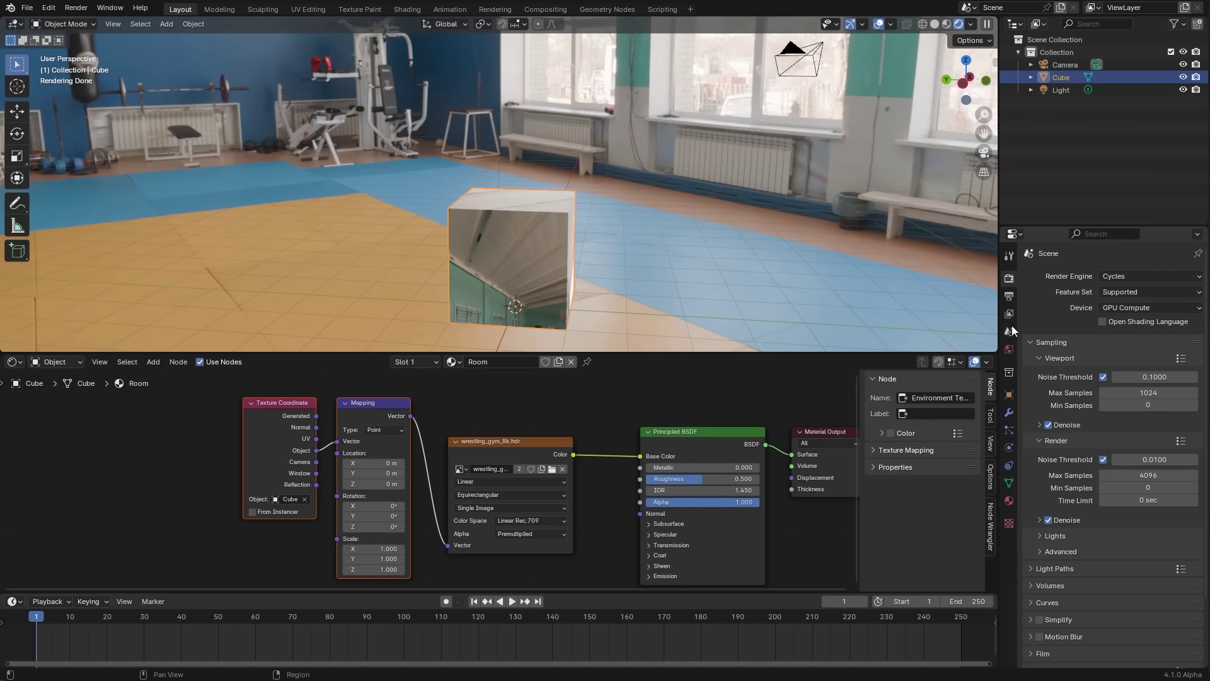
{"action": "scroll", "scroll_direction": "down", "scroll_amount": 3}
- Enable Film > Transparent and turn on the Face Orientation overlay
{"action": "left_click", "coordinate": [1037, 582]}
{"action": "scroll", "scroll_direction": "down", "scroll_amount": 3}
{"action": "left_click", "coordinate": [1054, 566]}
{"action": "scroll", "scroll_direction": "down", "scroll_amount": 3}
{"action": "left_click", "coordinate": [796, 283]}
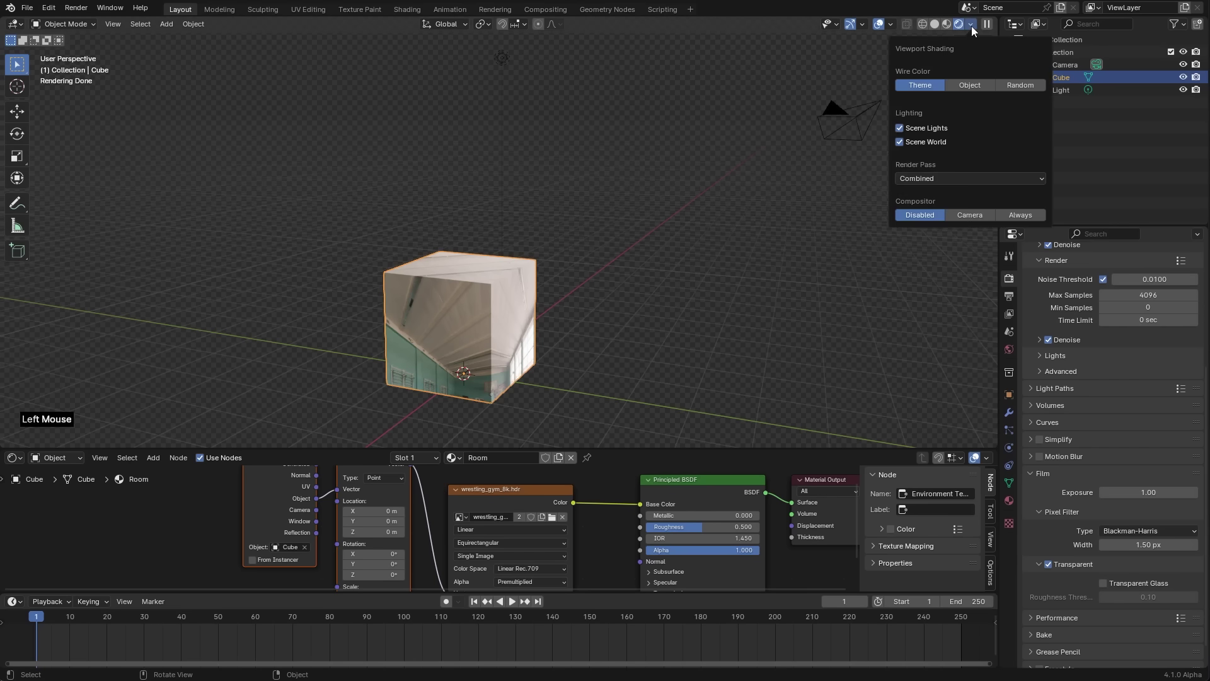
{"action": "left_click", "coordinate": [896, 28]}
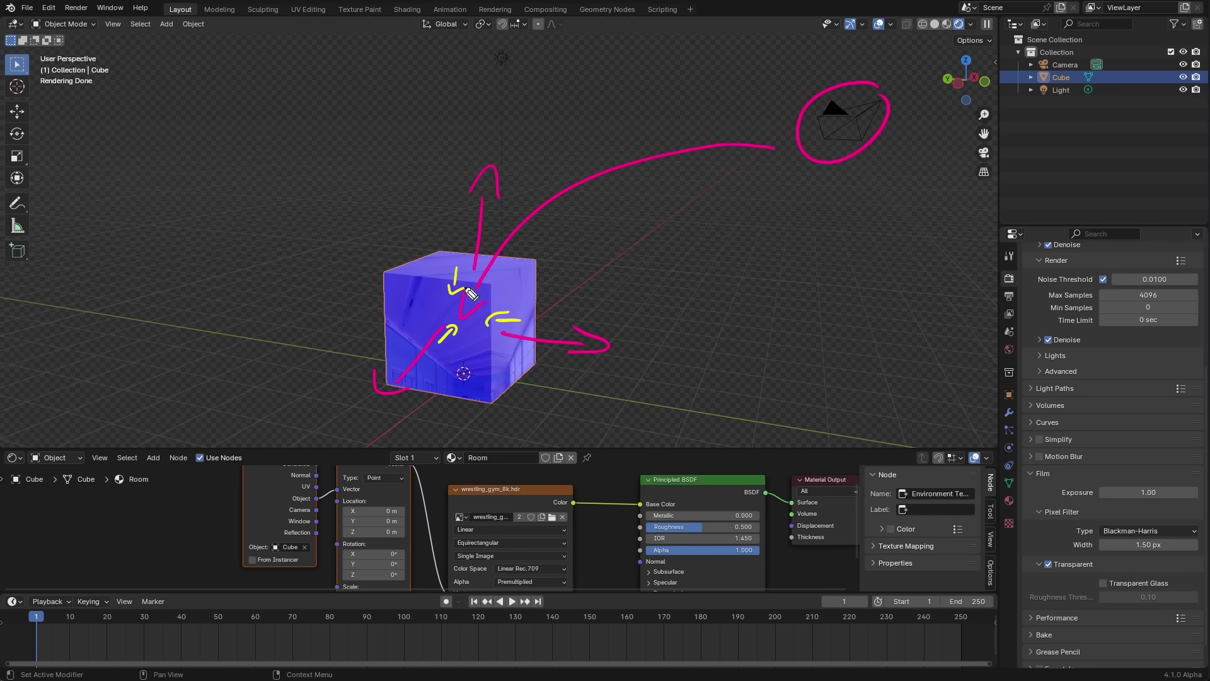
- In Edit Mode select all the cube's faces and flip their normals inward
{"action": "key", "text": "Tab"}
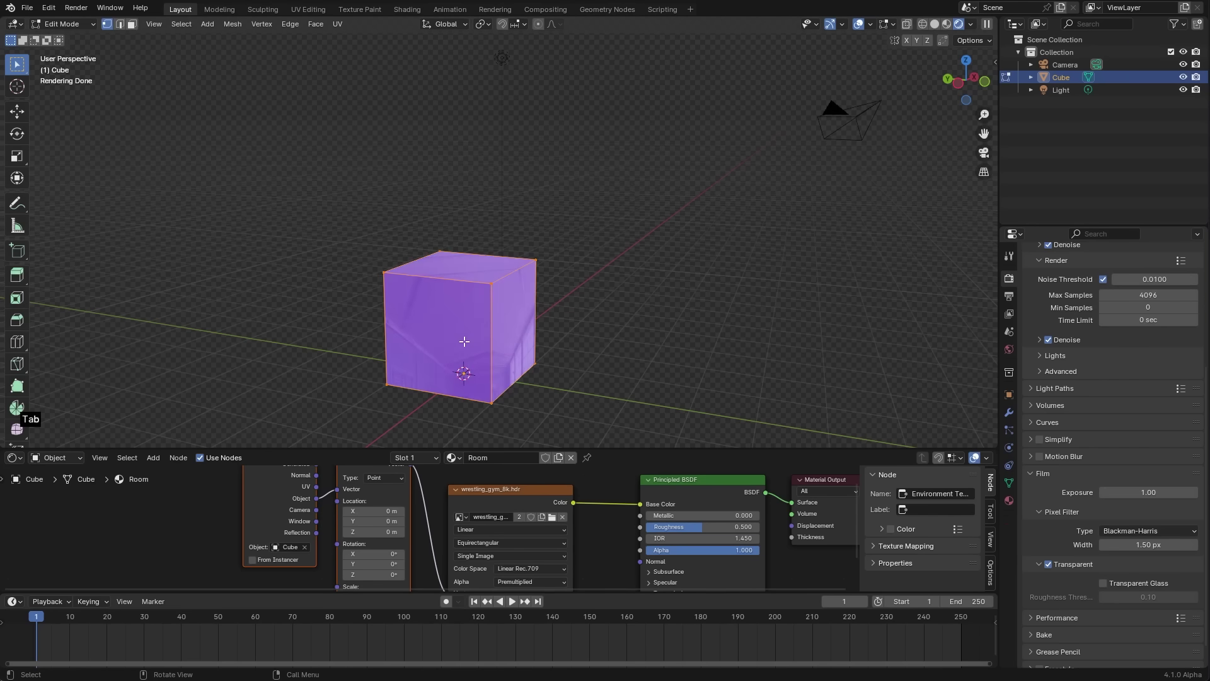
{"action": "key", "text": "a"}
{"action": "key", "text": "a"}
{"action": "key", "text": "a"}
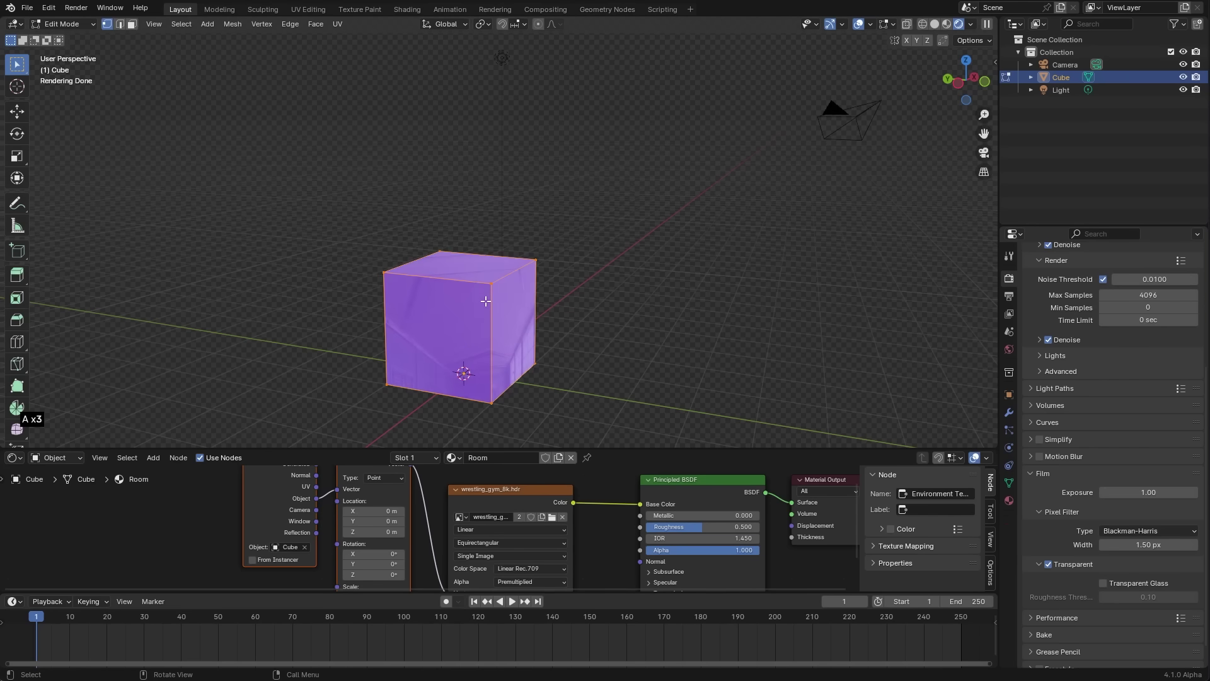
{"action": "key", "text": "alt+n"}
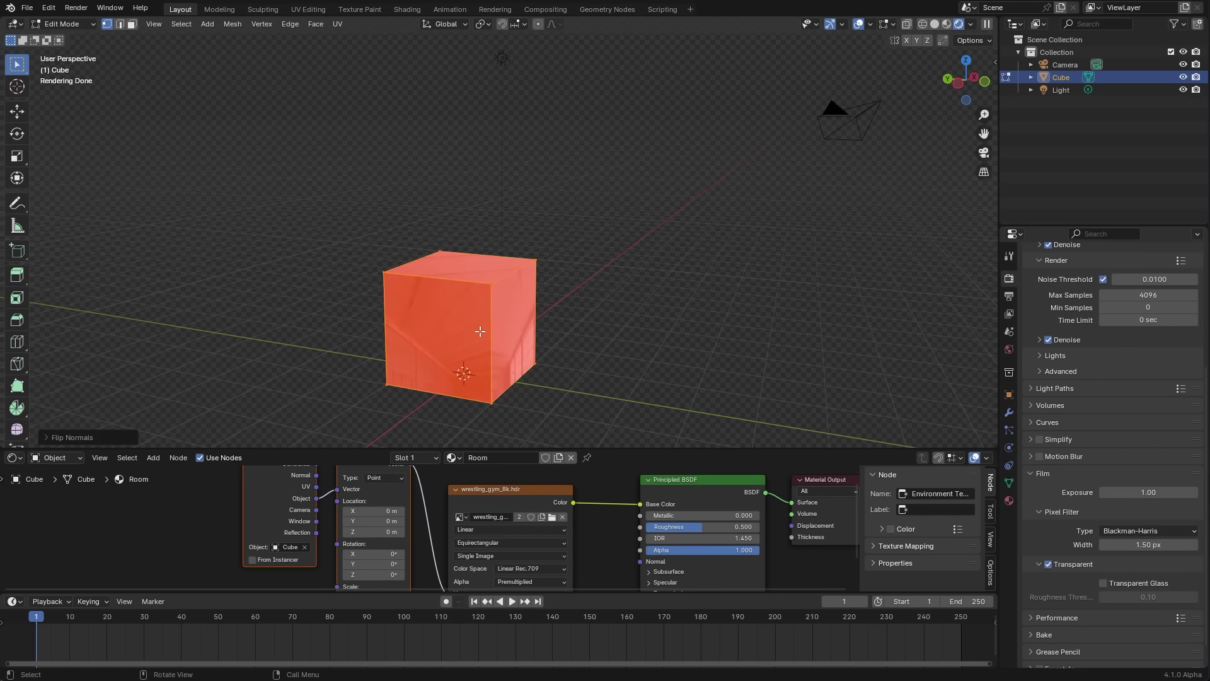
- Back in Object Mode, switch to Solid shading and enable Backface Culling
{"action": "key", "text": "Tab"}
{"action": "middle_click", "coordinate": [487, 334]}
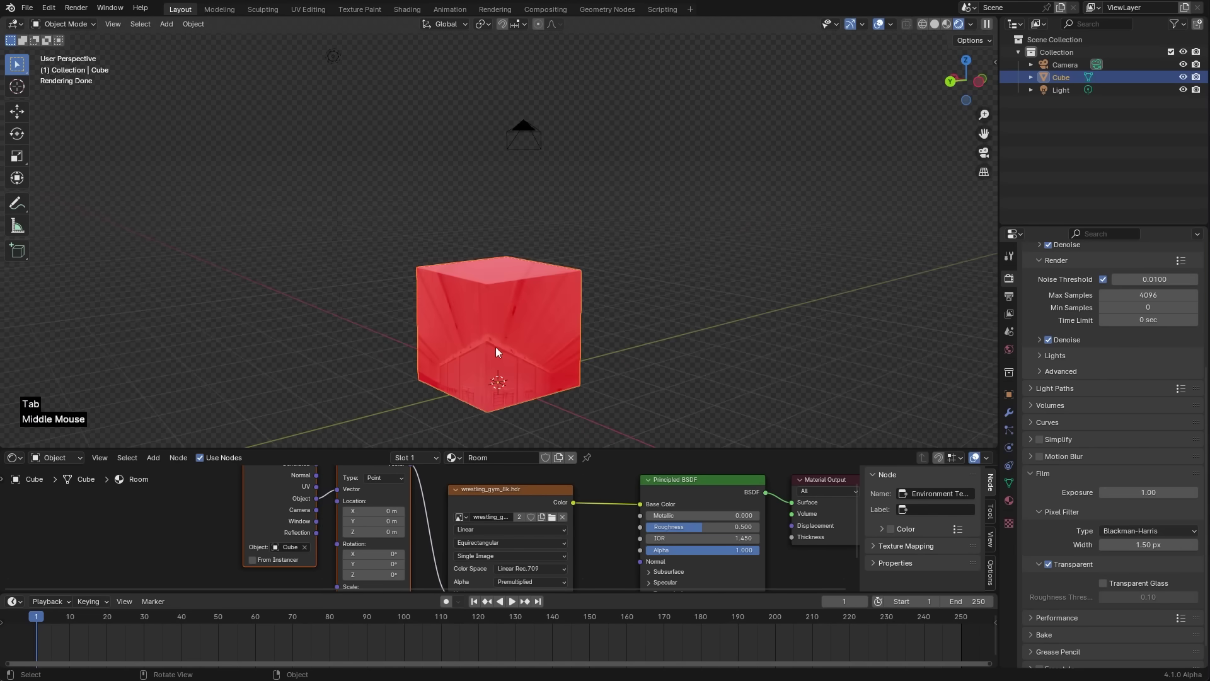
{"action": "scroll", "scroll_direction": "up", "scroll_amount": 3}
{"action": "middle_click", "coordinate": [564, 208]}
{"action": "middle_click", "coordinate": [562, 234]}
{"action": "scroll", "scroll_direction": "down", "scroll_amount": 3}
{"action": "middle_click", "coordinate": [649, 284]}
{"action": "scroll", "scroll_direction": "down", "scroll_amount": 3}
{"action": "middle_click", "coordinate": [582, 318]}
{"action": "scroll", "scroll_direction": "up", "scroll_amount": 3}
{"action": "middle_click", "coordinate": [608, 318]}
{"action": "middle_click", "coordinate": [776, 315]}
{"action": "scroll", "scroll_direction": "down", "scroll_amount": 3}
{"action": "middle_click", "coordinate": [680, 334]}
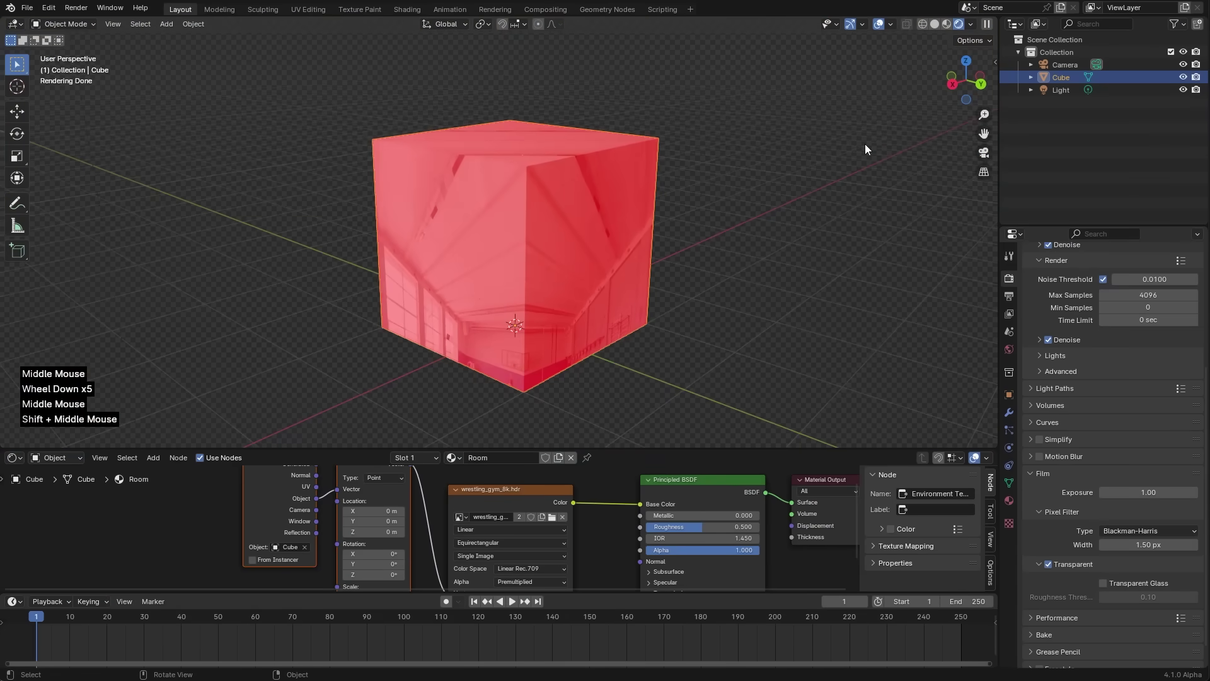
{"action": "middle_click", "coordinate": [1000, 34]}
{"action": "left_click", "coordinate": [972, 31]}
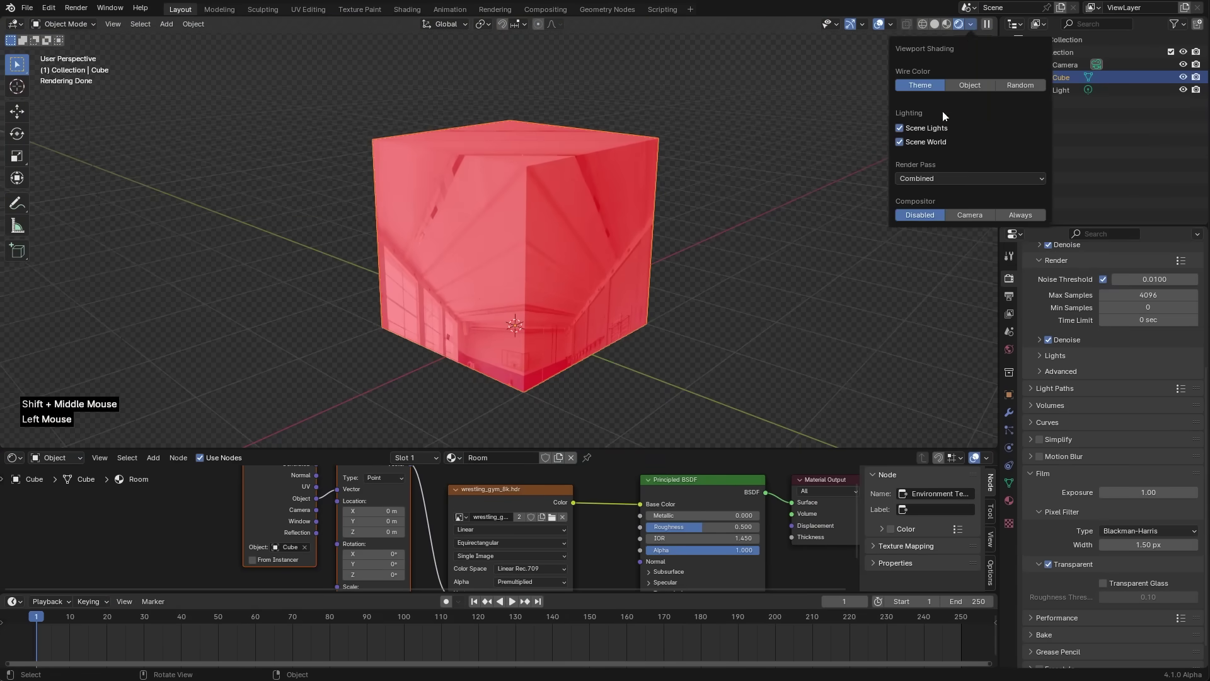
{"action": "key", "text": "z"}
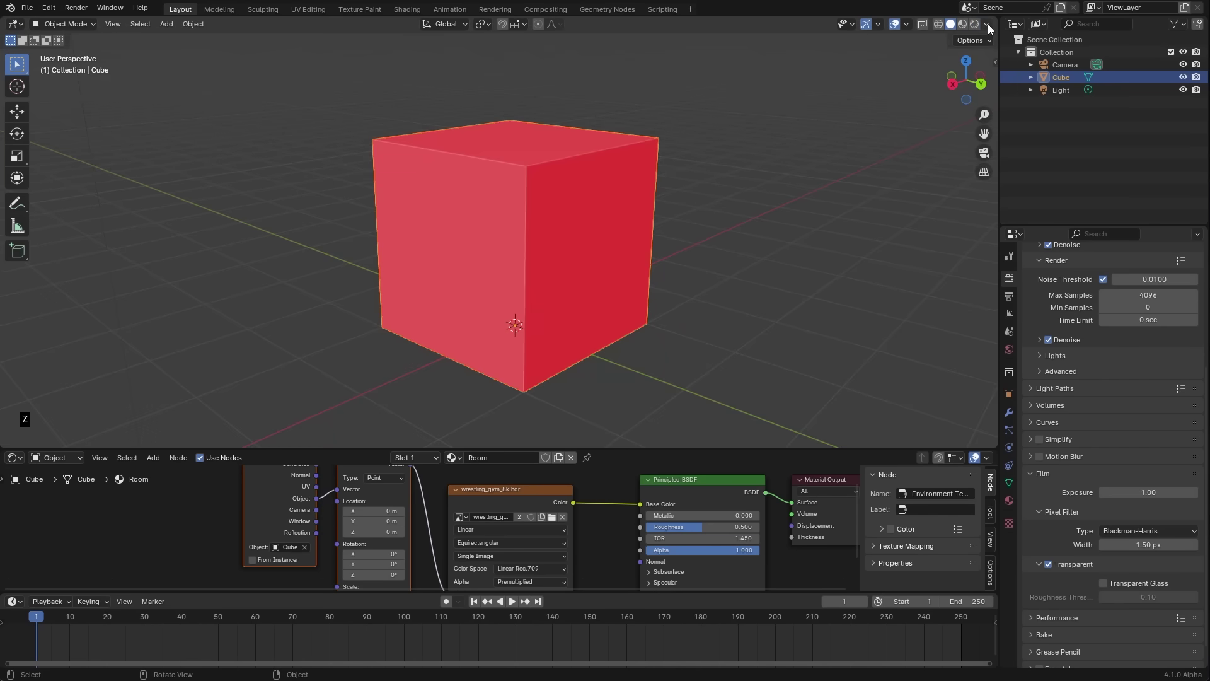
{"action": "left_click", "coordinate": [991, 28]}
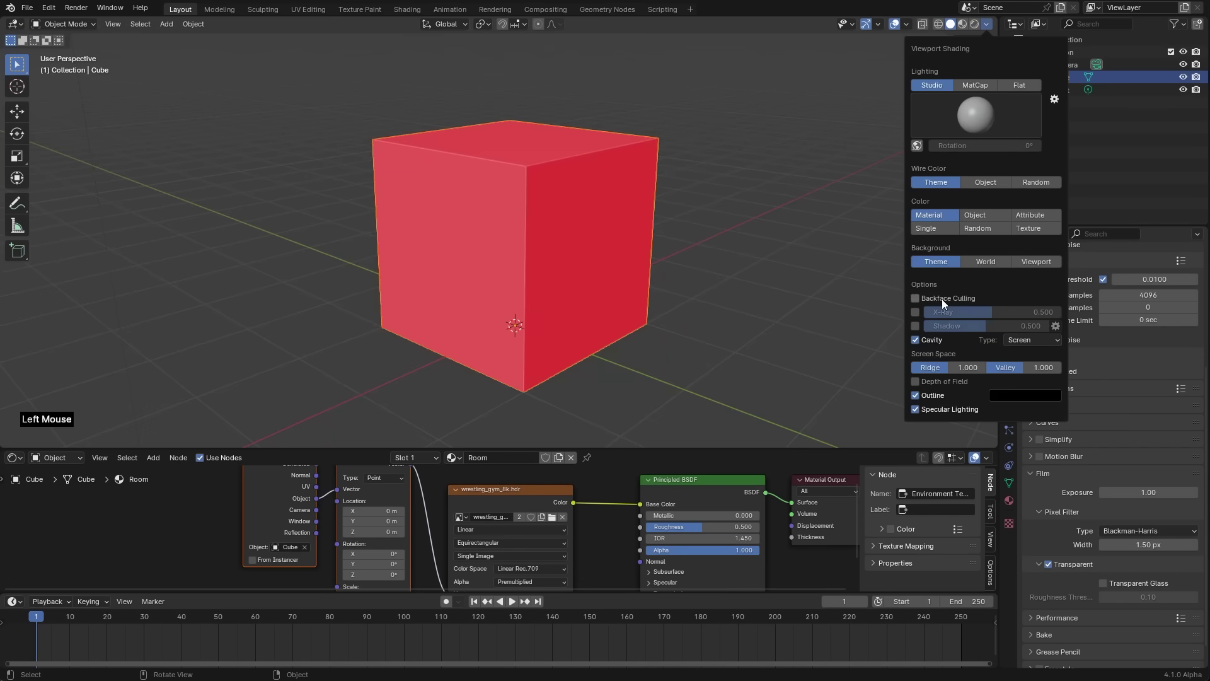
- Orbit inside the cube to check the inward faces, then return to Rendered shading
{"action": "middle_click", "coordinate": [585, 269]}
{"action": "middle_click", "coordinate": [474, 208]}
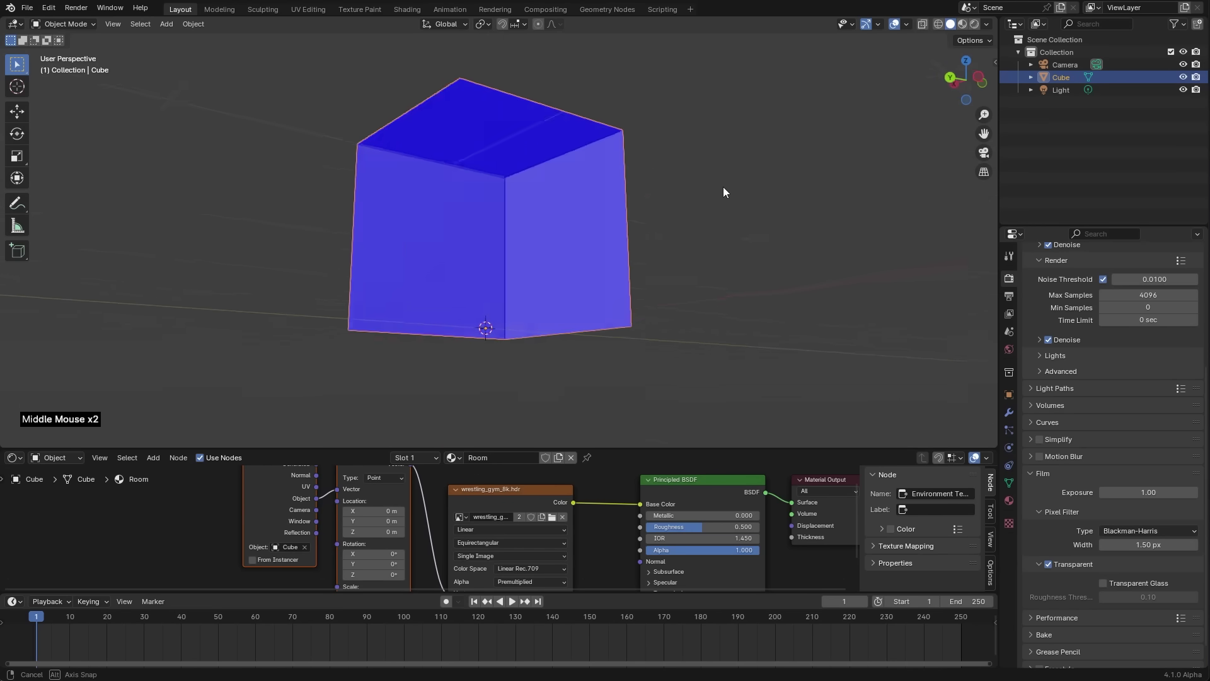
{"action": "middle_click", "coordinate": [489, 224]}
{"action": "middle_click", "coordinate": [520, 285]}
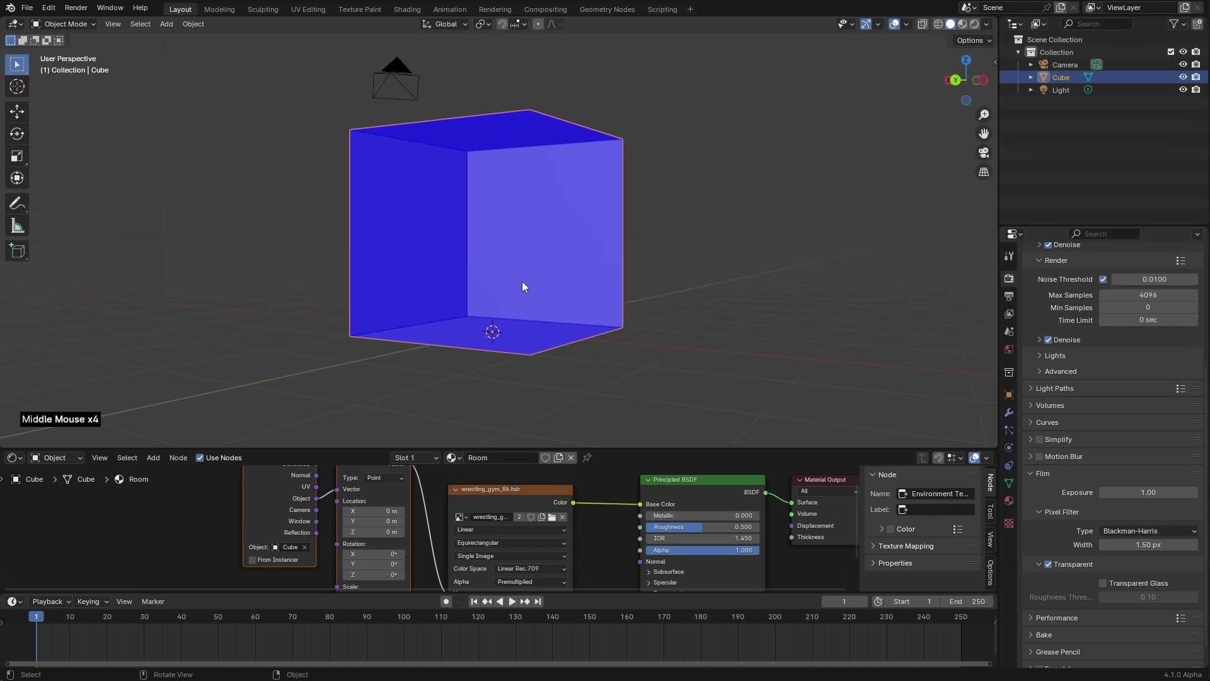
{"action": "key", "text": "z"}
{"action": "middle_click", "coordinate": [532, 254]}
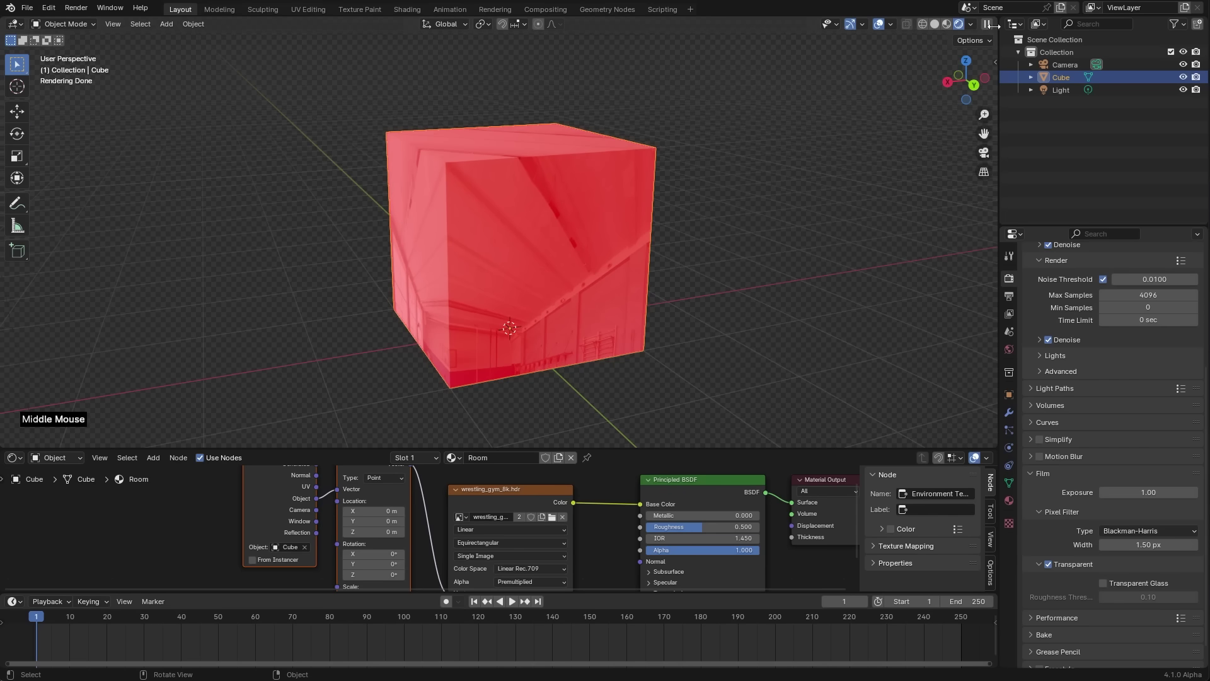
- Hide Face Orientation and mix the Room shader with a Transparent BSDF using Geometry Backfacing as factor
{"action": "left_click", "coordinate": [896, 28]}
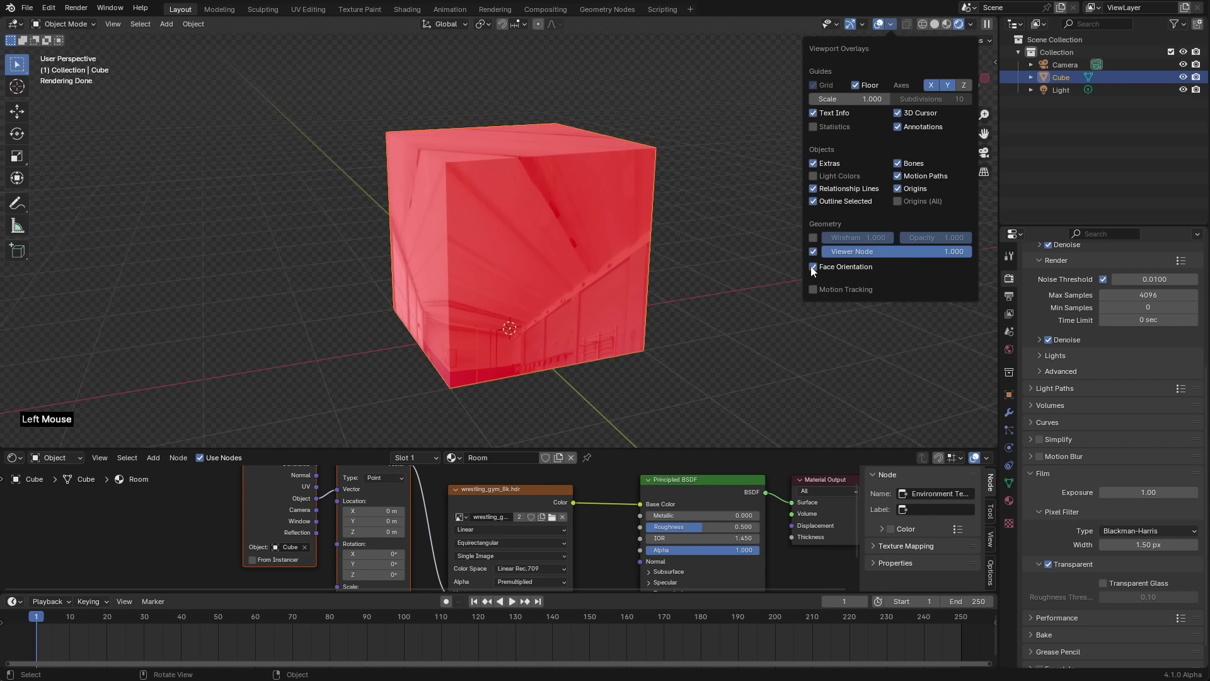
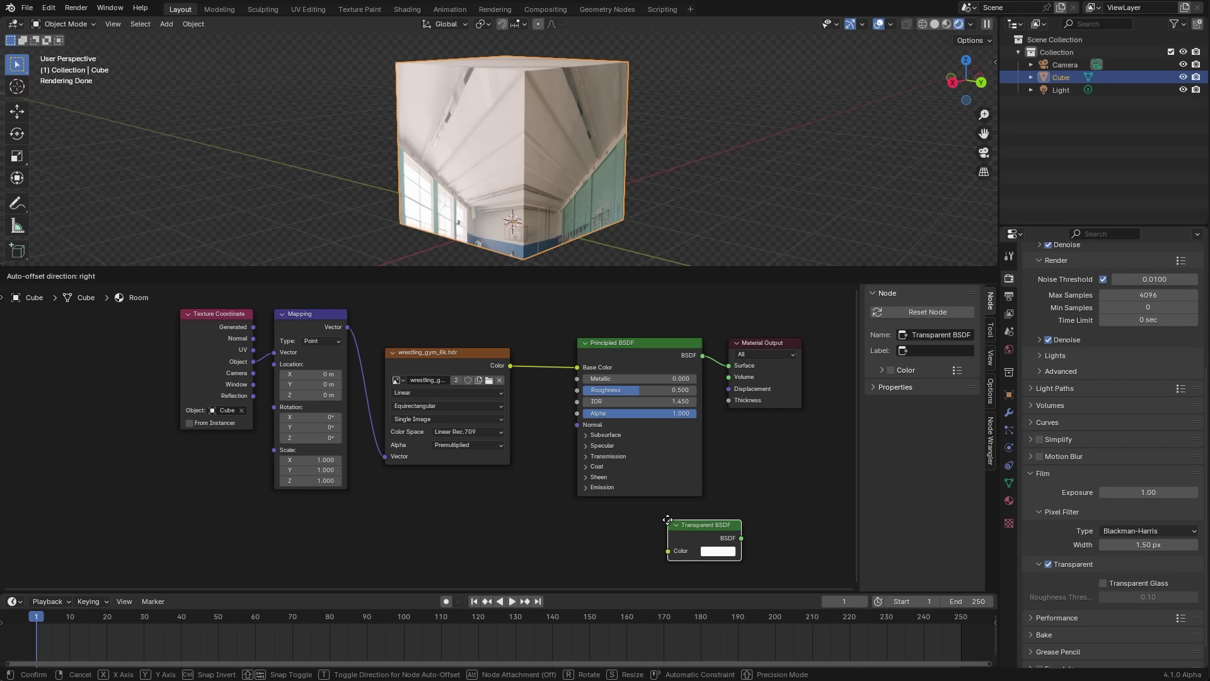
{"action": "right_click", "coordinate": [734, 482]}
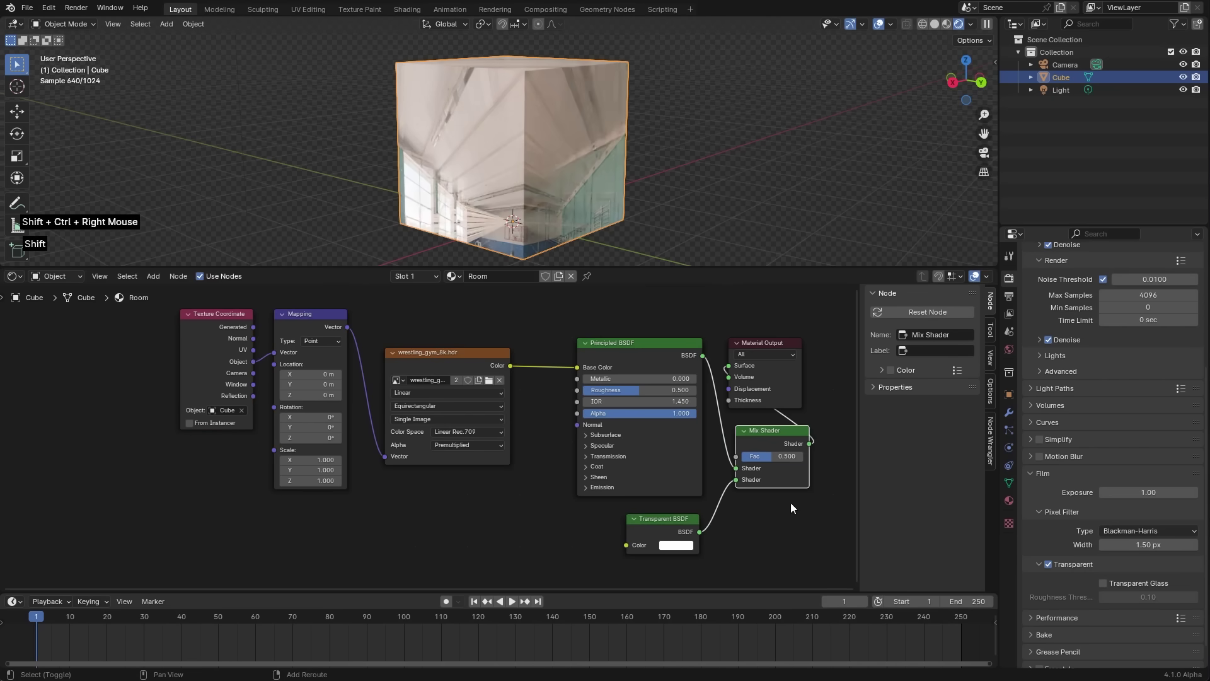
{"action": "middle_click", "coordinate": [732, 395]}
{"action": "left_click", "coordinate": [712, 383]}
{"action": "left_click", "coordinate": [709, 471]}
{"action": "left_click", "coordinate": [685, 437]}
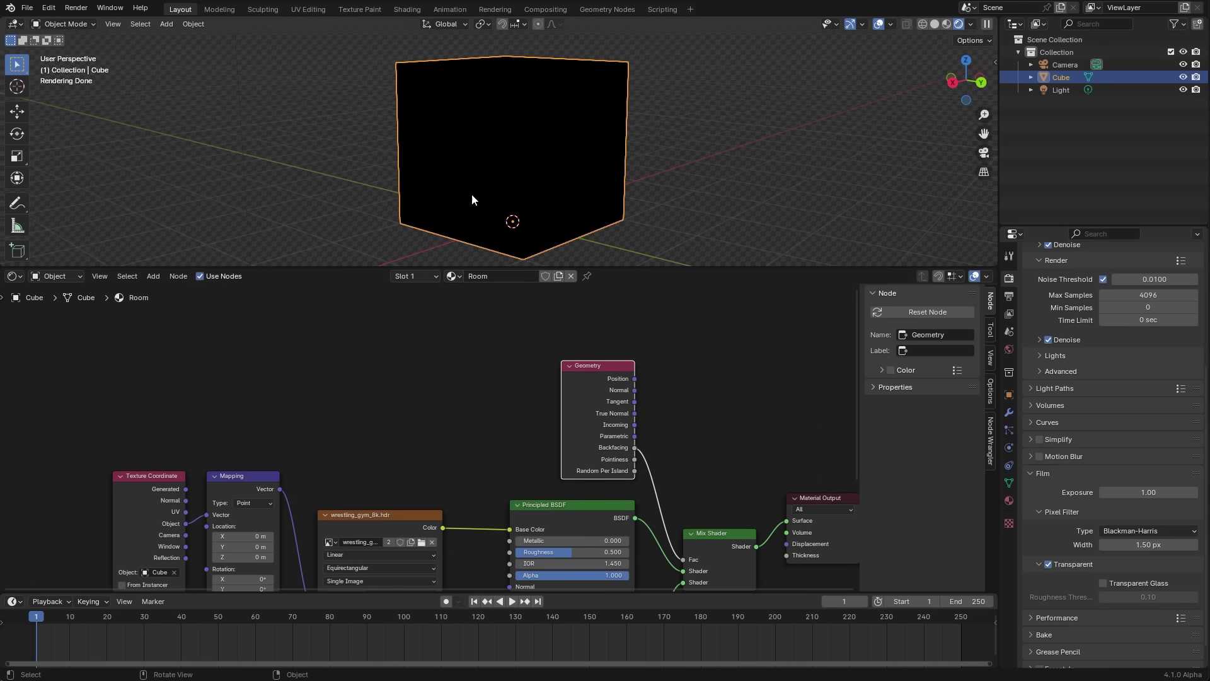
{"action": "scroll", "scroll_direction": "down", "scroll_amount": 3}
{"action": "middle_click", "coordinate": [552, 172]}
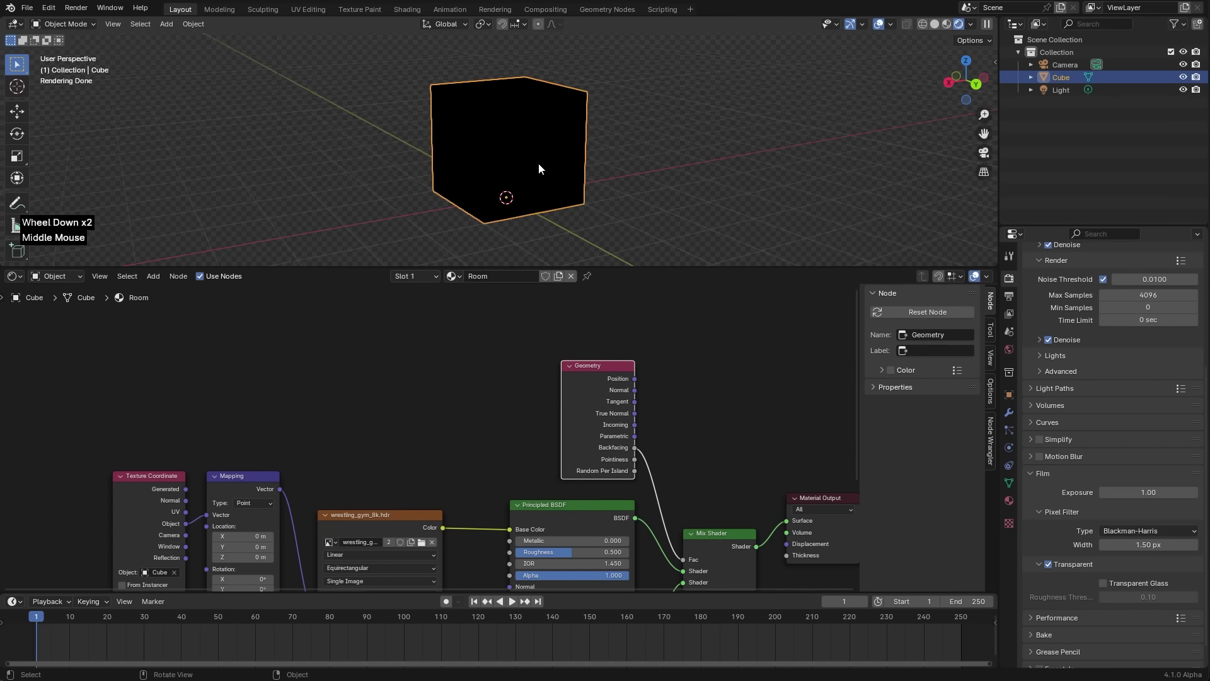
{"action": "middle_click", "coordinate": [560, 167]}
{"action": "scroll", "scroll_direction": "down", "scroll_amount": 3}
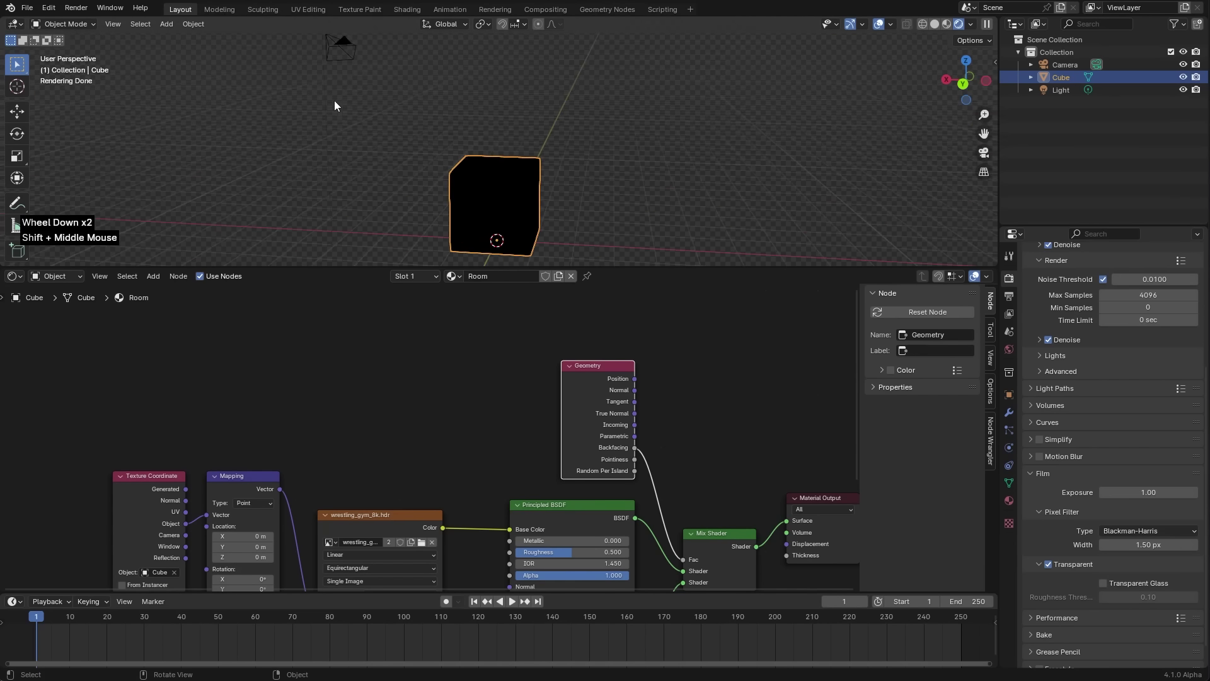
{"action": "middle_click", "coordinate": [341, 147]}
- Snap the light to the cursor at the cube's centre and edit its power toward 10 W
{"action": "left_click", "coordinate": [331, 100]}
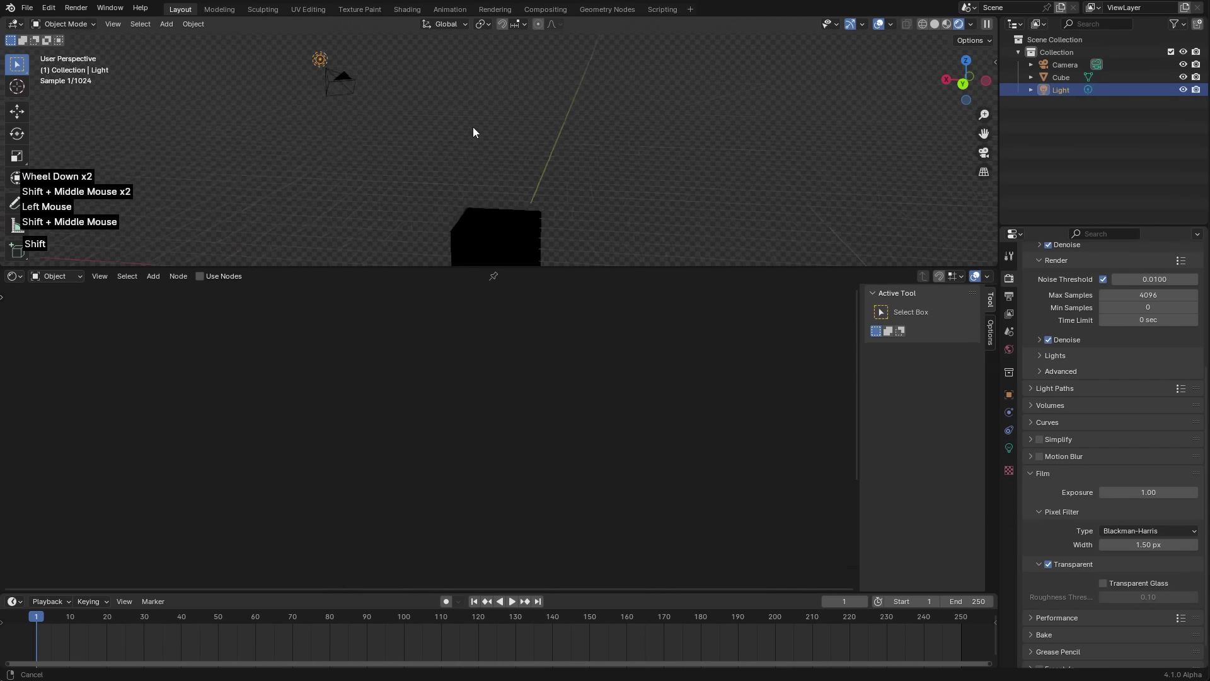
{"action": "key", "text": "shift+s"}
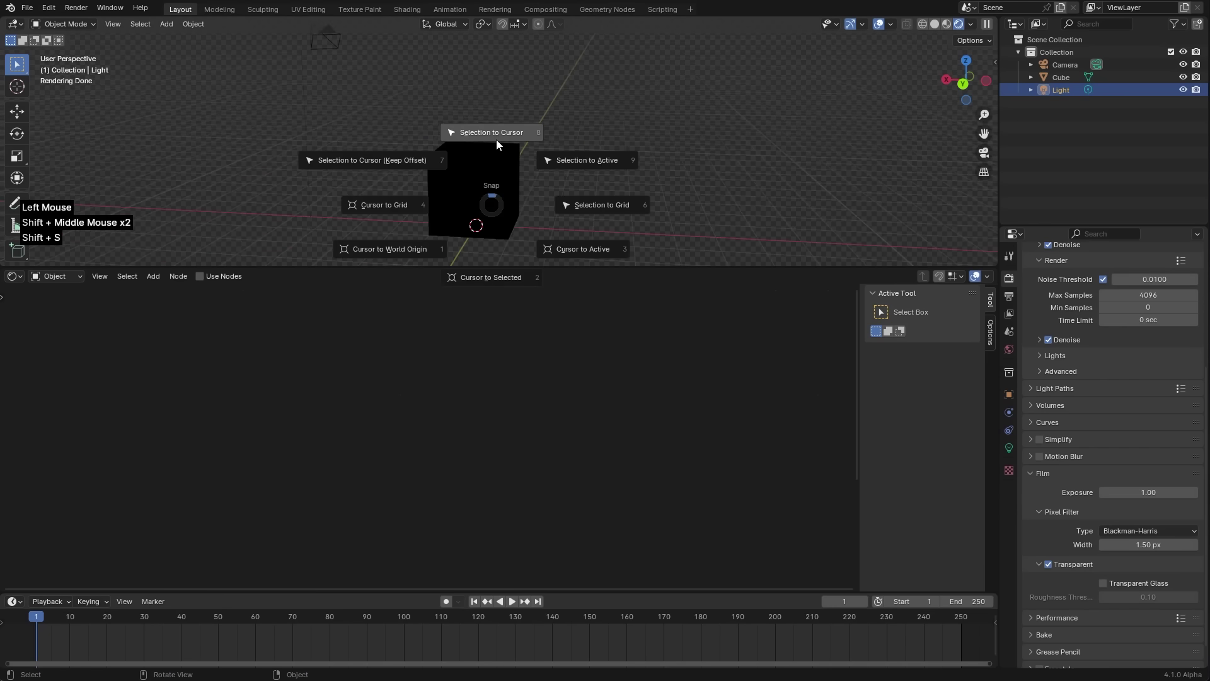
{"action": "scroll", "scroll_direction": "up", "scroll_amount": 3}
{"action": "key", "text": "g"}
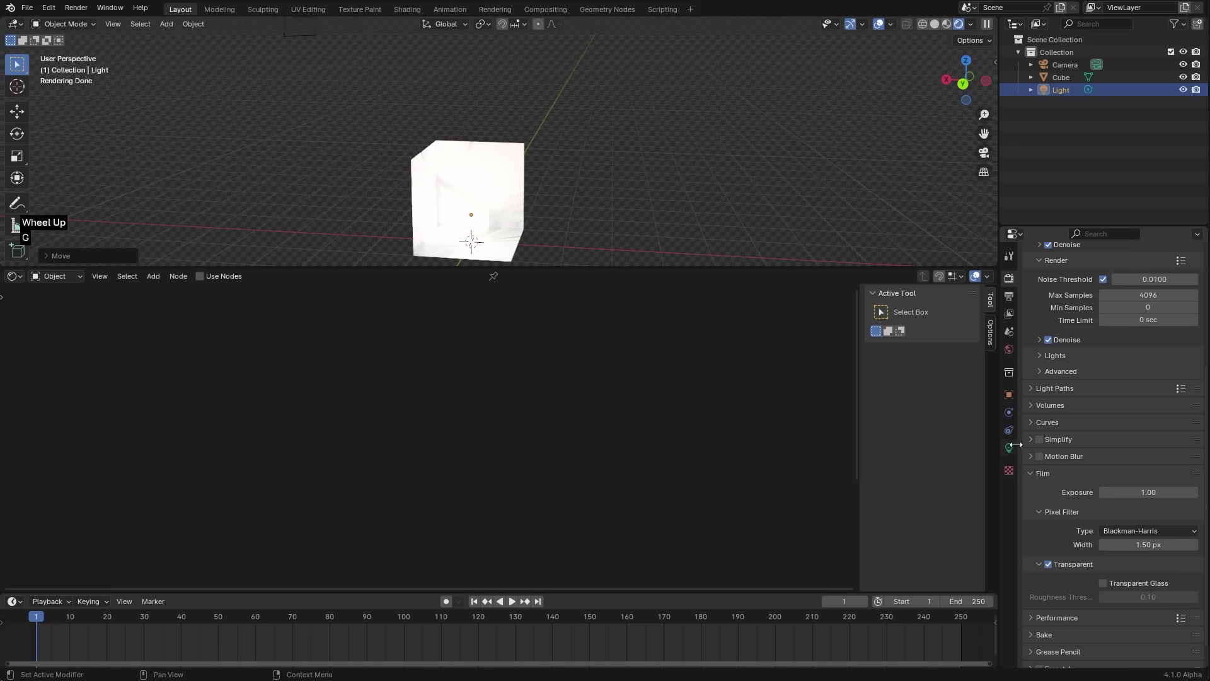
{"action": "left_click", "coordinate": [1014, 452]}
{"action": "double_click", "coordinate": [1137, 372]}
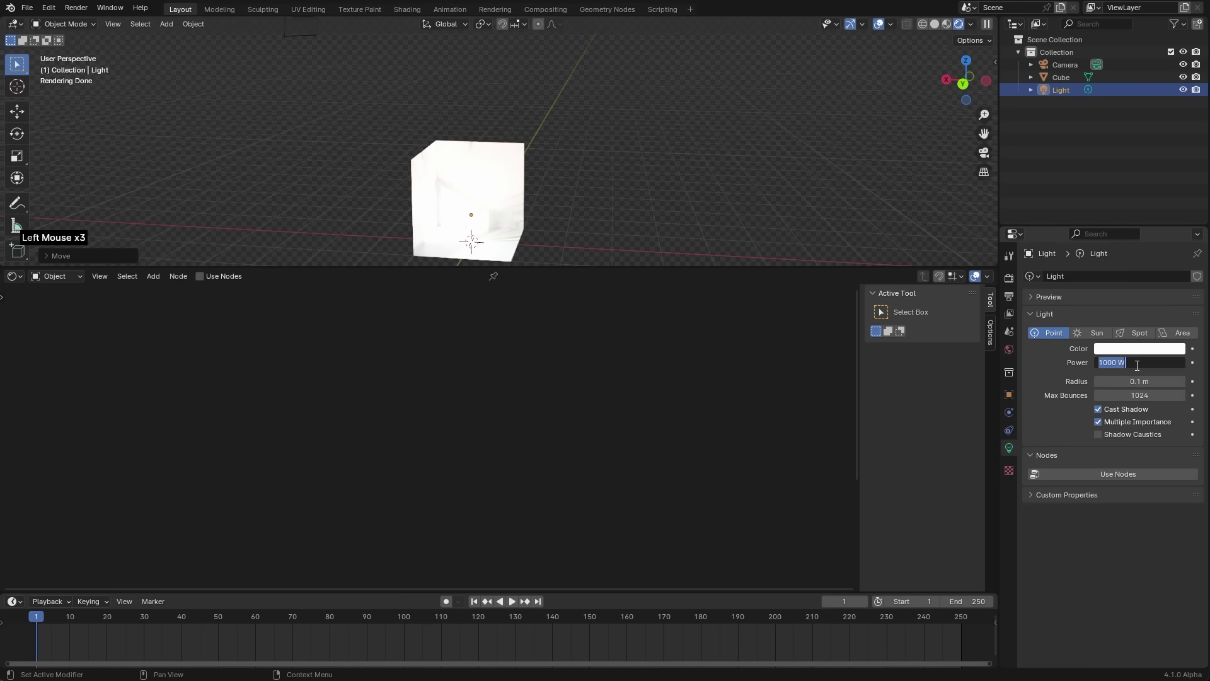
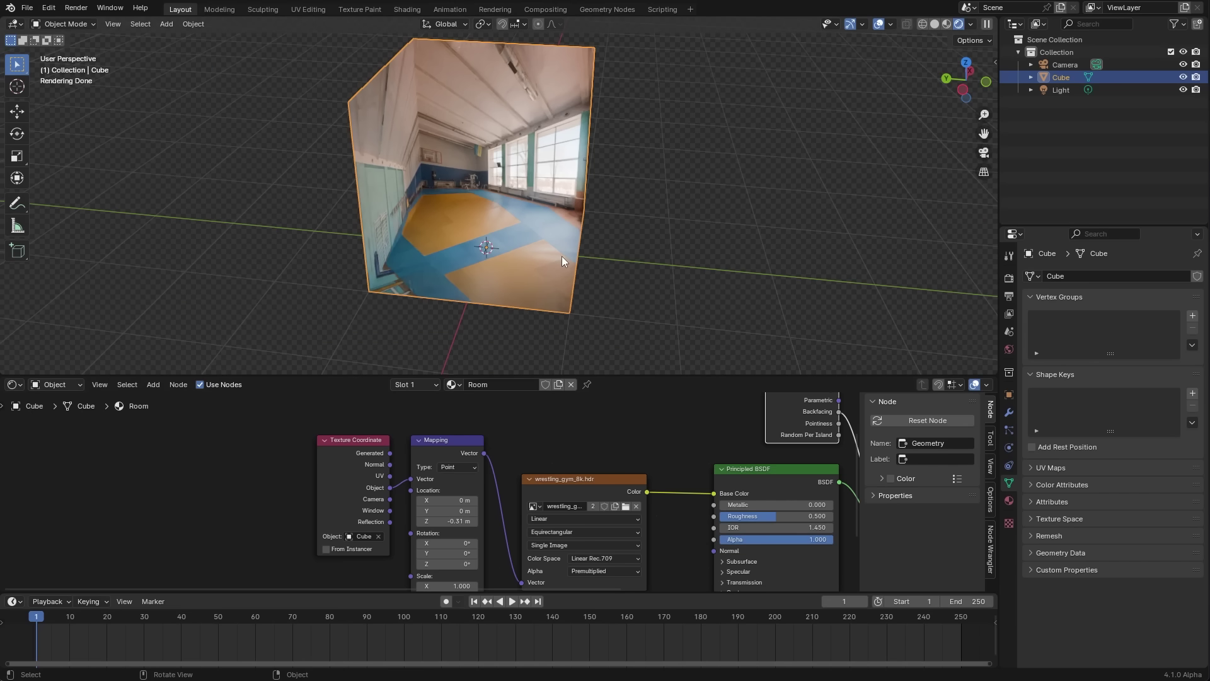
- From top view slide the cube's walls along Y in Edit Mode so the gym projection lines up
{"action": "key", "text": "KP_7"}
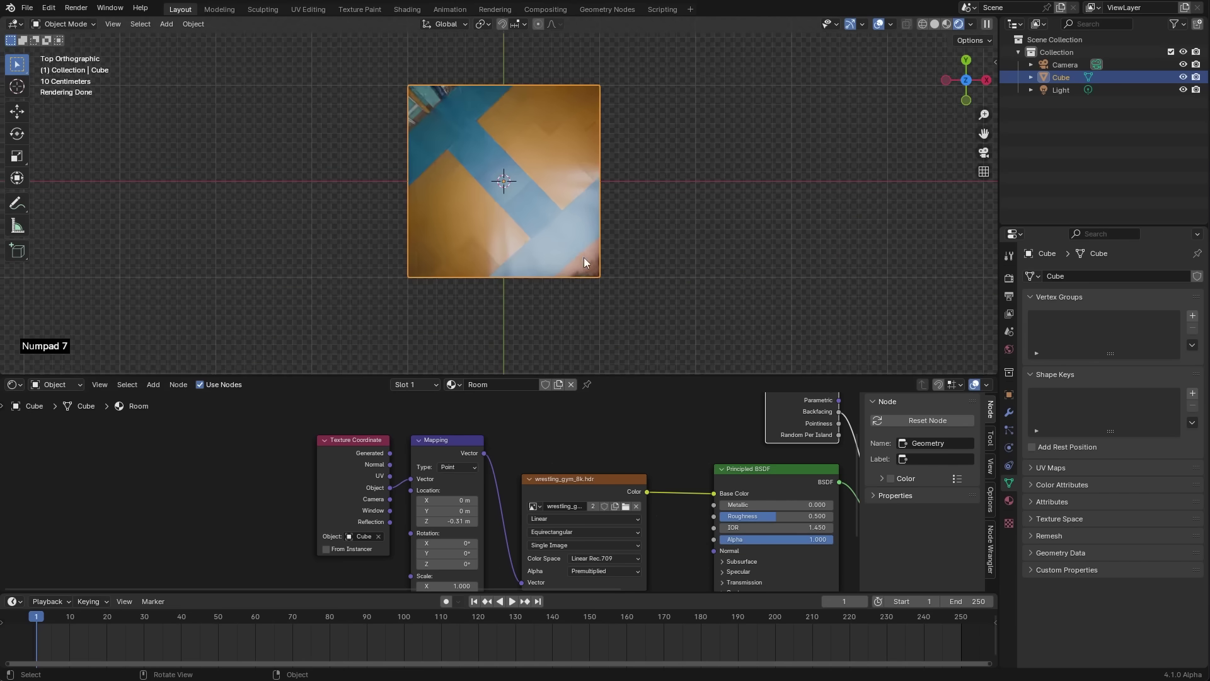
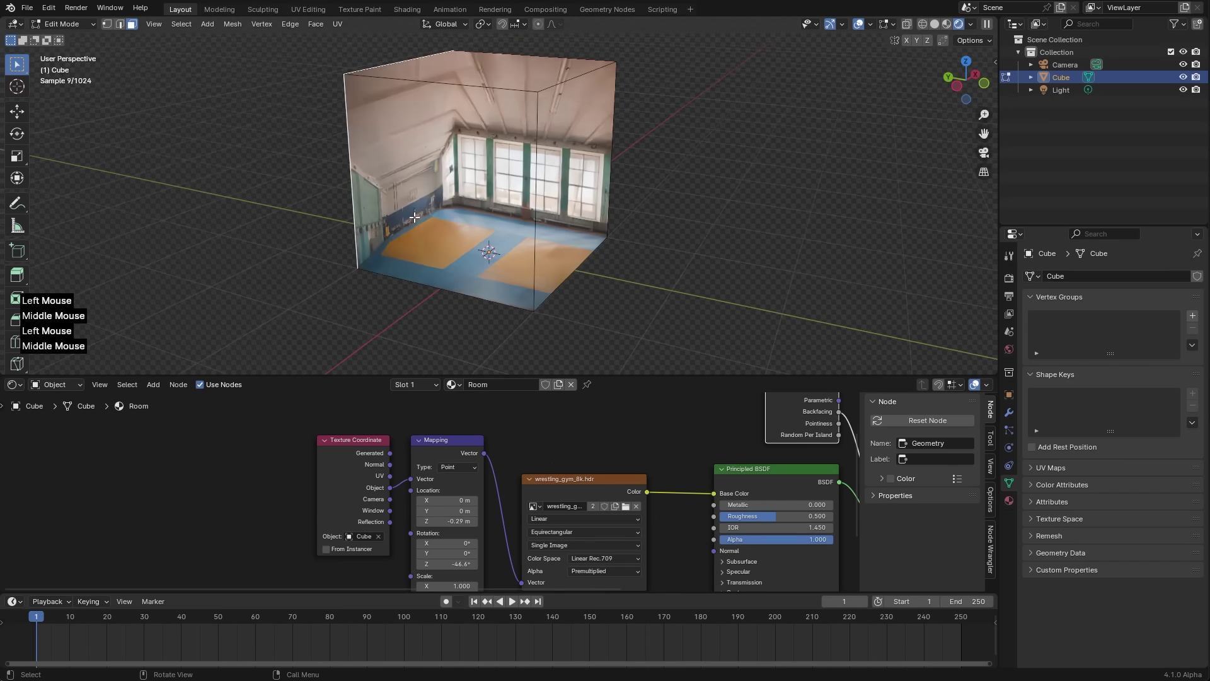
{"action": "scroll", "scroll_direction": "up", "scroll_amount": 3}
{"action": "key", "text": "g"}
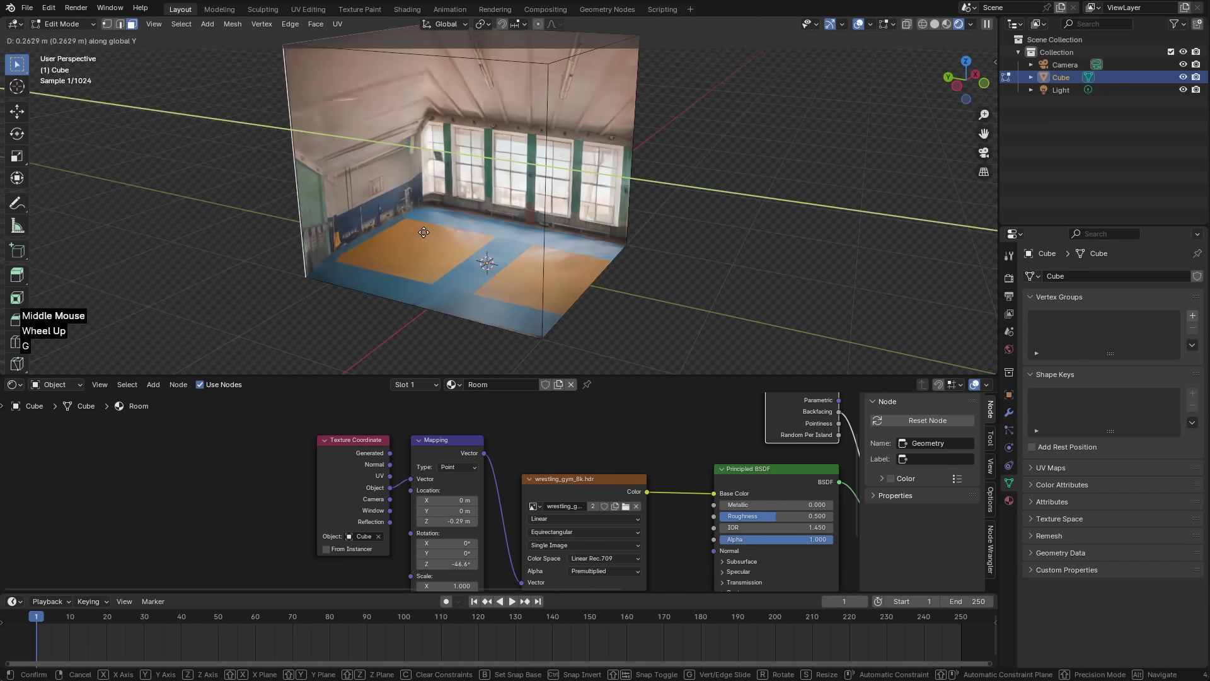
{"action": "scroll", "scroll_direction": "up", "scroll_amount": 3}
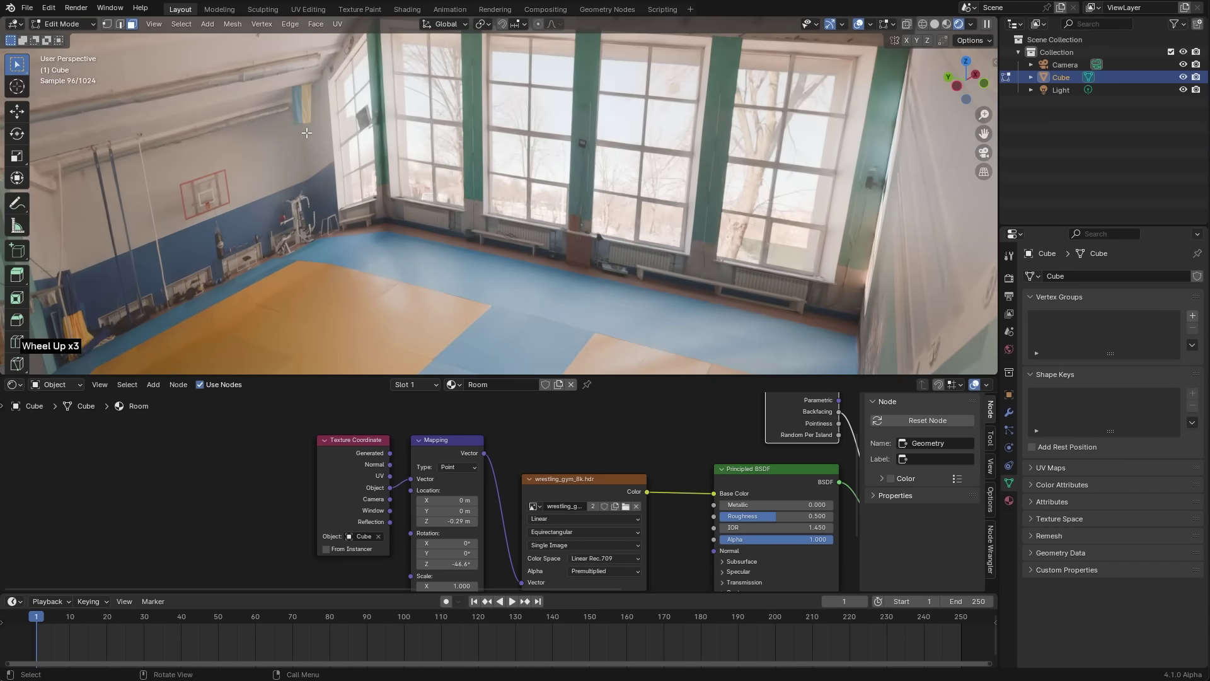
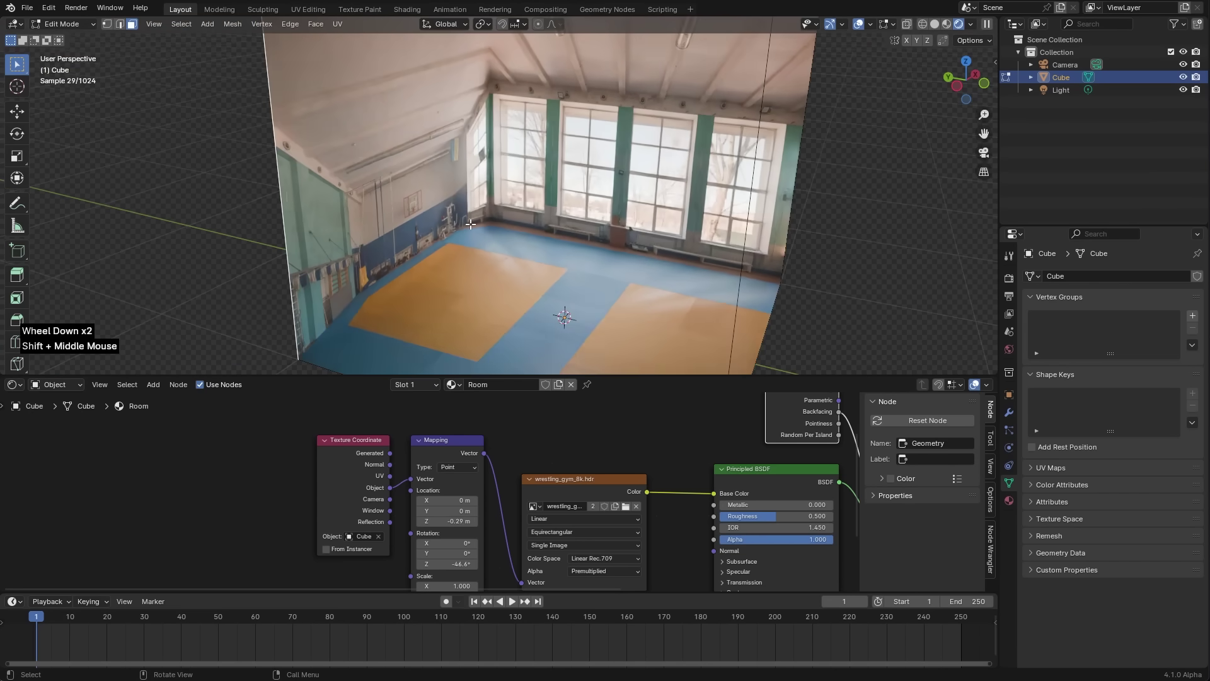
{"action": "key", "text": "g"}
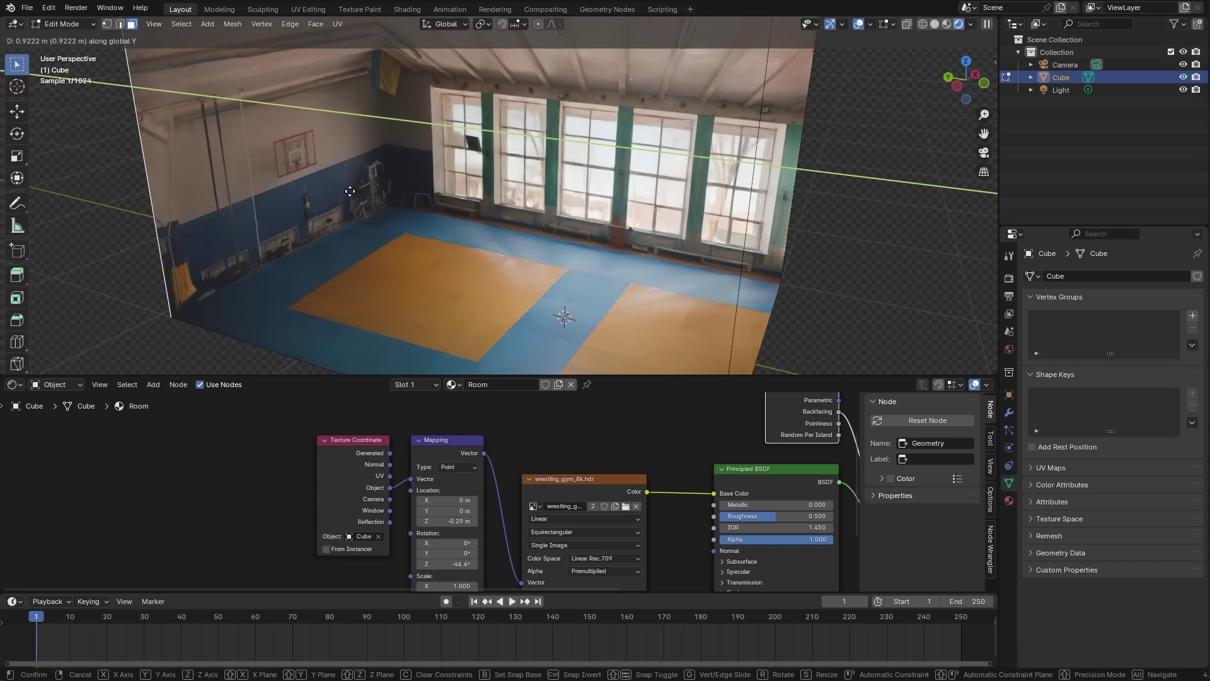
{"action": "middle_click", "coordinate": [463, 220]}
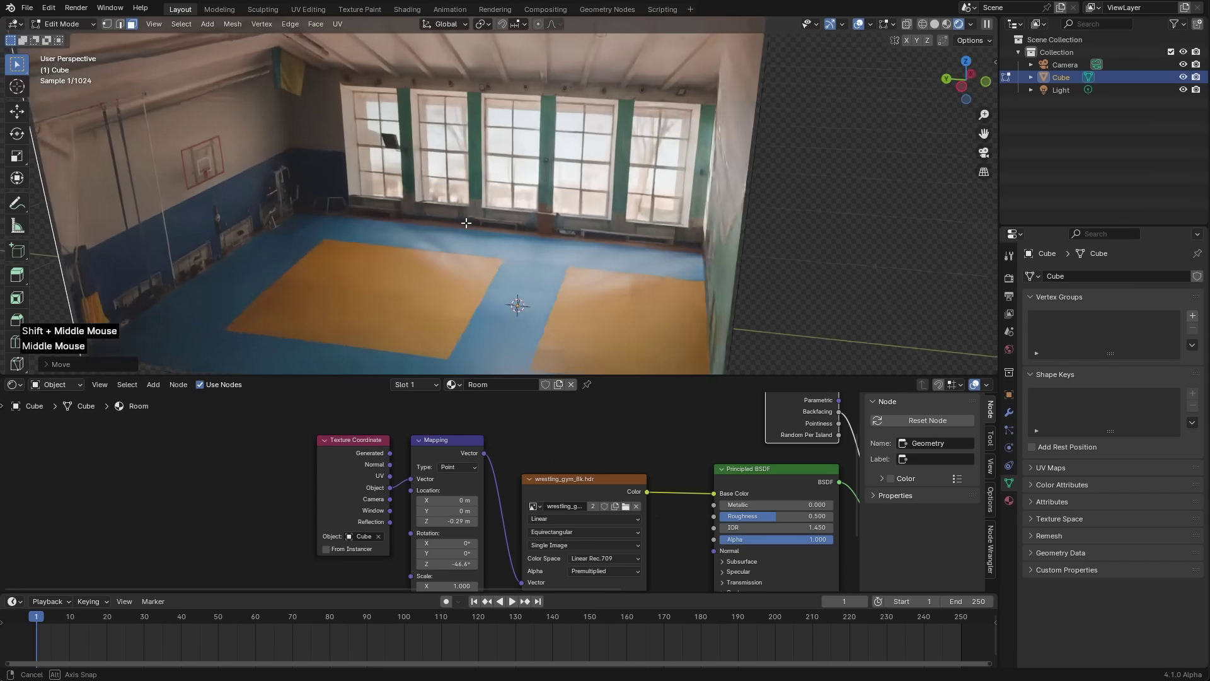
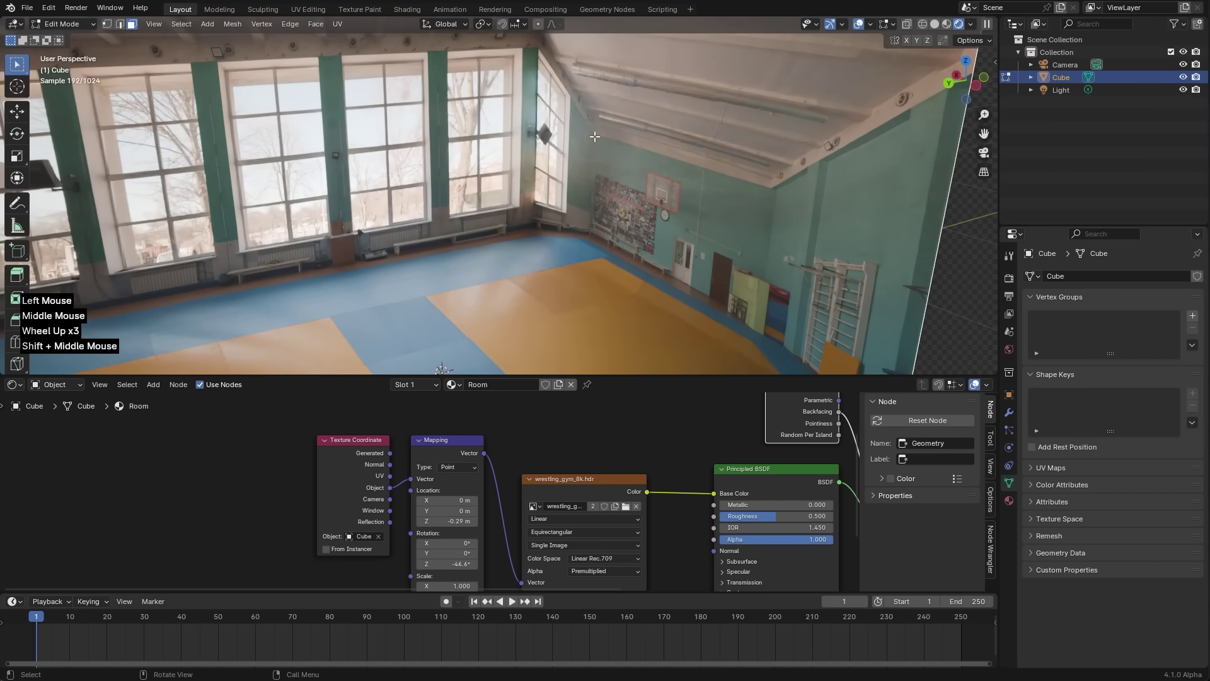
{"action": "middle_click", "coordinate": [651, 206]}
{"action": "key", "text": "g"}
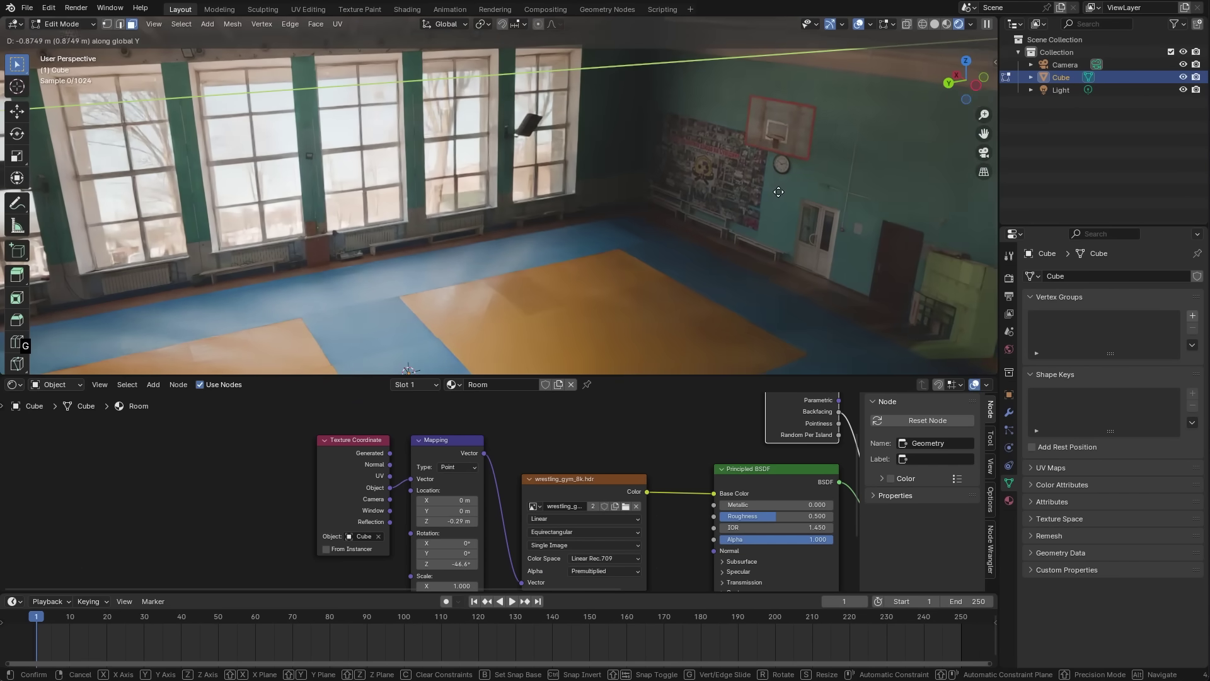
{"action": "scroll", "scroll_direction": "down", "scroll_amount": 3}
{"action": "key", "text": "Tab"}
{"action": "scroll", "scroll_direction": "down", "scroll_amount": 3}
- Select the light and raise it within the room
{"action": "left_click", "coordinate": [1069, 93]}
{"action": "scroll", "scroll_direction": "up", "scroll_amount": 3}
{"action": "key", "text": "g"}
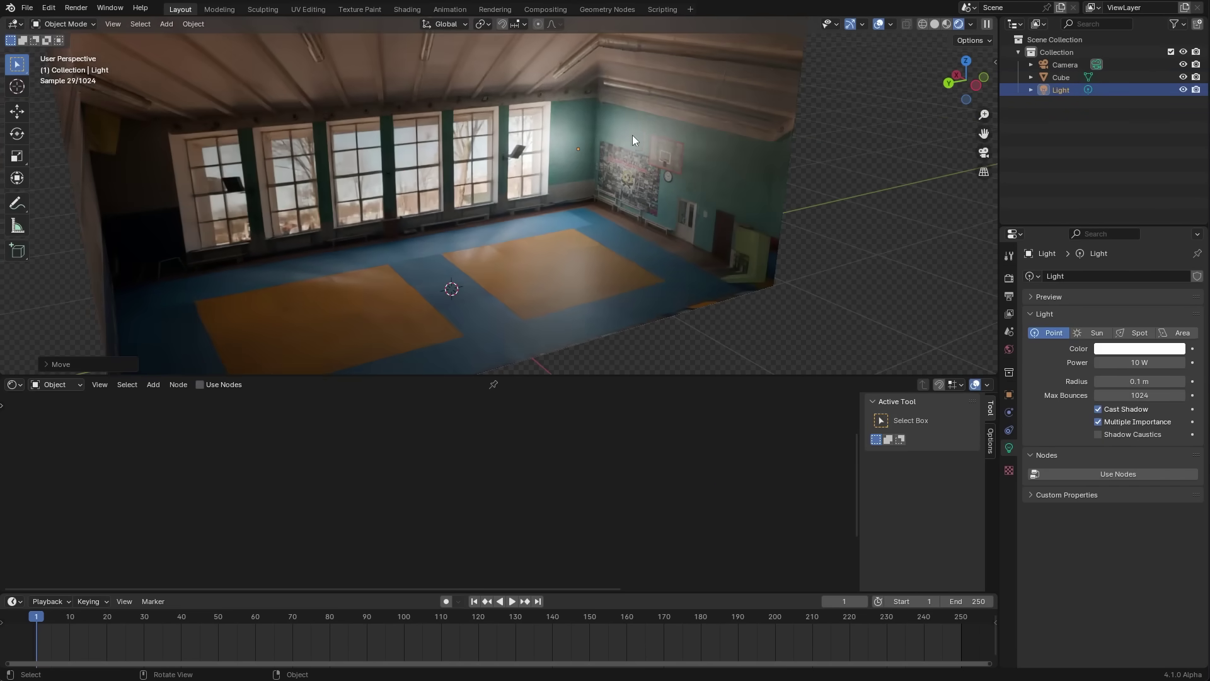
- Position the area light and duplicate it along one axis to each of the gym's windows
{"action": "key", "text": "g"}
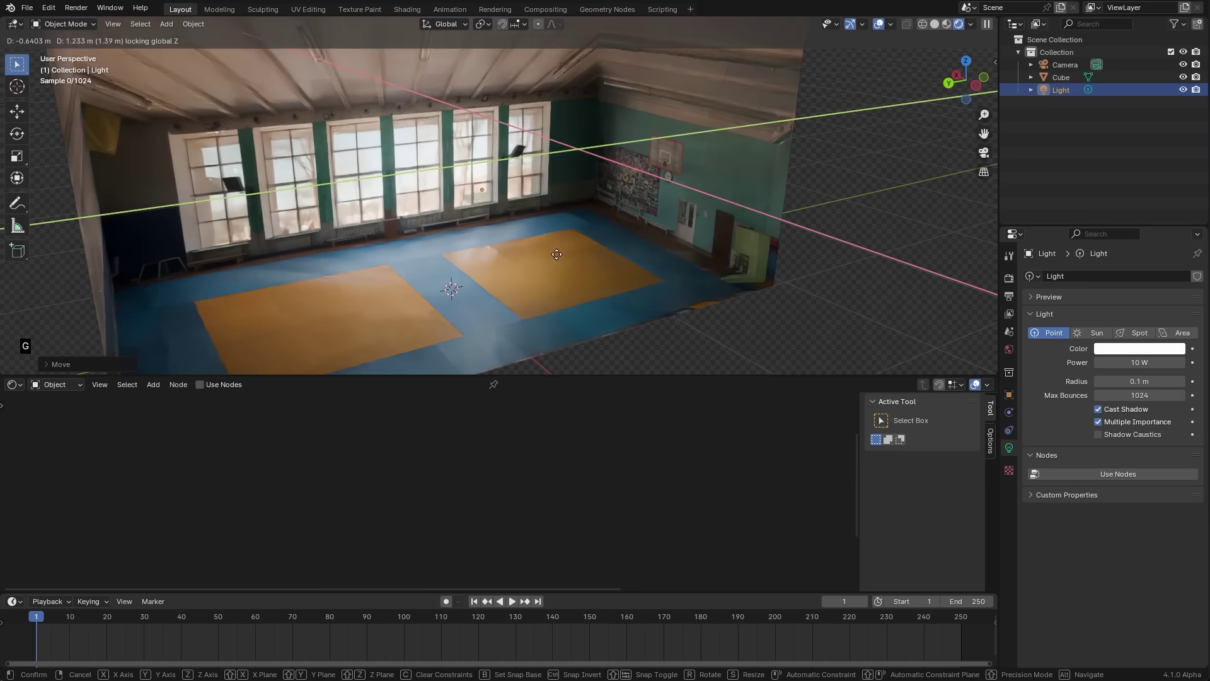
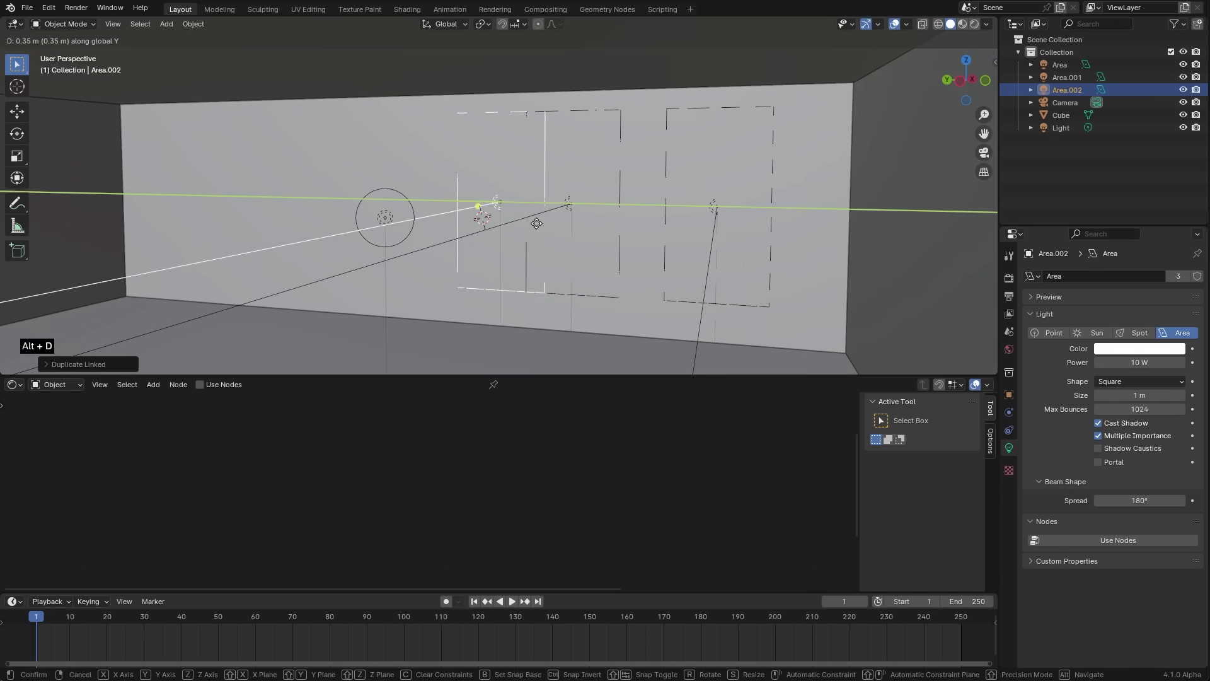
{"action": "middle_click", "coordinate": [559, 256]}
{"action": "key", "text": "alt+f"}
{"action": "middle_click", "coordinate": [537, 266]}
{"action": "key", "text": "alt+d"}
{"action": "key", "text": "alt+d"}
{"action": "scroll", "scroll_direction": "up", "scroll_amount": 3}
{"action": "left_click", "coordinate": [747, 316]}
{"action": "middle_click", "coordinate": [738, 310]}
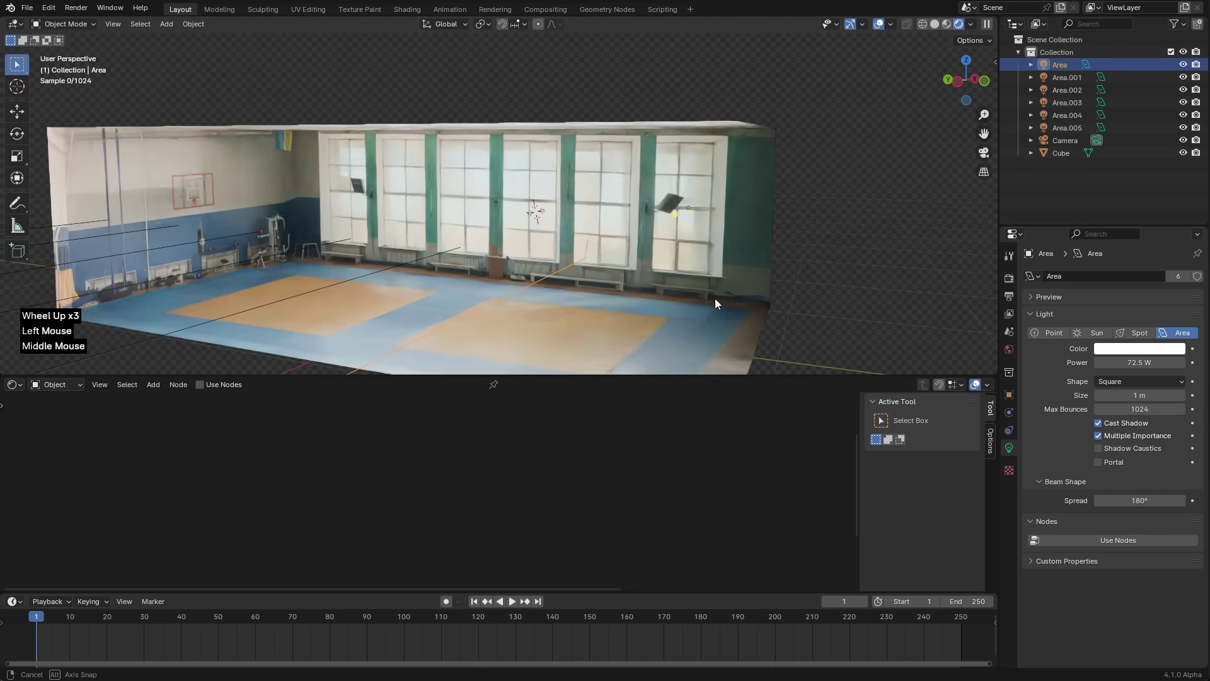
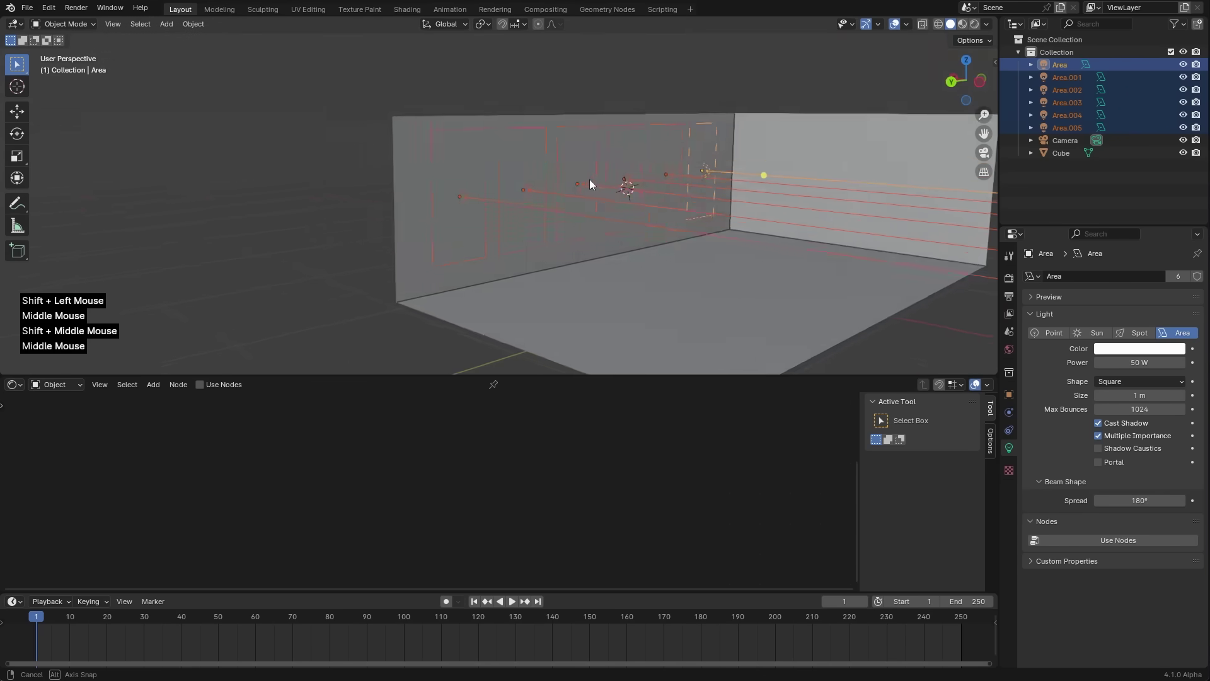
- Move all six lights together along X against the window wall and preview the rendered lighting
{"action": "middle_click", "coordinate": [474, 213]}
{"action": "scroll", "scroll_direction": "up", "scroll_amount": 3}
{"action": "middle_click", "coordinate": [459, 217]}
{"action": "middle_click", "coordinate": [487, 223]}
{"action": "middle_click", "coordinate": [491, 223]}
{"action": "scroll", "scroll_direction": "up", "scroll_amount": 3}
{"action": "key", "text": "g"}
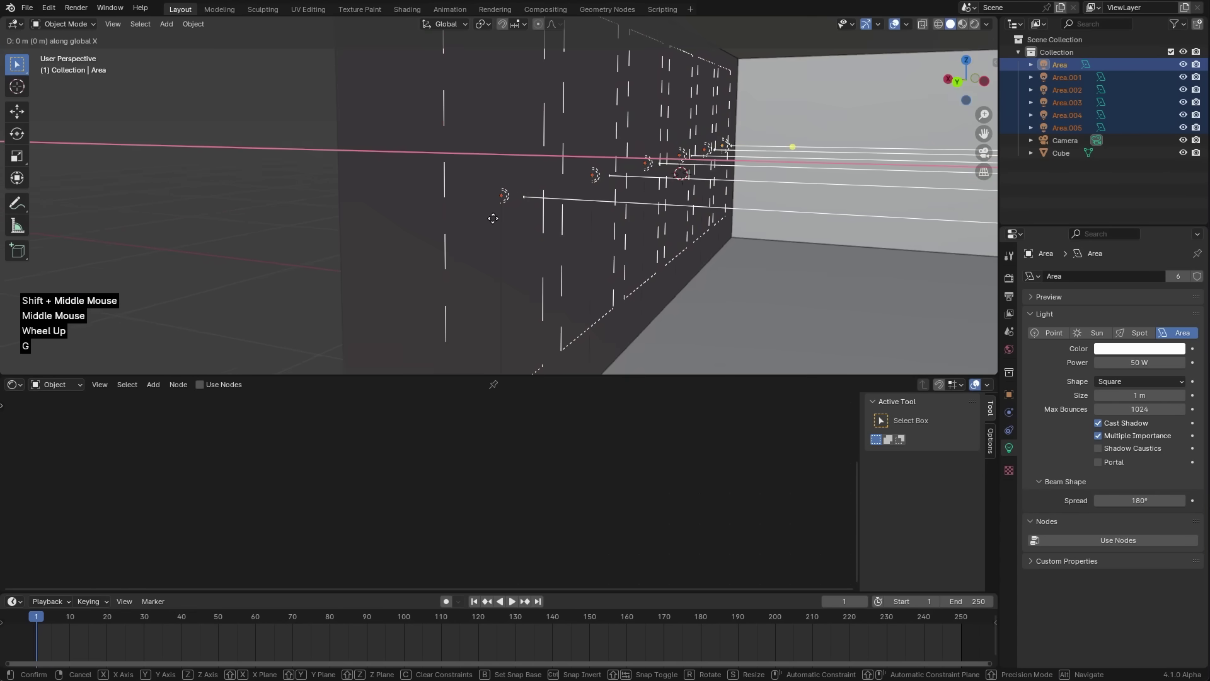
{"action": "scroll", "scroll_direction": "down", "scroll_amount": 3}
{"action": "middle_click", "coordinate": [843, 249]}
{"action": "middle_click", "coordinate": [653, 281]}
{"action": "middle_click", "coordinate": [649, 232]}
{"action": "key", "text": "z"}
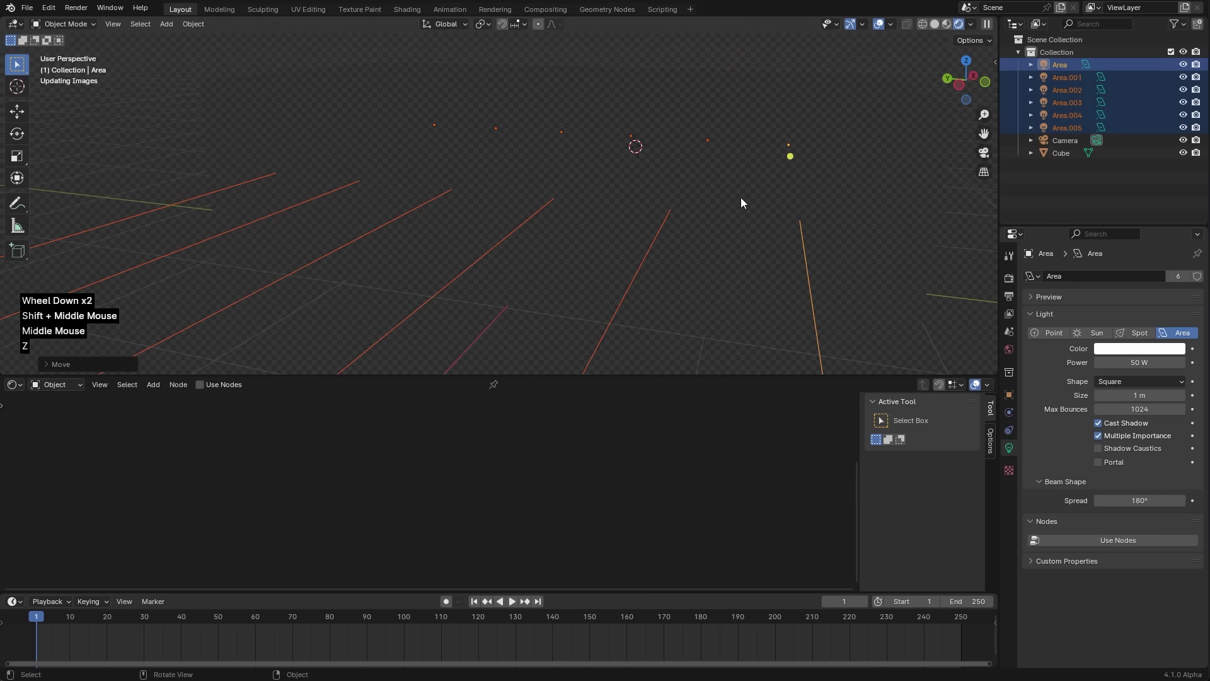
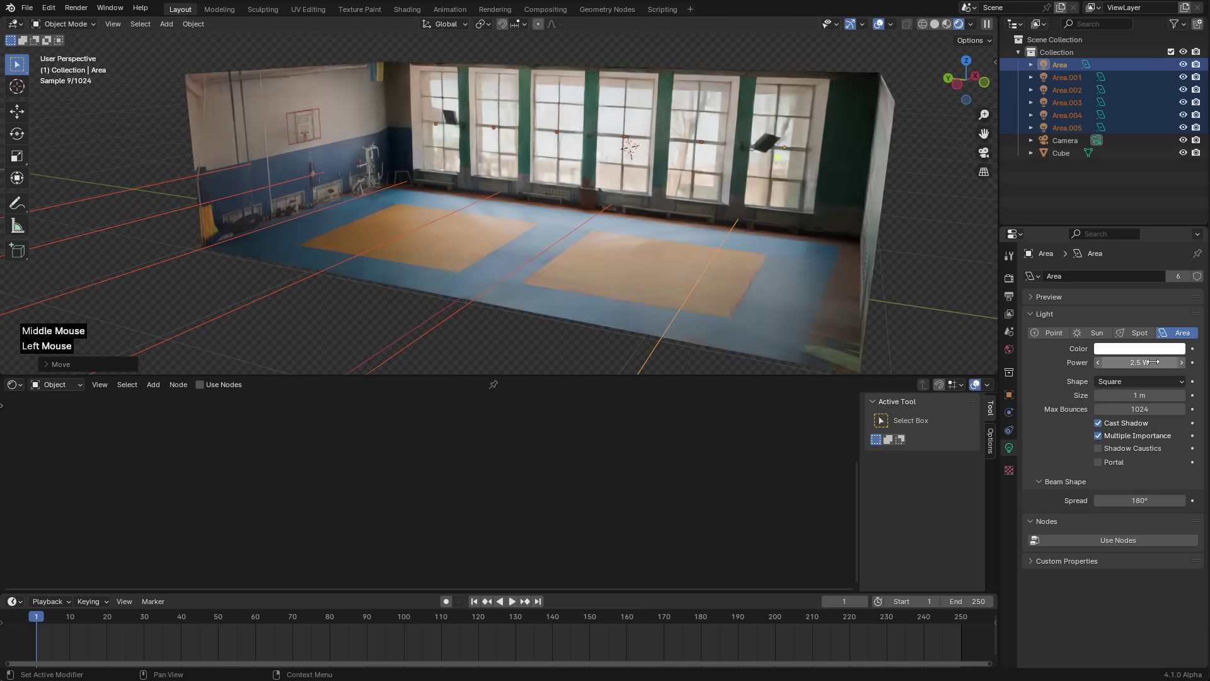
- Add a Bump node under the gym image and feed its Normal into the Room material's Principled BSDF
{"action": "middle_click", "coordinate": [658, 229]}
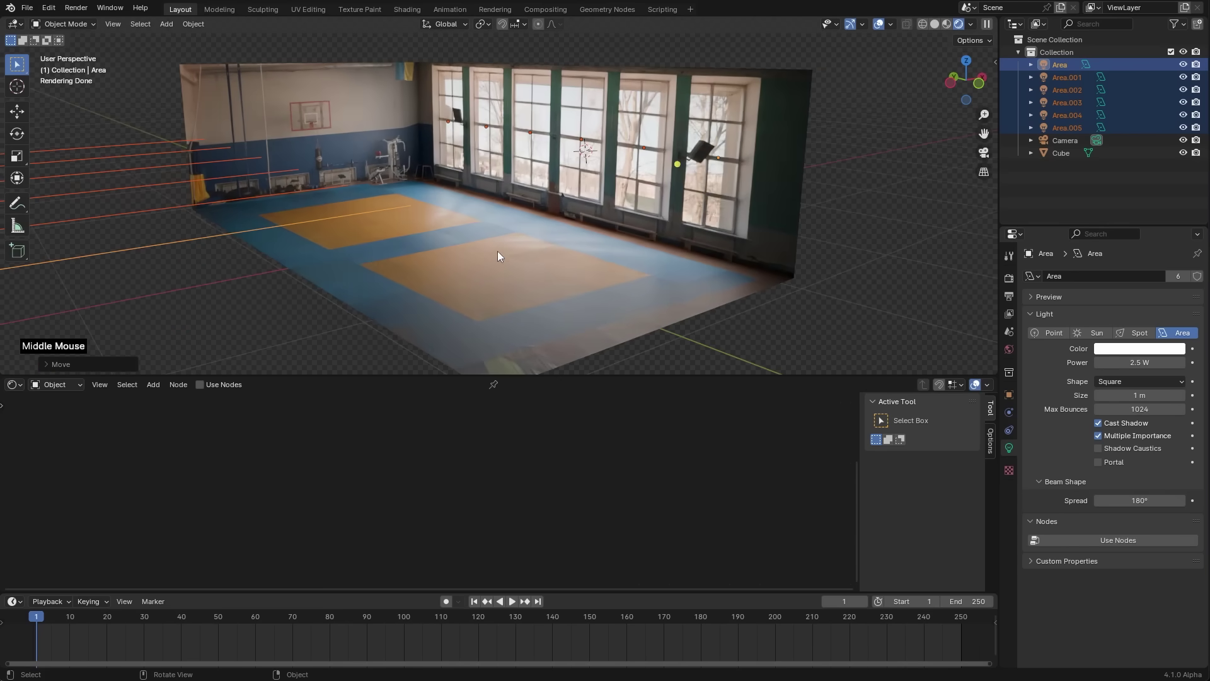
{"action": "scroll", "scroll_direction": "up", "scroll_amount": 3}
{"action": "middle_click", "coordinate": [453, 250]}
{"action": "left_click", "coordinate": [508, 256]}
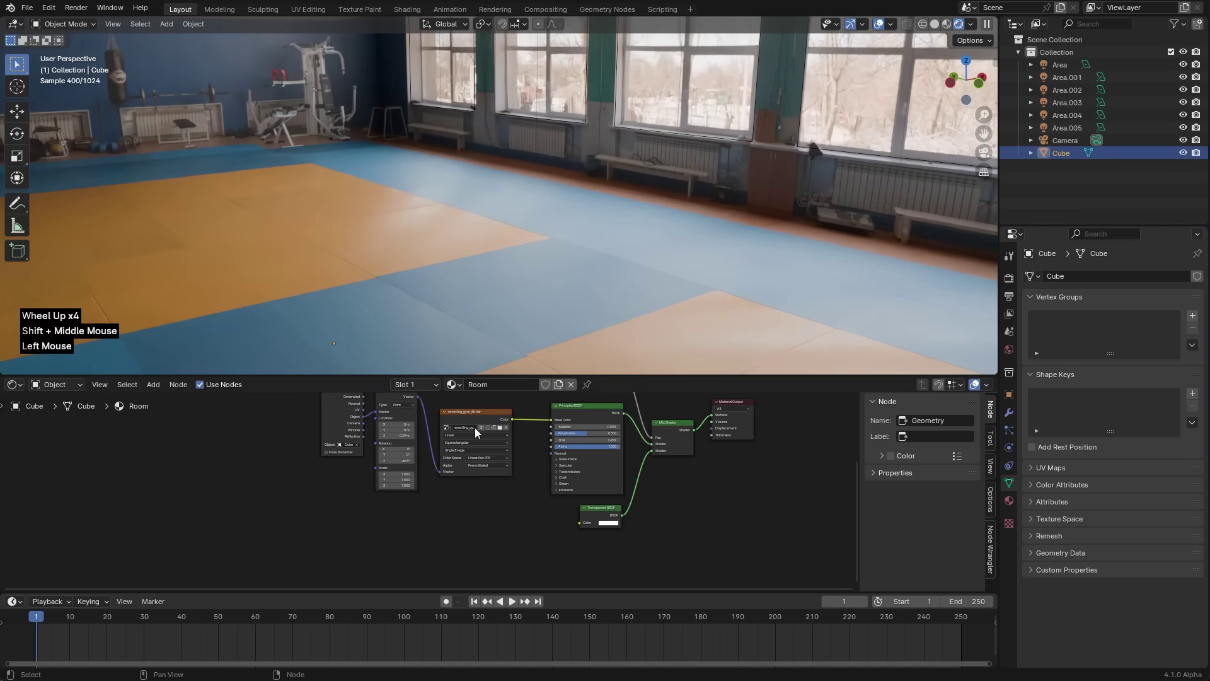
{"action": "left_click", "coordinate": [314, 431]}
{"action": "key", "text": "g"}
{"action": "left_click", "coordinate": [393, 428]}
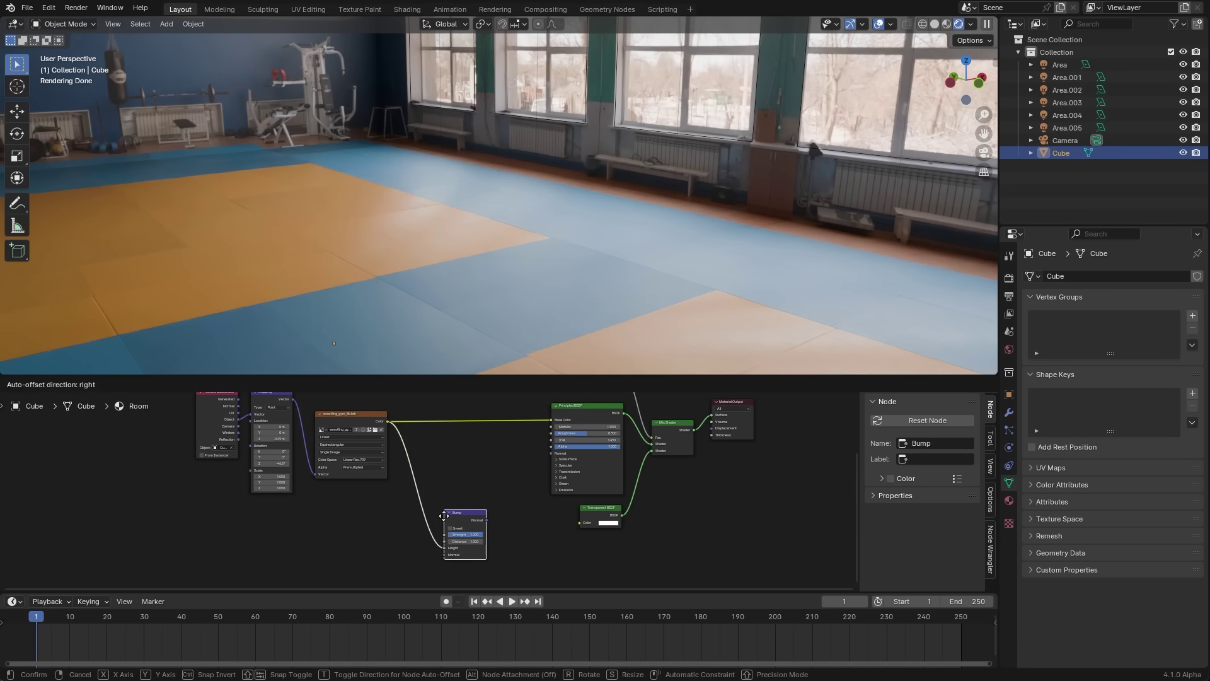
{"action": "left_click", "coordinate": [492, 501]}
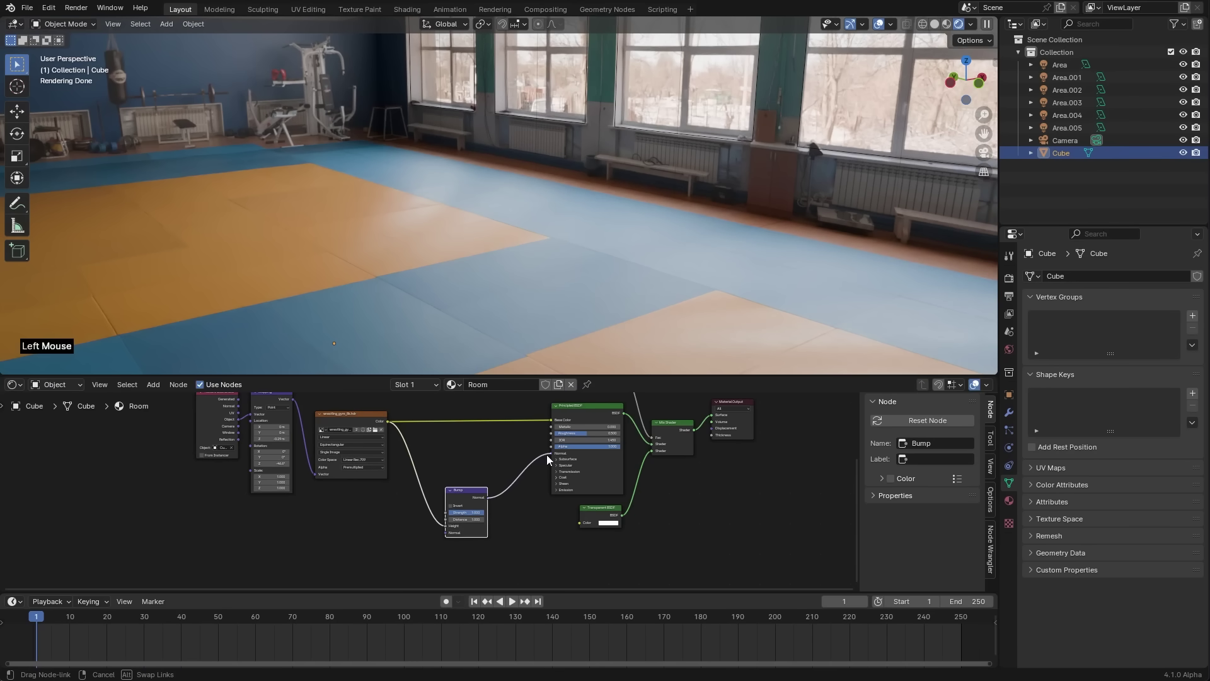
- Drive the bump height and roughness from the gym image at 0.5 strength, inspecting the mats in the viewport
{"action": "scroll", "scroll_direction": "down", "scroll_amount": 3}
{"action": "middle_click", "coordinate": [677, 298]}
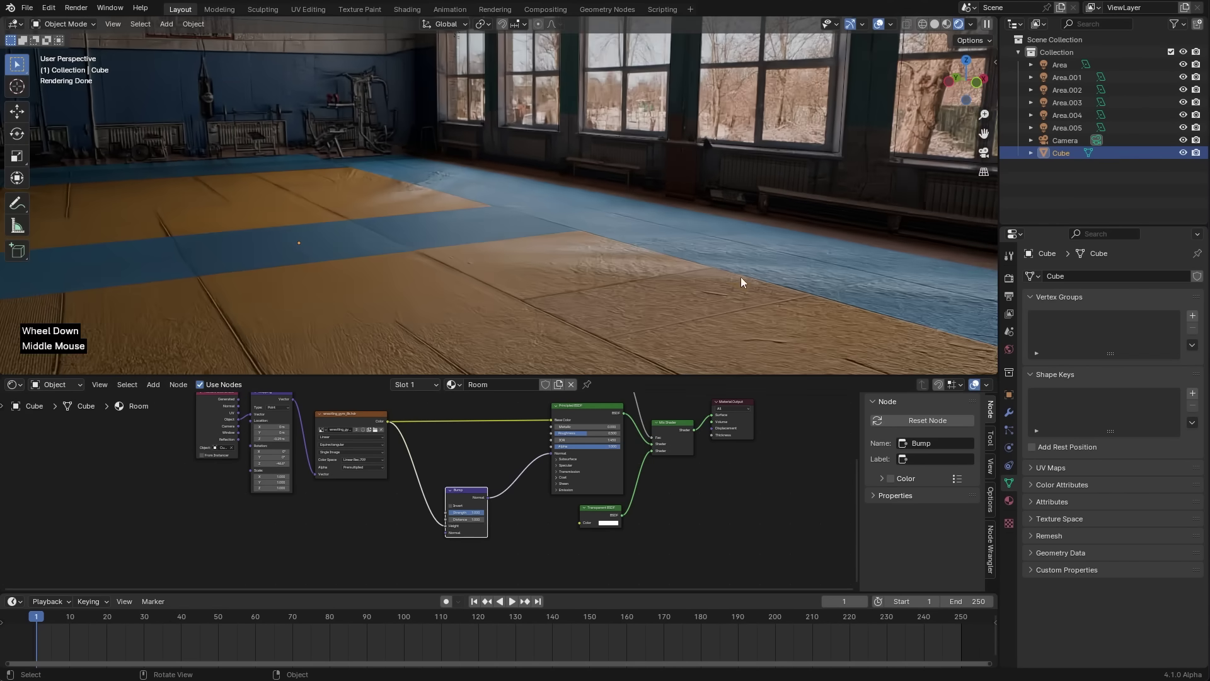
{"action": "scroll", "scroll_direction": "up", "scroll_amount": 3}
{"action": "left_click", "coordinate": [559, 550]}
{"action": "scroll", "scroll_direction": "up", "scroll_amount": 3}
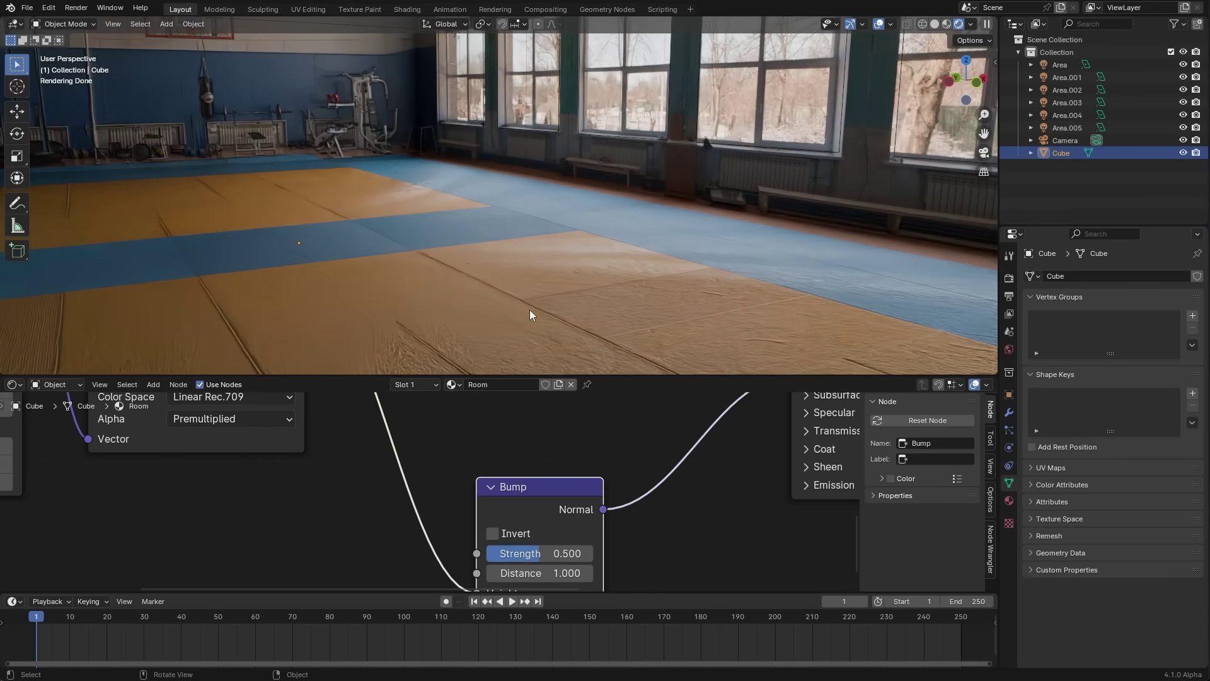
{"action": "scroll", "scroll_direction": "down", "scroll_amount": 3}
{"action": "middle_click", "coordinate": [545, 289]}
{"action": "scroll", "scroll_direction": "down", "scroll_amount": 3}
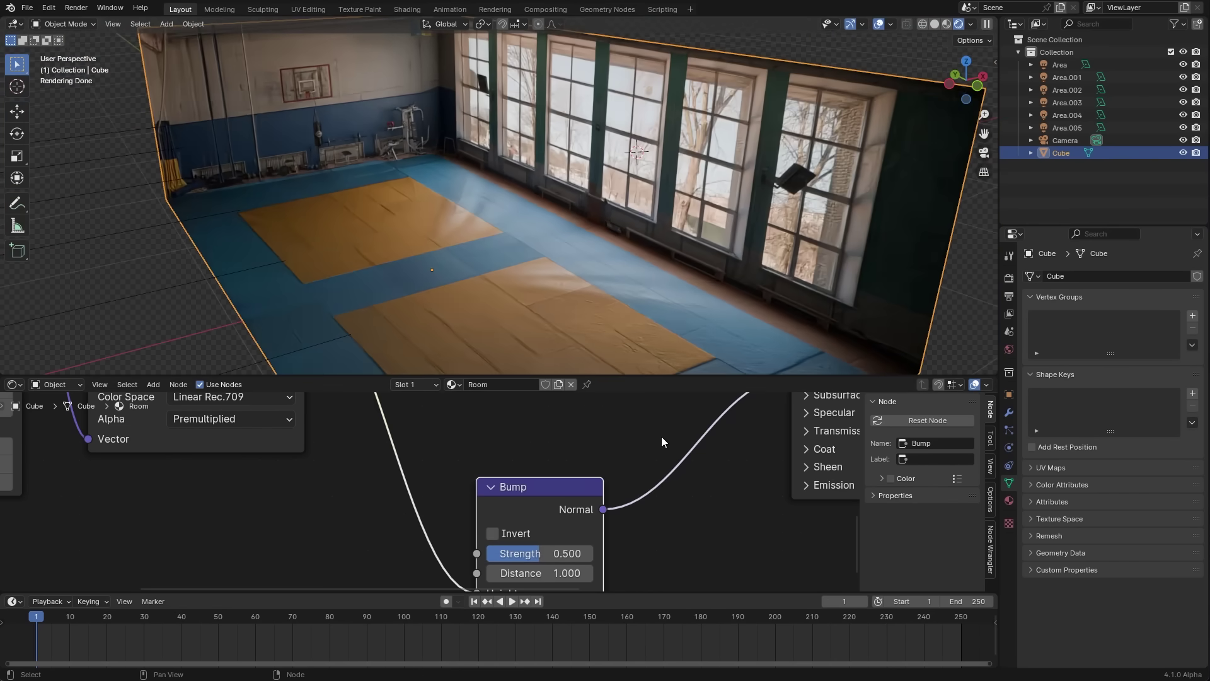
{"action": "scroll", "scroll_direction": "down", "scroll_amount": 3}
{"action": "middle_click", "coordinate": [537, 433]}
{"action": "scroll", "scroll_direction": "down", "scroll_amount": 3}
{"action": "left_click", "coordinate": [428, 456]}
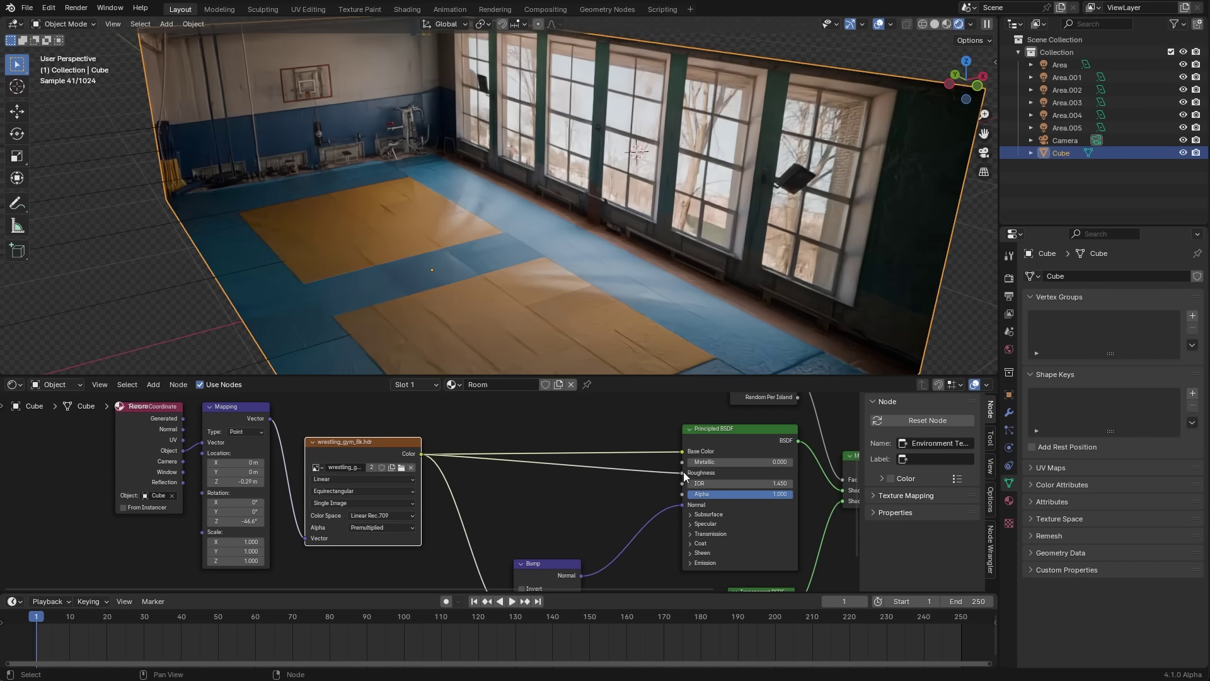
- Insert a Color Ramp on the link into the Bump node and preview its greyscale output
{"action": "key", "text": "shift+a"}
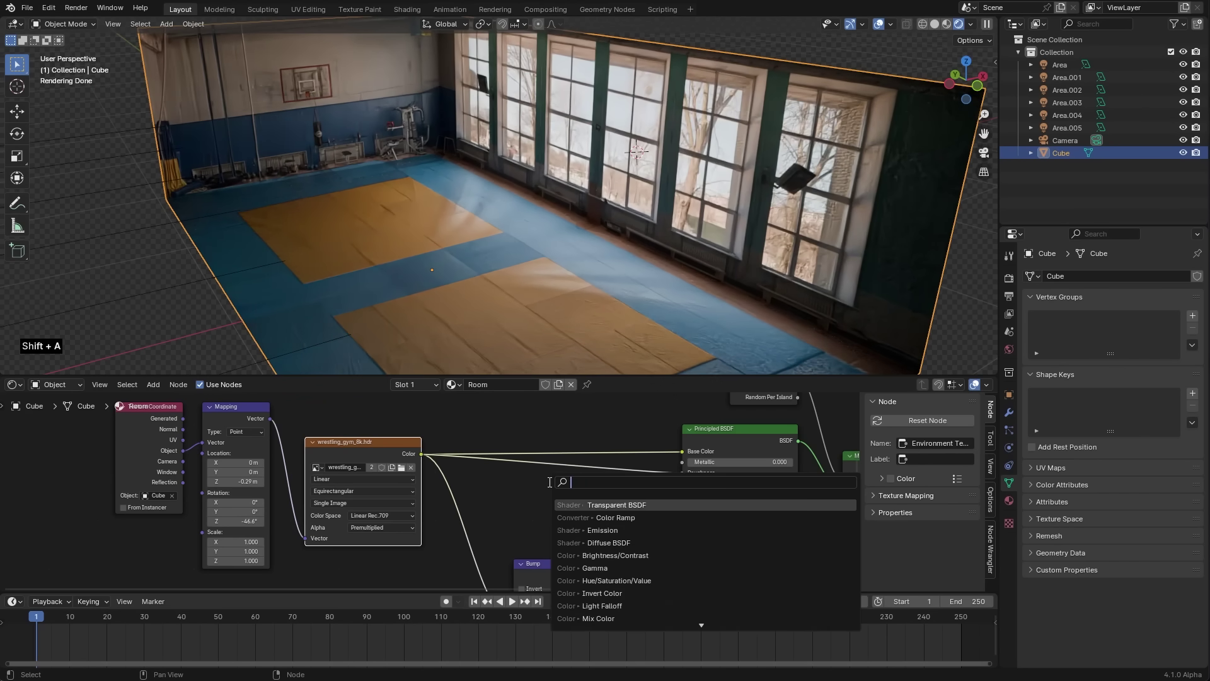
{"action": "key", "text": "r"}
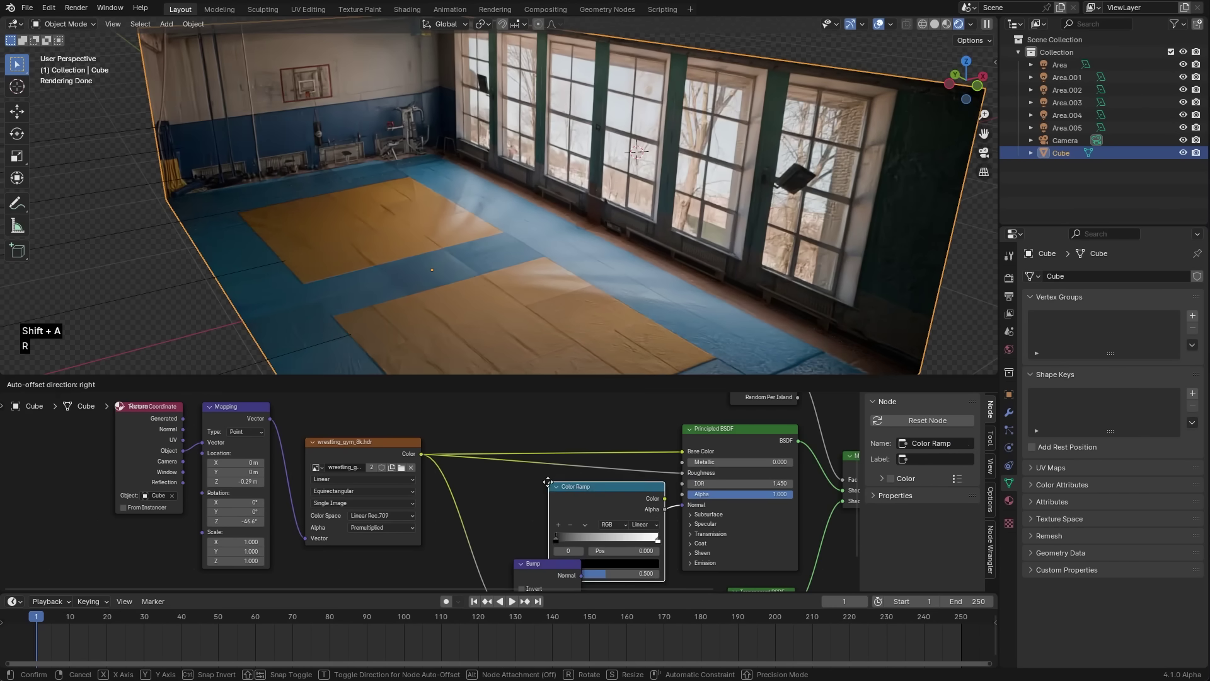
{"action": "left_click", "coordinate": [583, 487]}
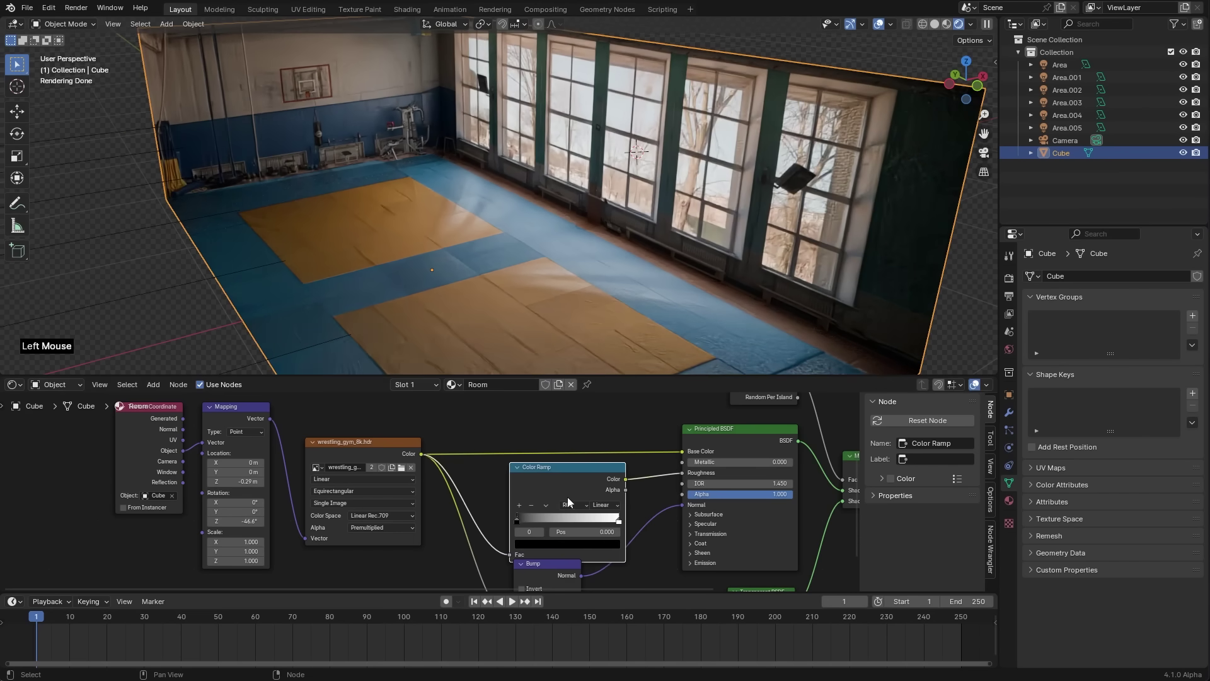
{"action": "left_click", "coordinate": [615, 481]}
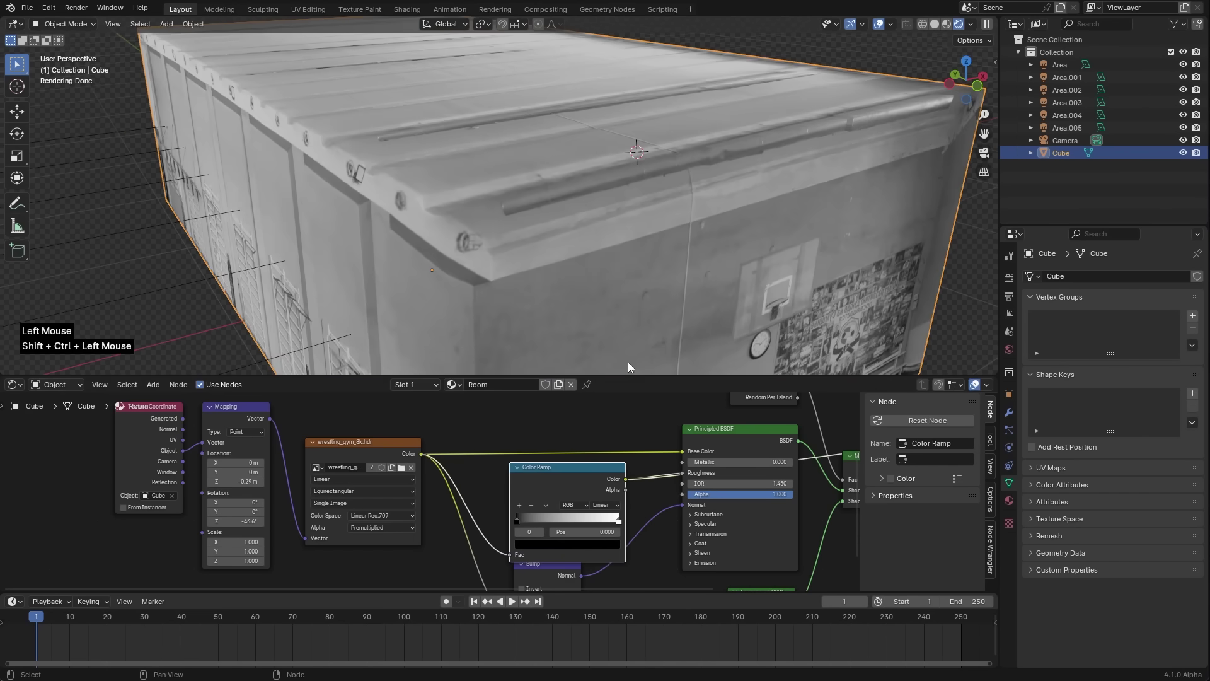
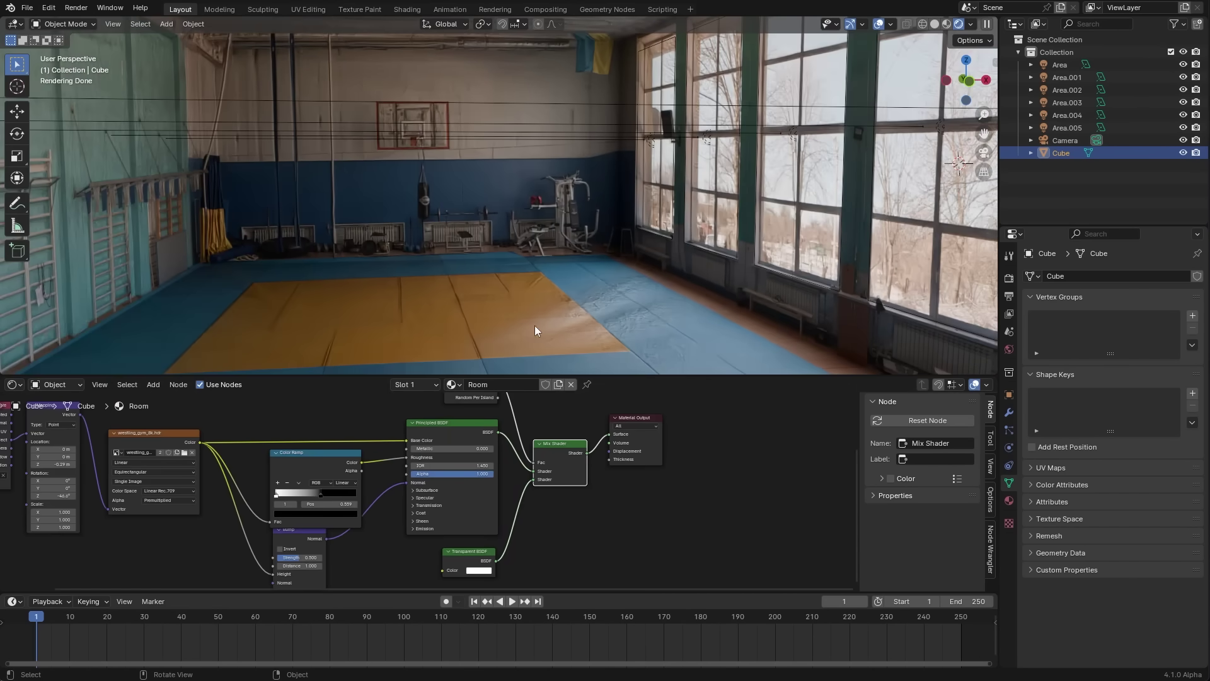
{"action": "left_click", "coordinate": [1012, 504]}
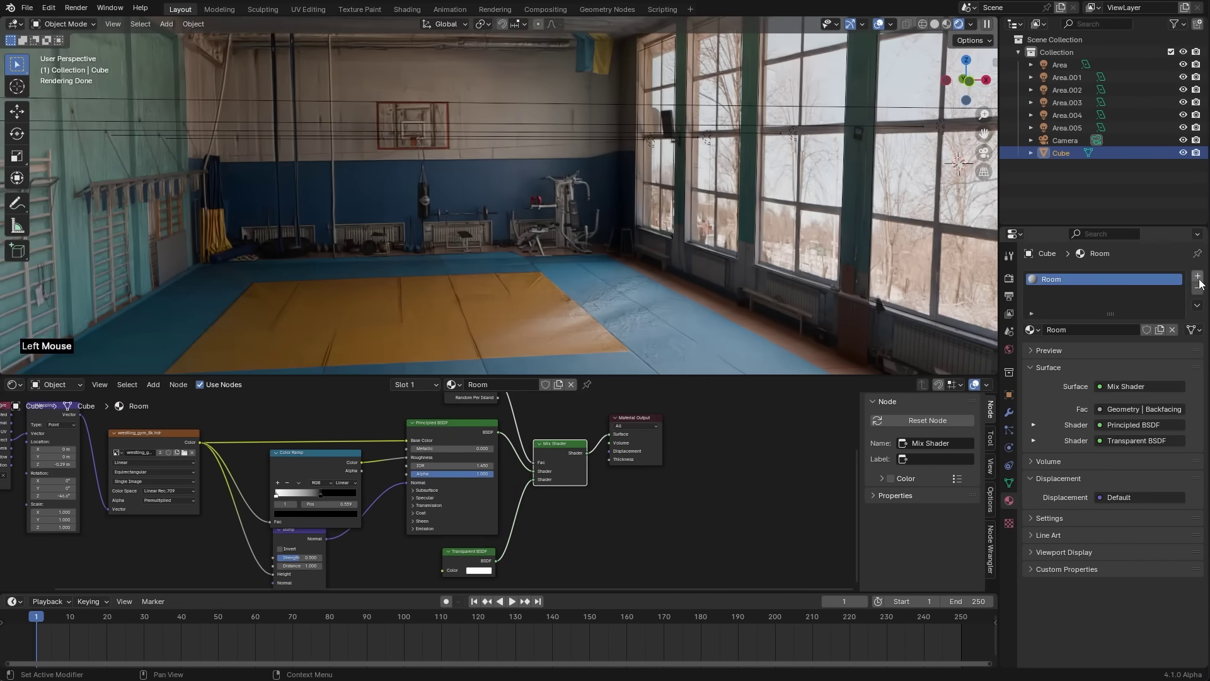
- Add a second material slot holding a separate copy of Room renamed Floor
{"action": "left_click", "coordinate": [1202, 281]}
{"action": "left_click", "coordinate": [1039, 356]}
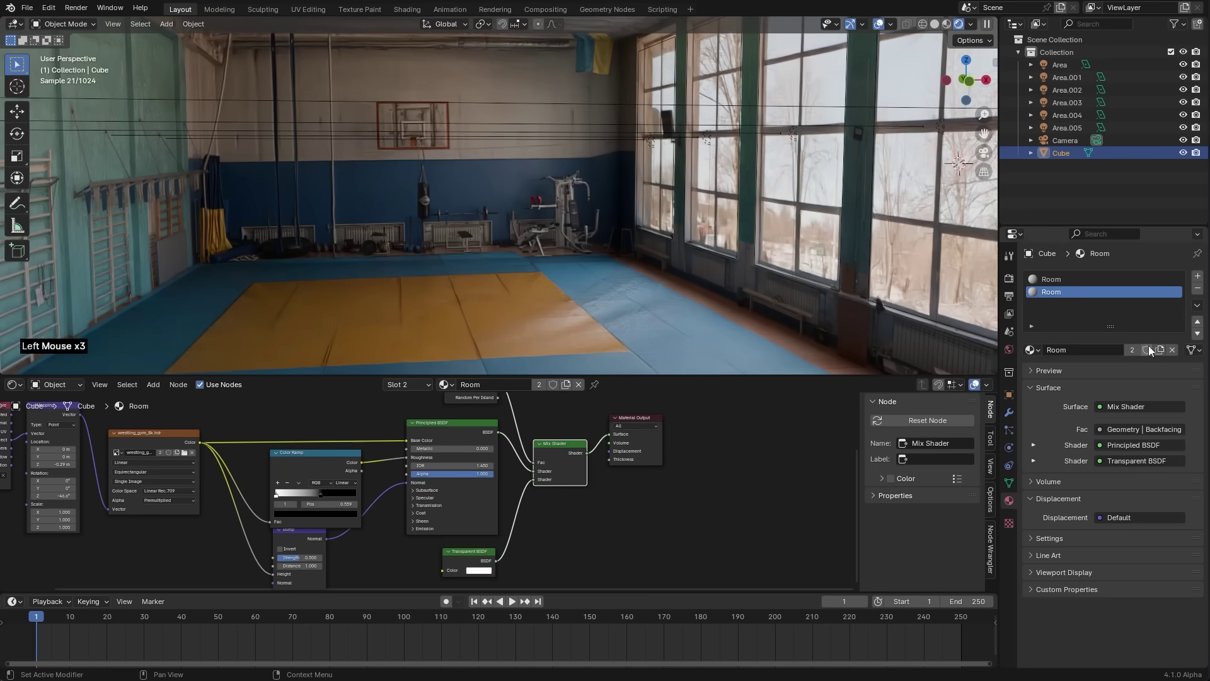
{"action": "left_click", "coordinate": [1133, 356]}
{"action": "left_click", "coordinate": [1100, 358]}
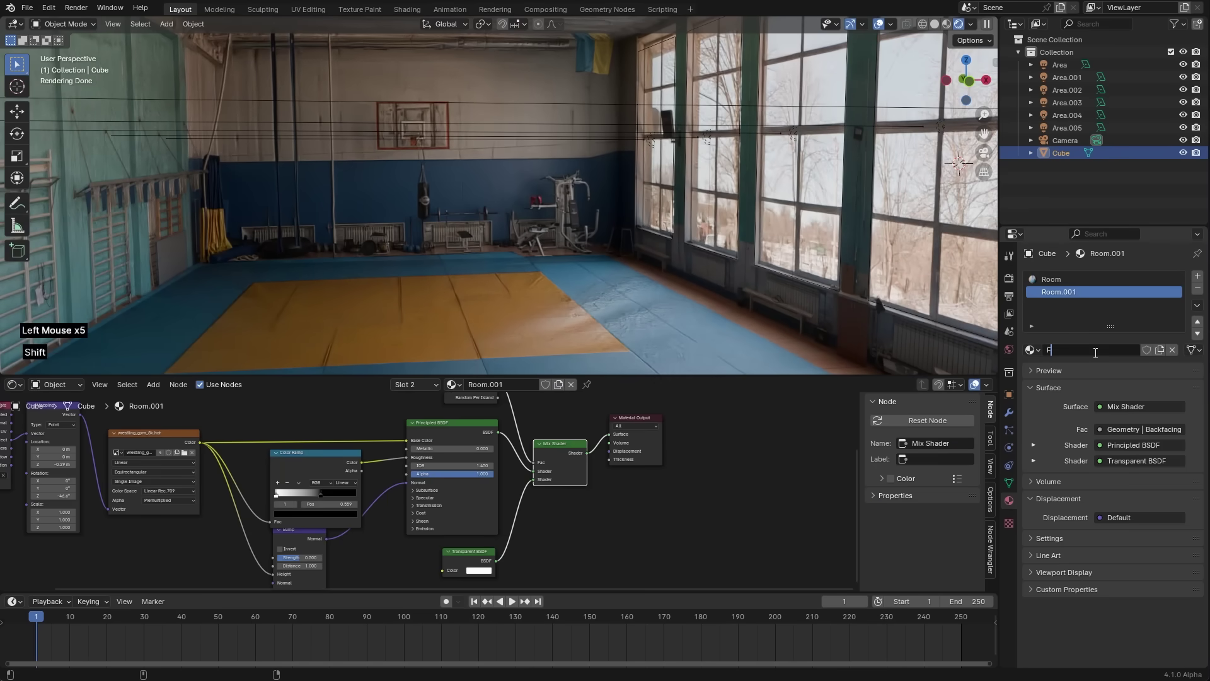
{"action": "key", "text": "o"}
{"action": "key", "text": "z"}
{"action": "scroll", "scroll_direction": "down", "scroll_amount": 3}
{"action": "key", "text": "z"}
- Assign the Floor material to the dome's floor faces in Edit Mode
{"action": "key", "text": "Tab"}
{"action": "scroll", "scroll_direction": "down", "scroll_amount": 3}
{"action": "middle_click", "coordinate": [631, 275]}
{"action": "left_click", "coordinate": [525, 159]}
{"action": "left_click", "coordinate": [1064, 288]}
{"action": "left_click", "coordinate": [1060, 354]}
{"action": "middle_click", "coordinate": [554, 170]}
{"action": "scroll", "scroll_direction": "up", "scroll_amount": 3}
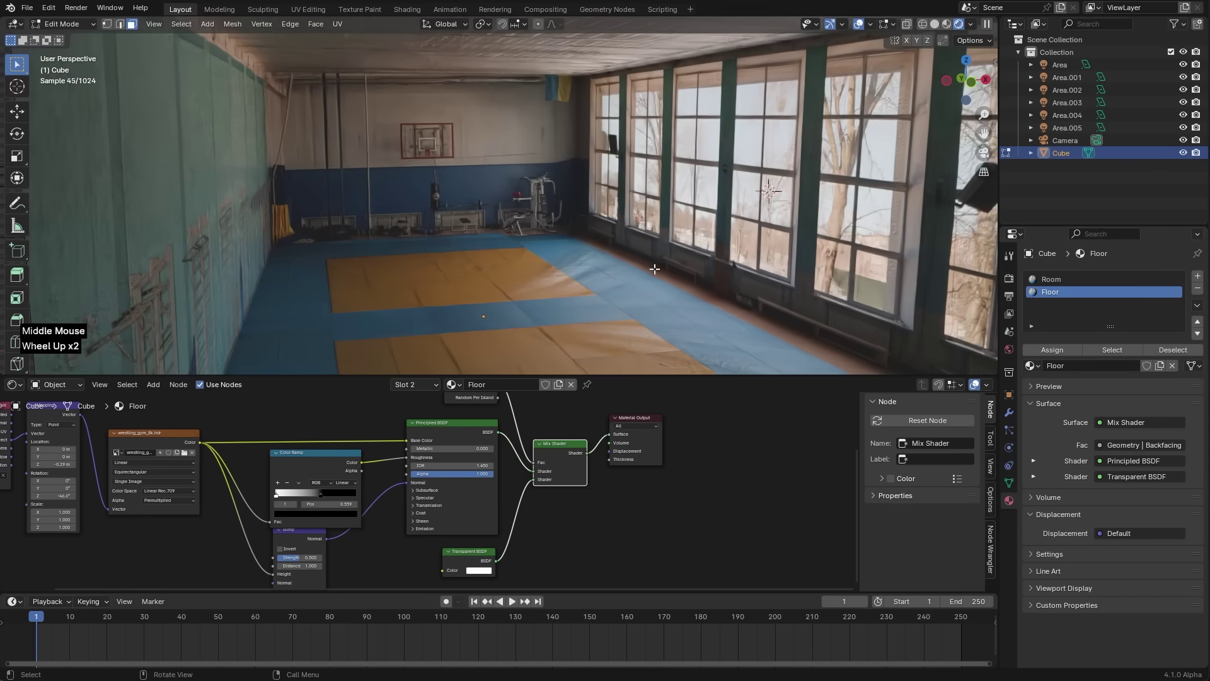
{"action": "key", "text": "Tab"}
- Tune the Floor material's Color Ramp stop positions, then reselect the dome
{"action": "scroll", "scroll_direction": "down", "scroll_amount": 3}
{"action": "middle_click", "coordinate": [459, 516]}
{"action": "scroll", "scroll_direction": "up", "scroll_amount": 3}
{"action": "left_click", "coordinate": [478, 431]}
{"action": "left_click", "coordinate": [429, 477]}
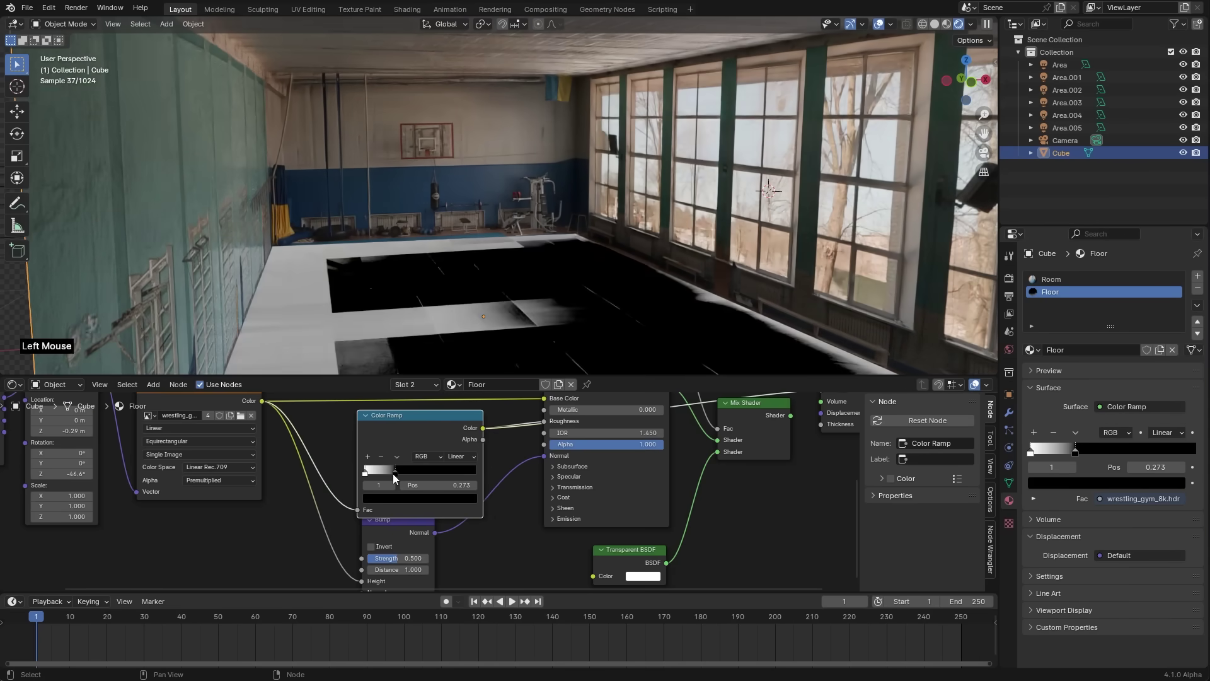
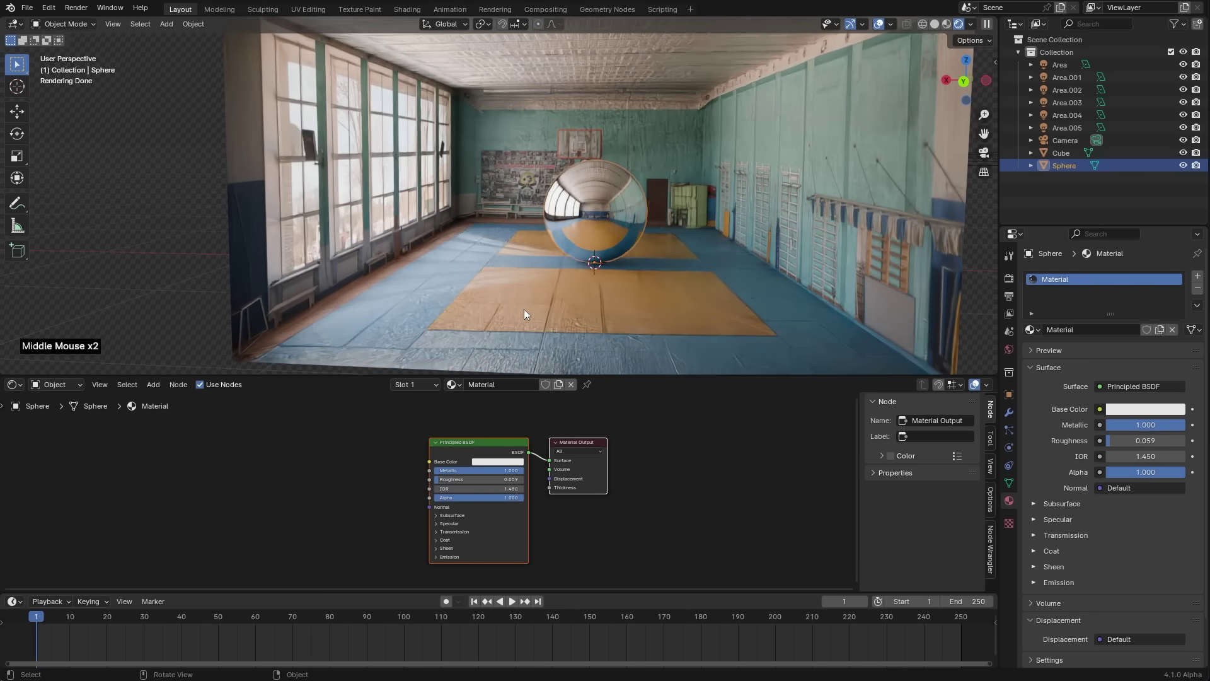
{"action": "left_click", "coordinate": [524, 323]}
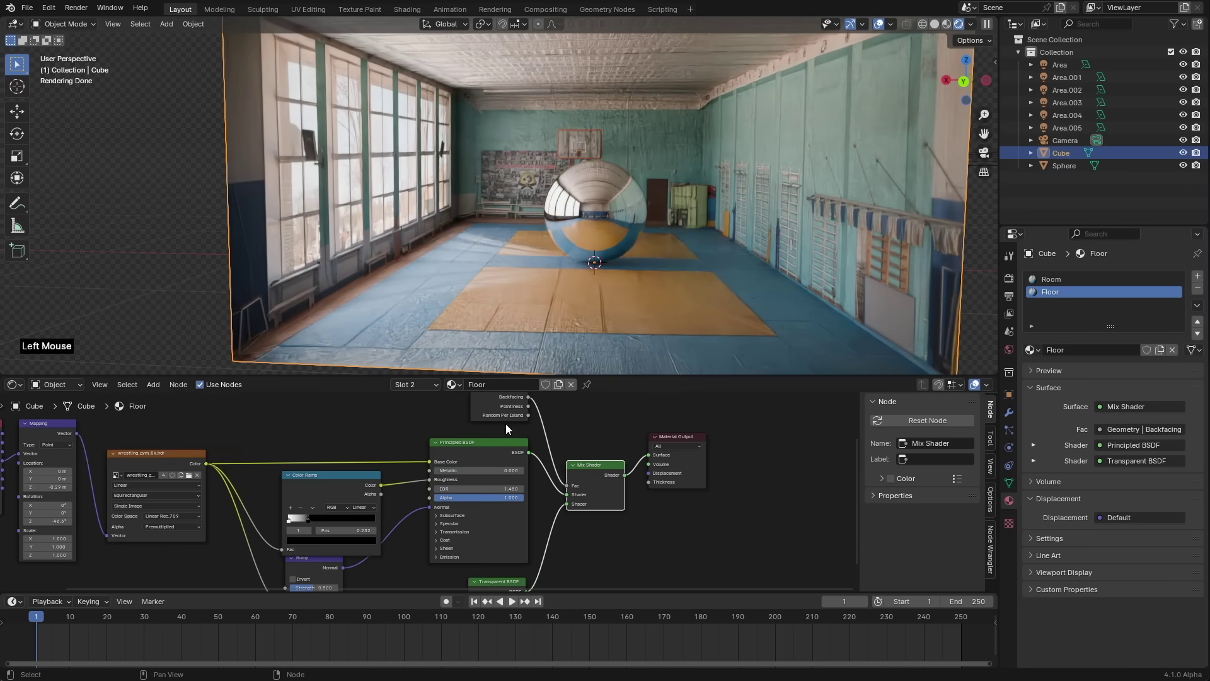
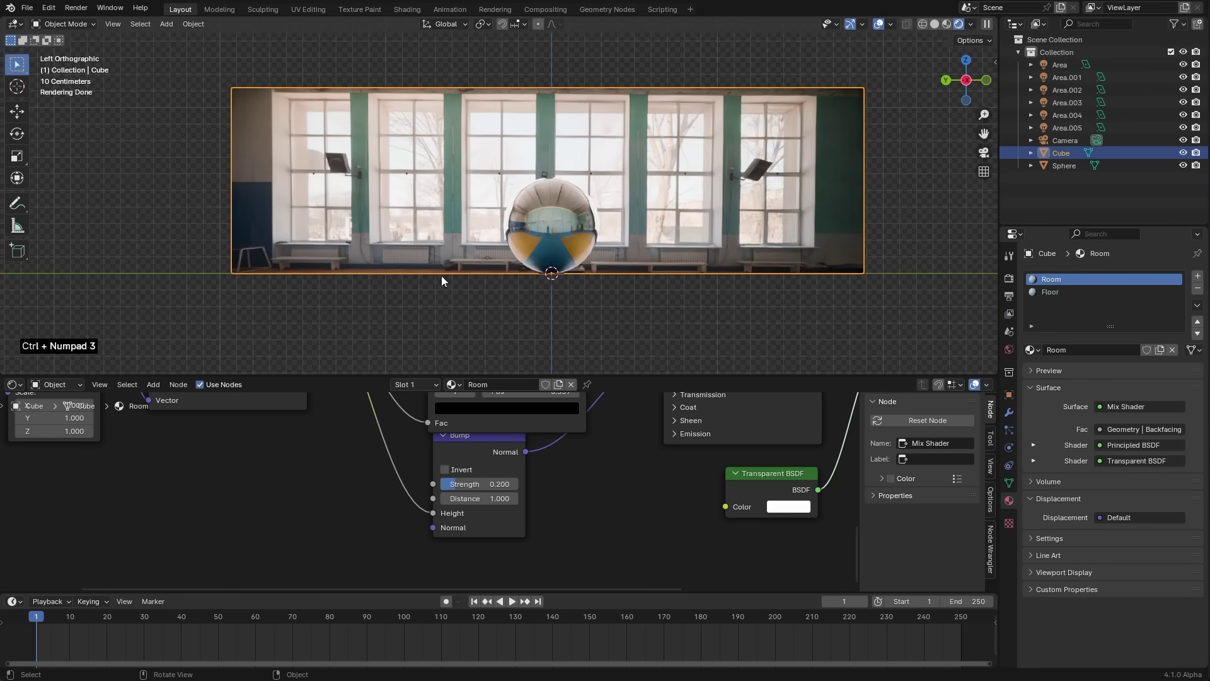
- Add horizontal loop cuts across the room cube's walls in Edit Mode
{"action": "key", "text": "Tab"}
{"action": "key", "text": "ctrl+r"}
{"action": "key", "text": "ctrl+r"}
{"action": "key", "text": "ctrl+r"}
{"action": "key", "text": "ctrl+r"}
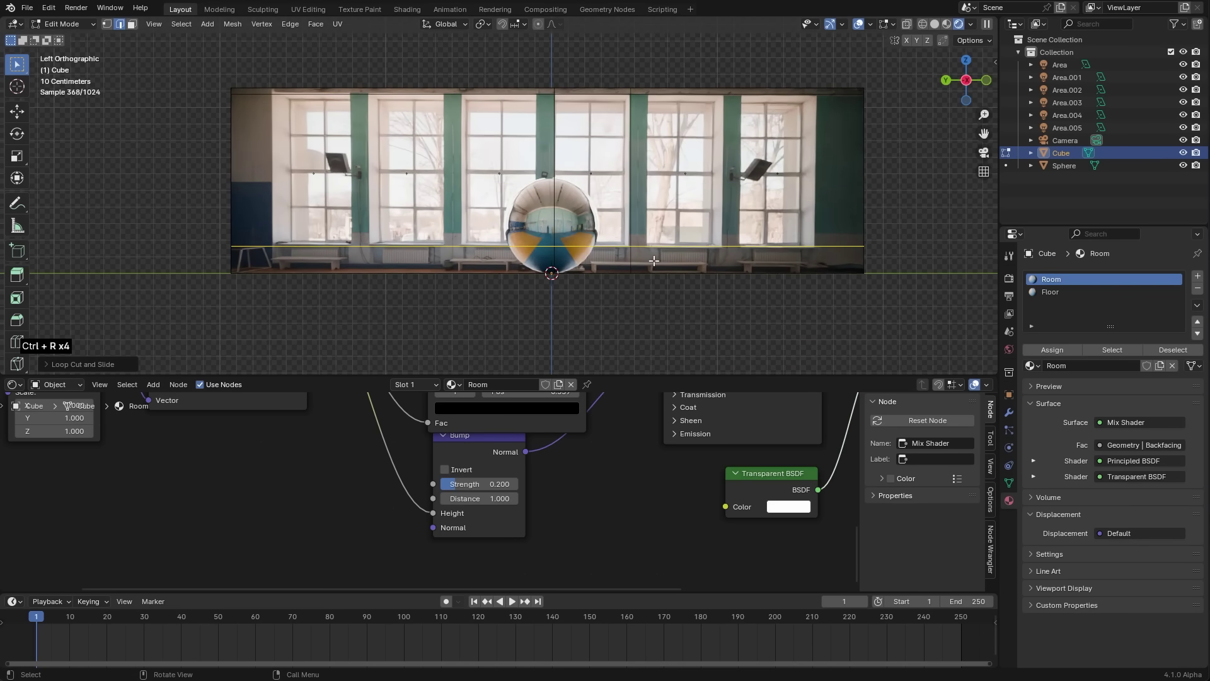
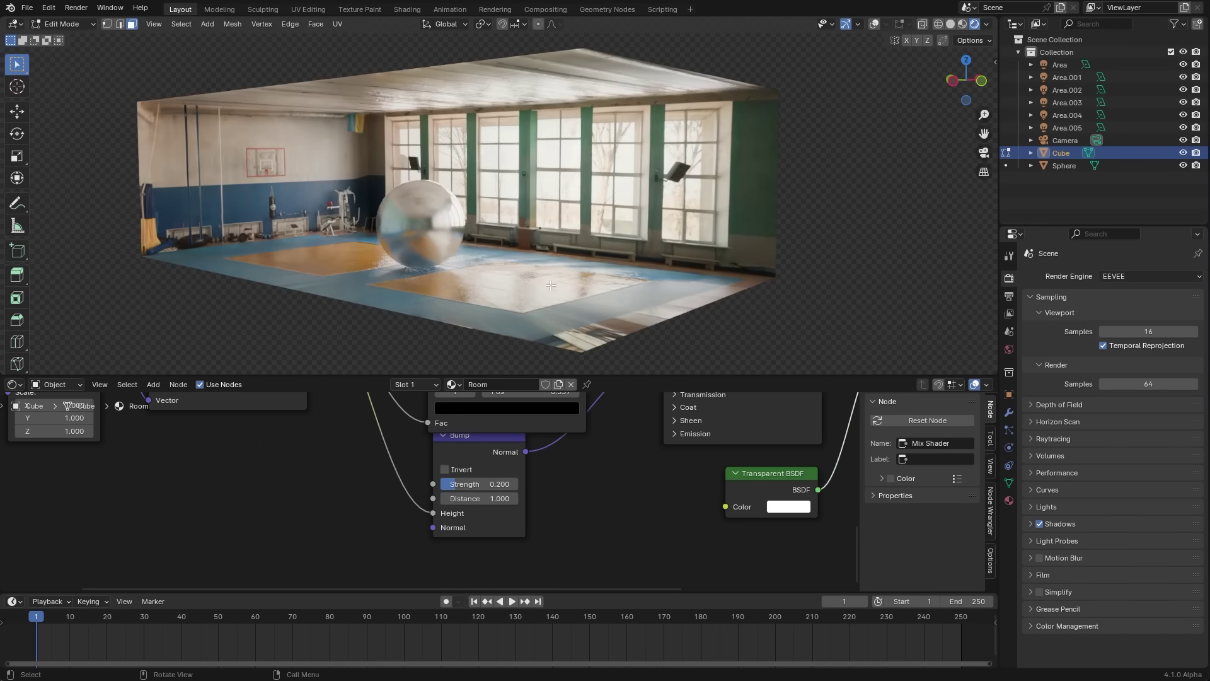
- Start a new General scene using Cycles on GPU with viewport denoising, and delete the default cube
{"action": "left_click", "coordinate": [1016, 284]}
{"action": "left_click", "coordinate": [1140, 282]}
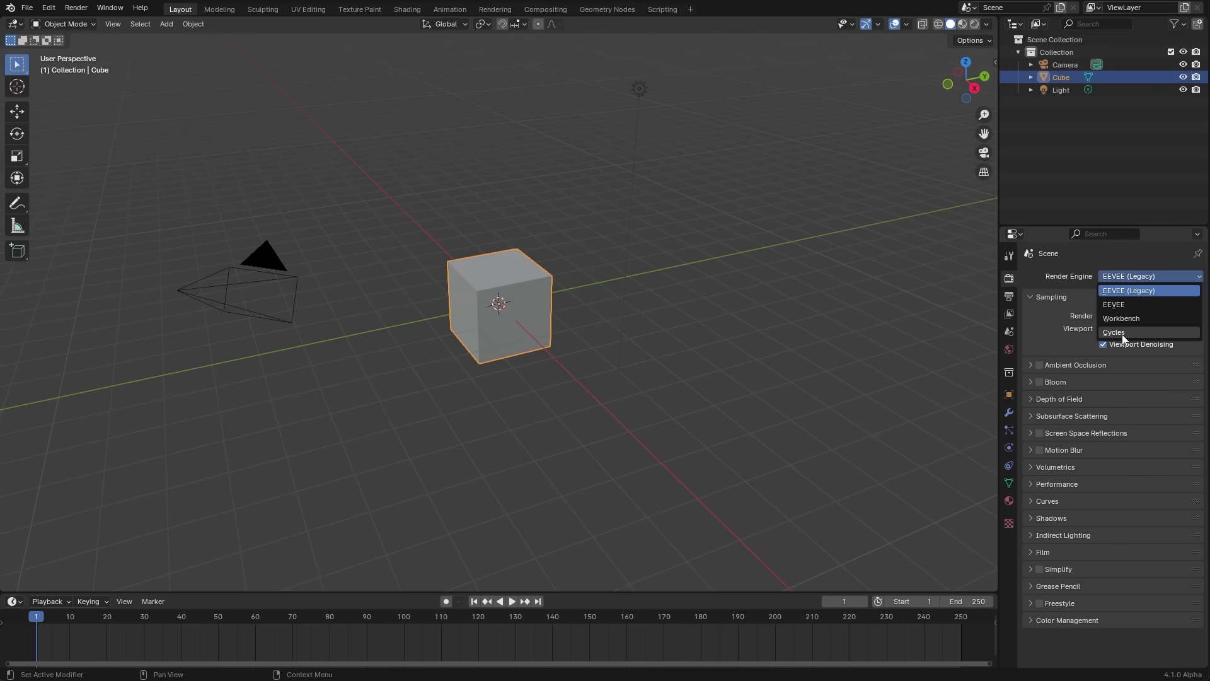
{"action": "left_click", "coordinate": [1139, 311]}
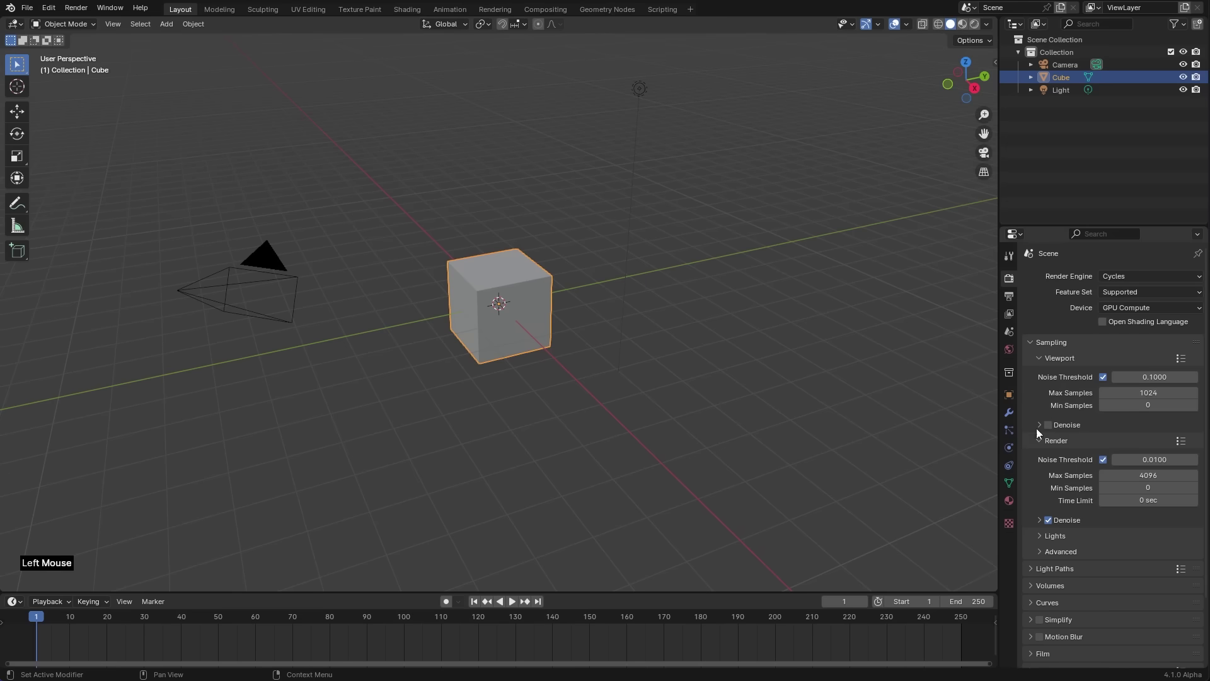
{"action": "left_click", "coordinate": [1055, 433]}
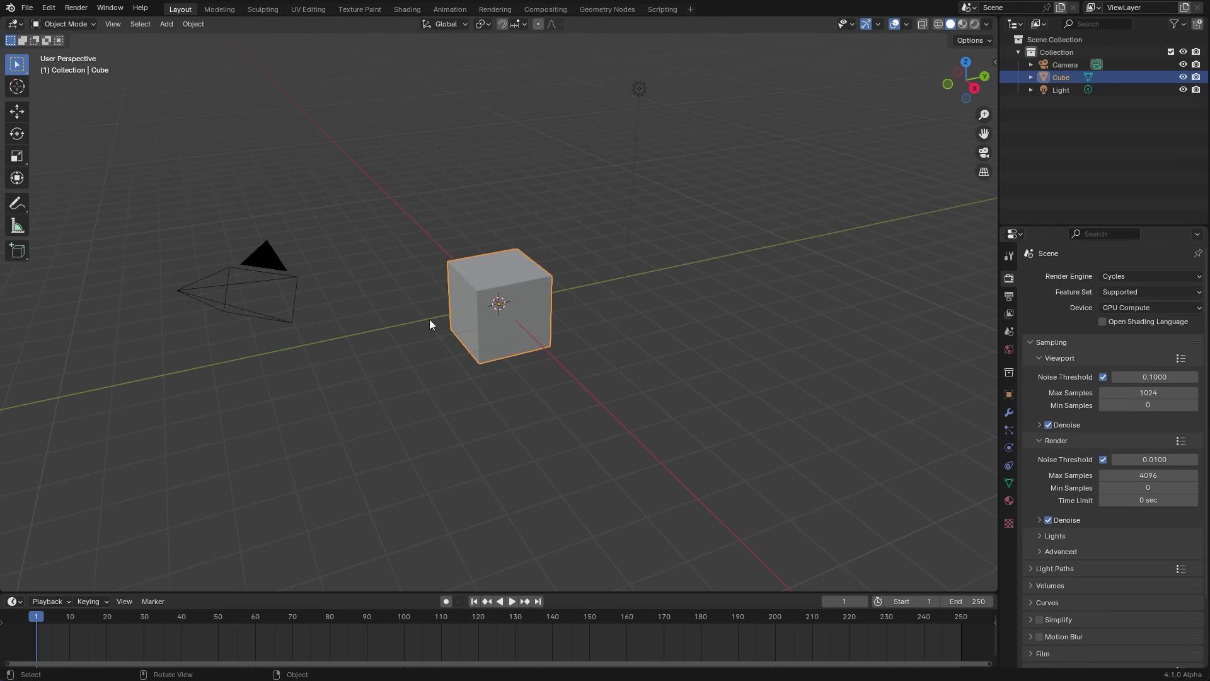
{"action": "key", "text": "x"}
{"action": "key", "text": "shift+a"}
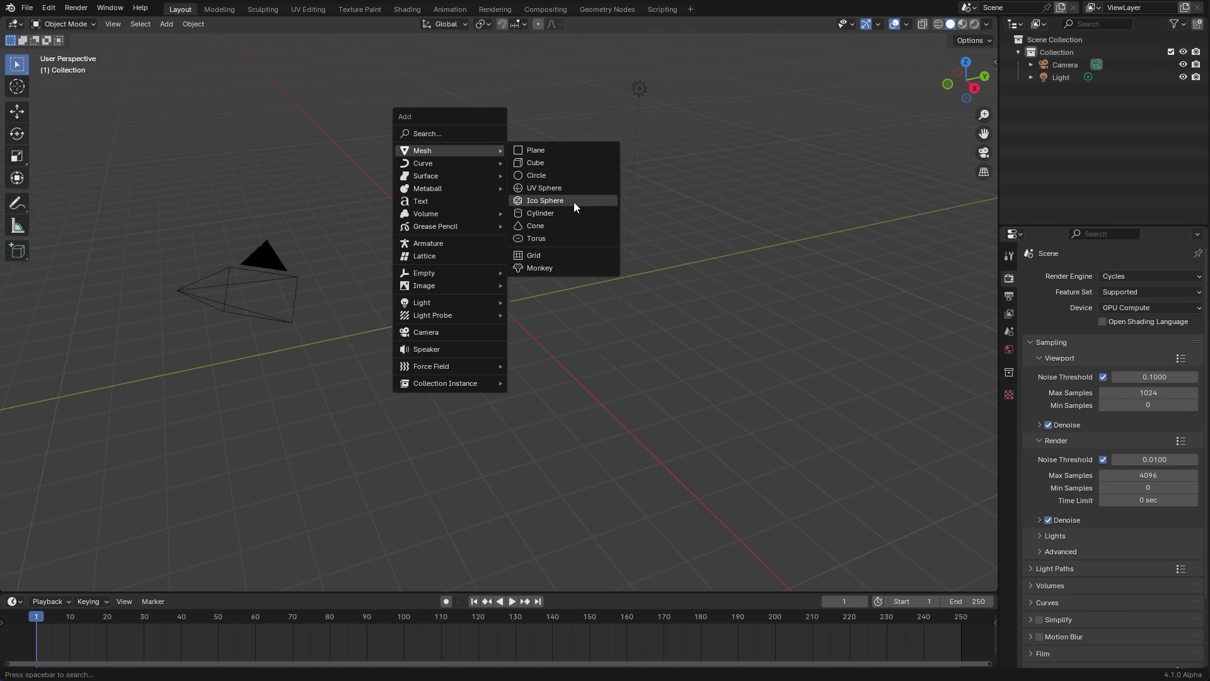
- Add a UV sphere renamed Dome and delete its lower half vertices from front view
{"action": "key", "text": "KP_1"}
{"action": "scroll", "scroll_direction": "down", "scroll_amount": 3}
{"action": "key", "text": "s"}
{"action": "scroll", "scroll_direction": "down", "scroll_amount": 3}
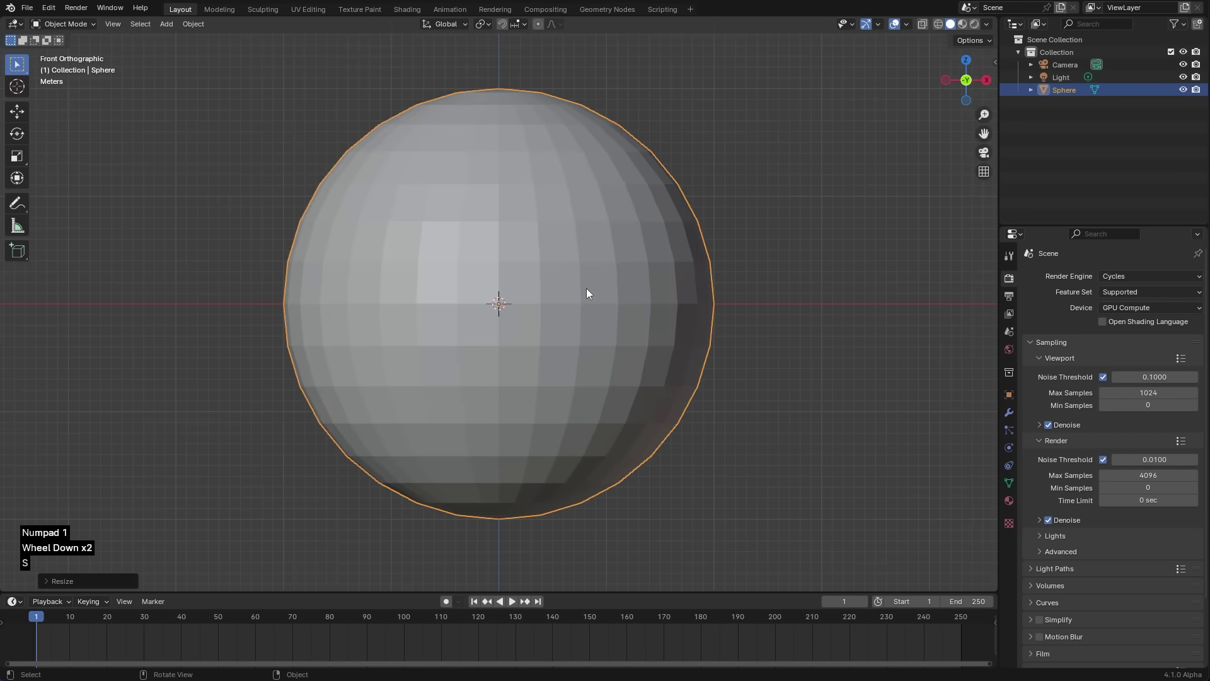
{"action": "left_click", "coordinate": [1081, 92]}
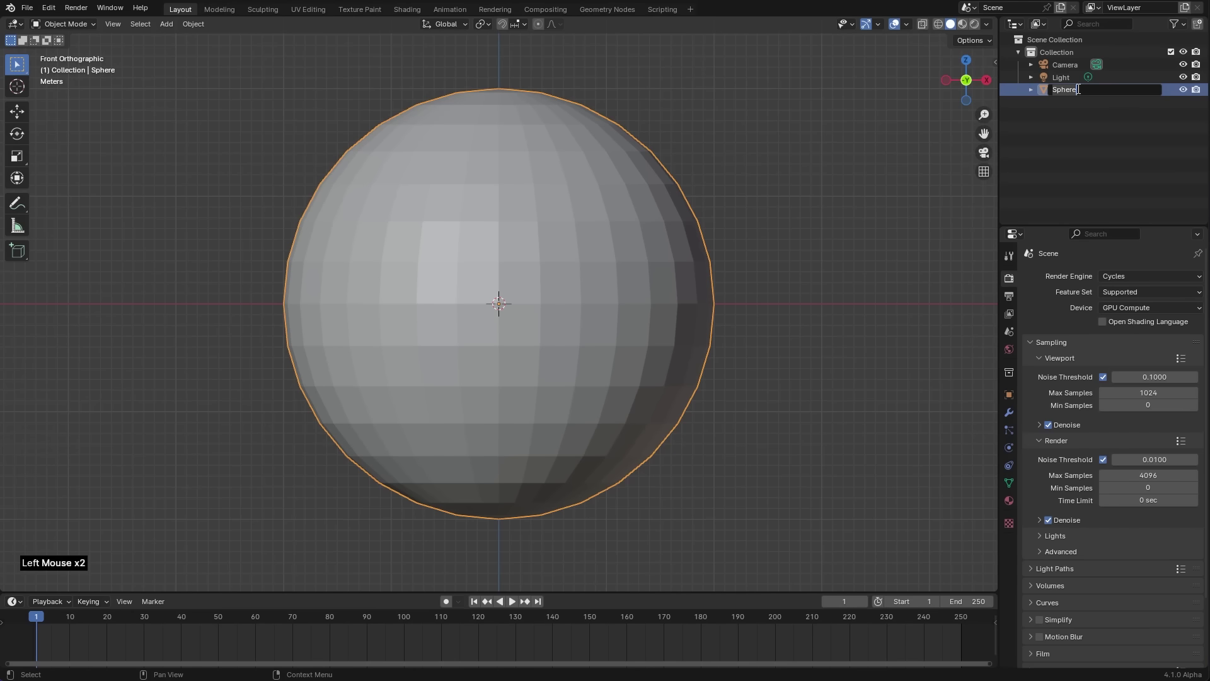
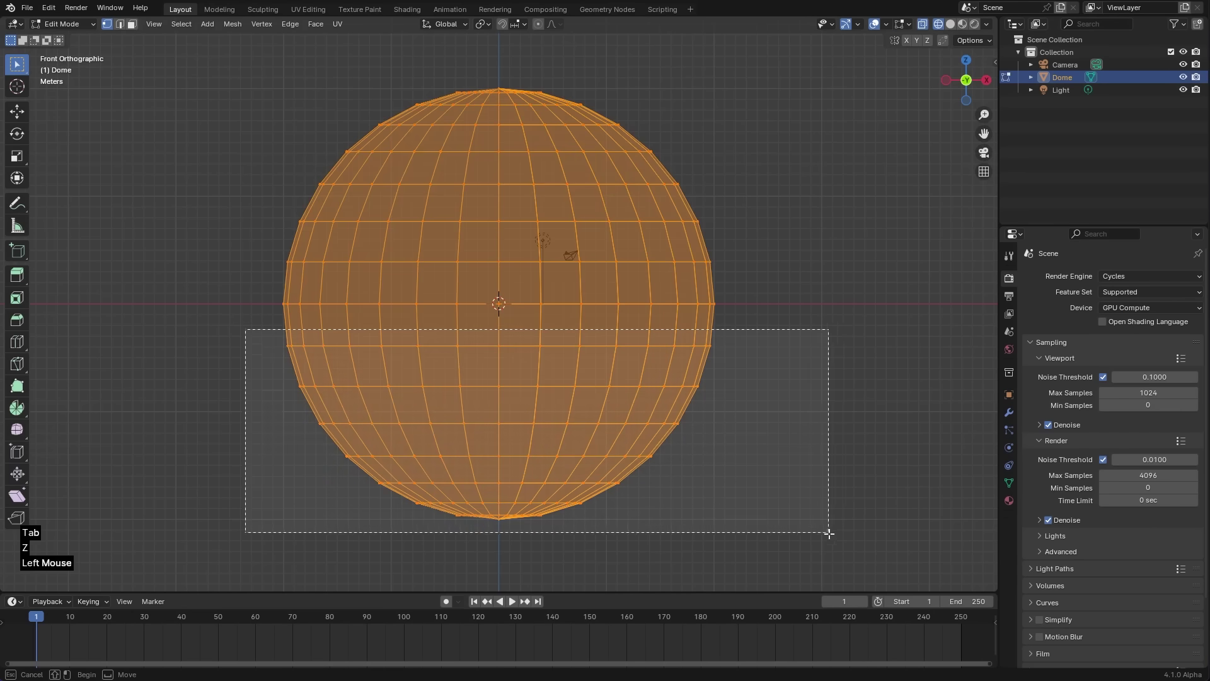
{"action": "key", "text": "x"}
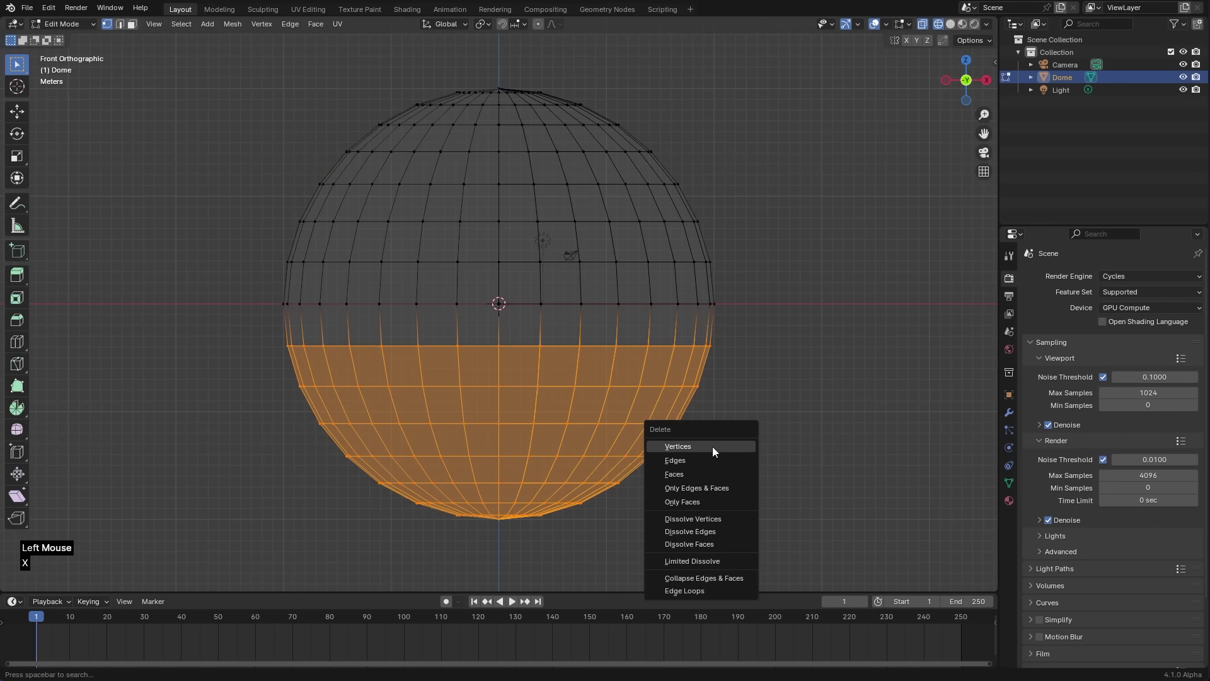
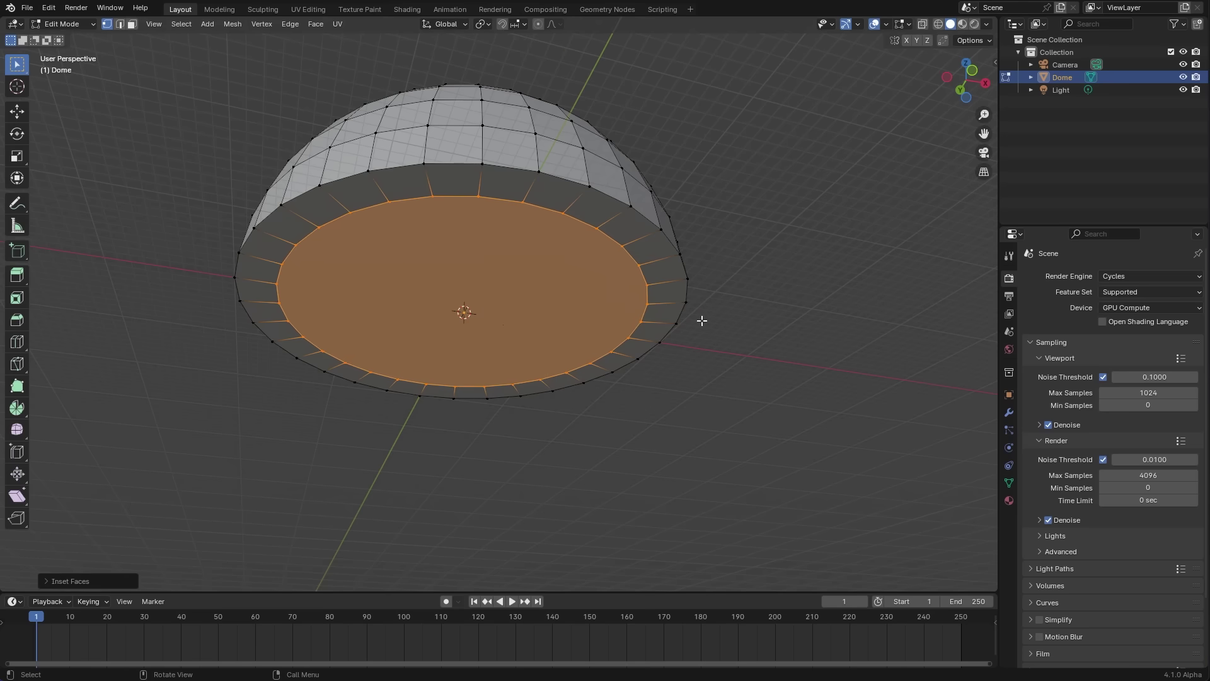
- Select the base rim loop and Grid Fill it from the Face menu, viewed from below
{"action": "key", "text": "x"}
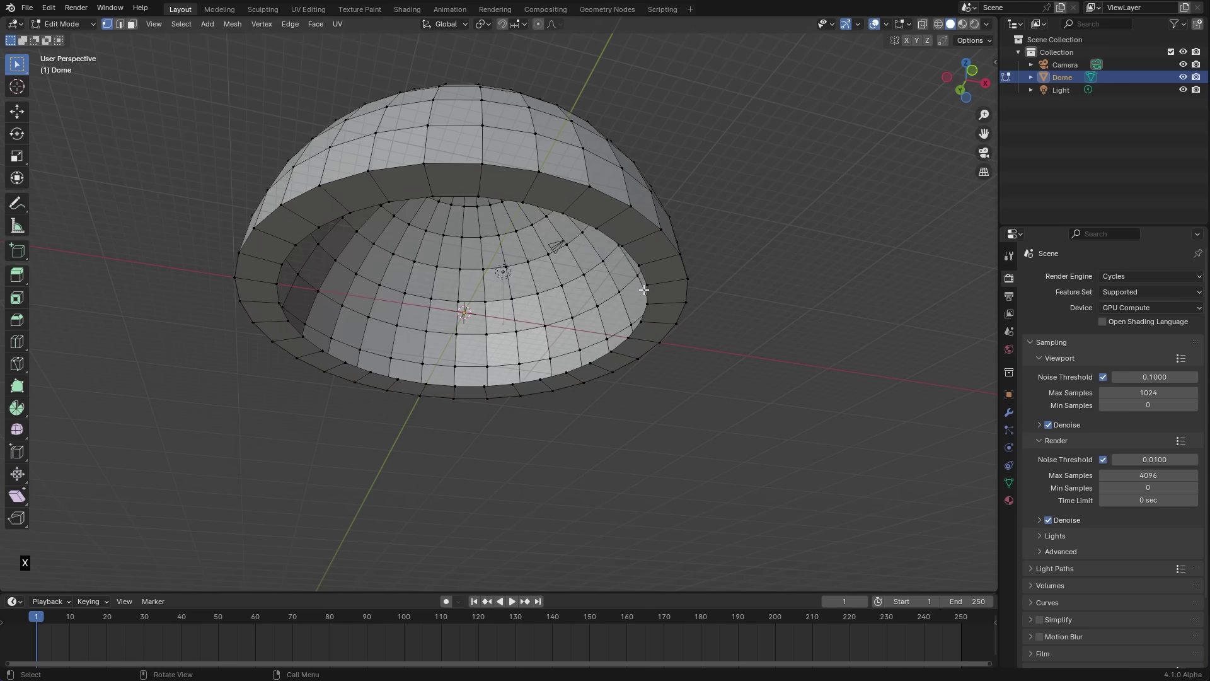
{"action": "left_click", "coordinate": [644, 274]}
{"action": "middle_click", "coordinate": [672, 322]}
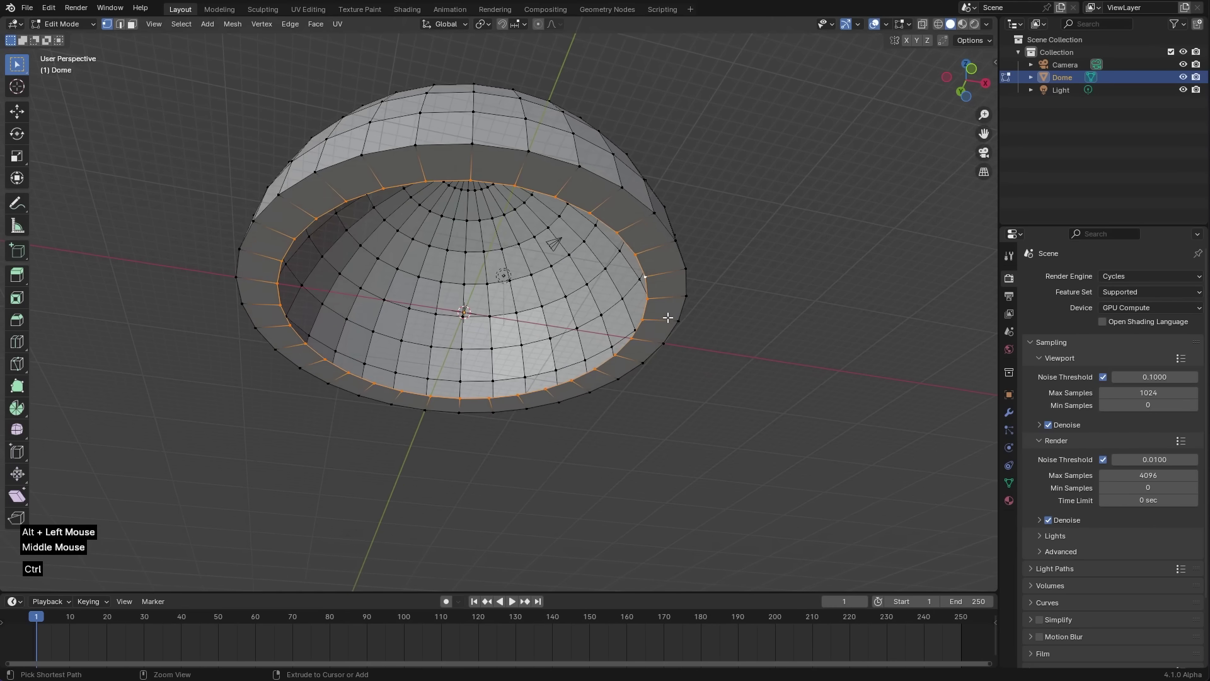
{"action": "key", "text": "ctrl+f"}
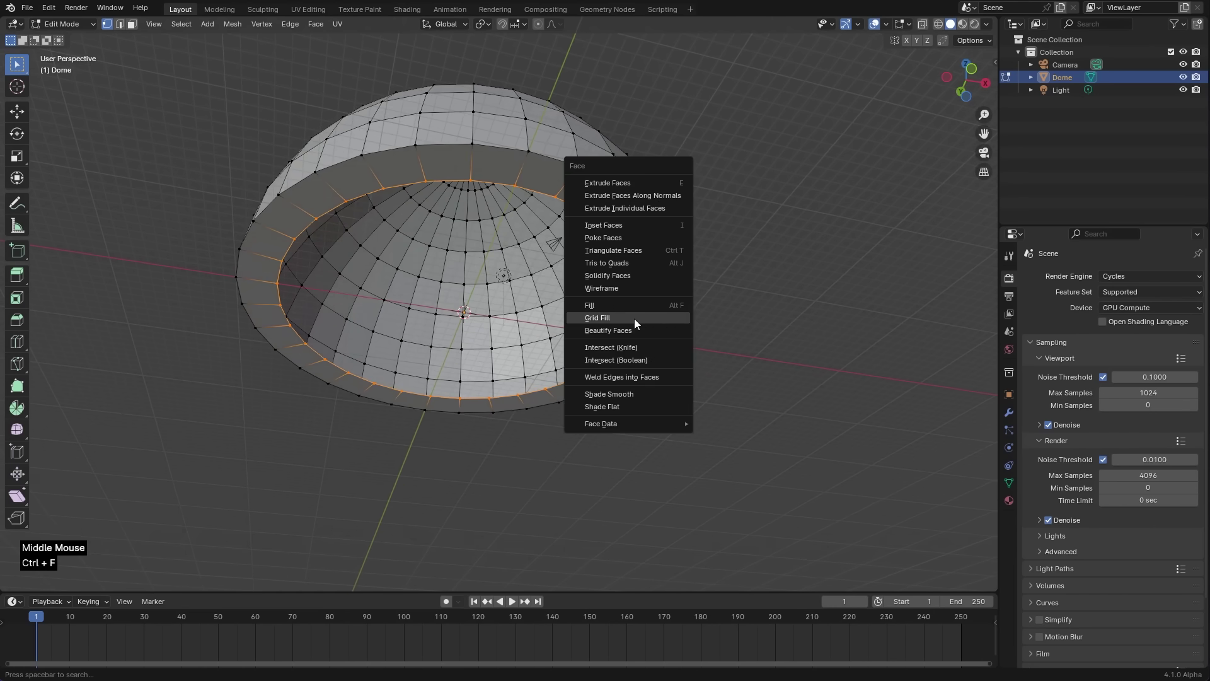
{"action": "key", "text": "ctrl+KP_7"}
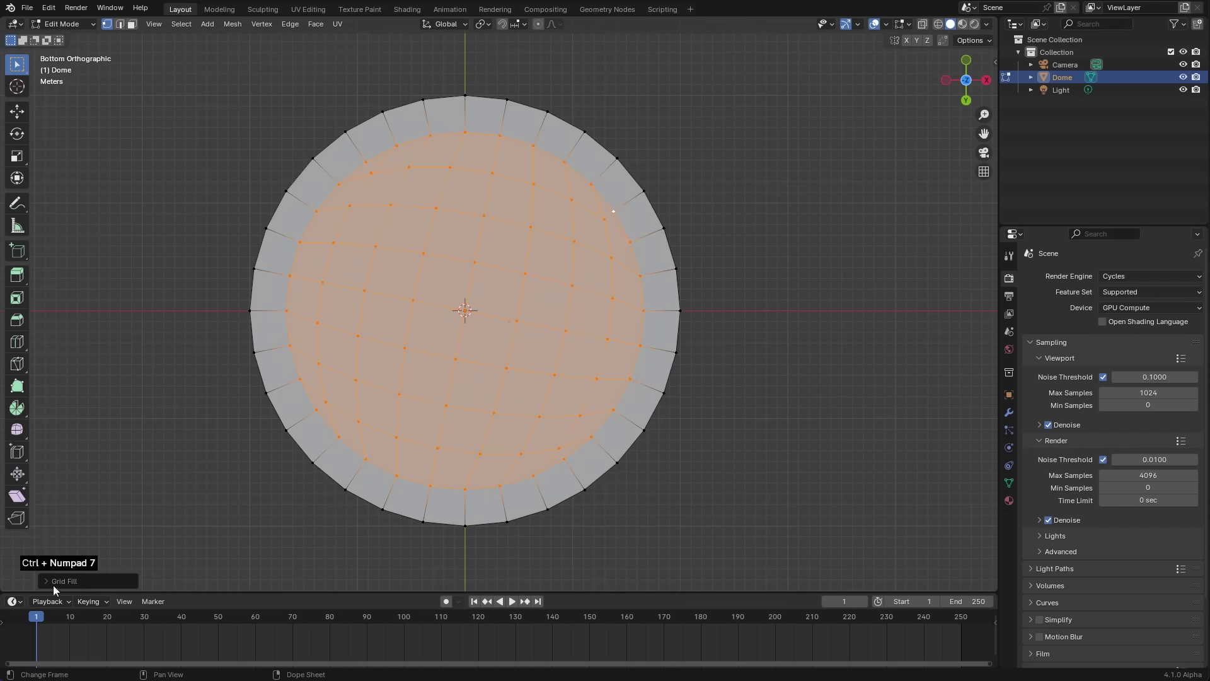
- Adjust the Grid Fill span and offset in the operator panel
{"action": "left_click", "coordinate": [51, 585]}
{"action": "left_click", "coordinate": [119, 567]}
{"action": "double_click", "coordinate": [210, 570]}
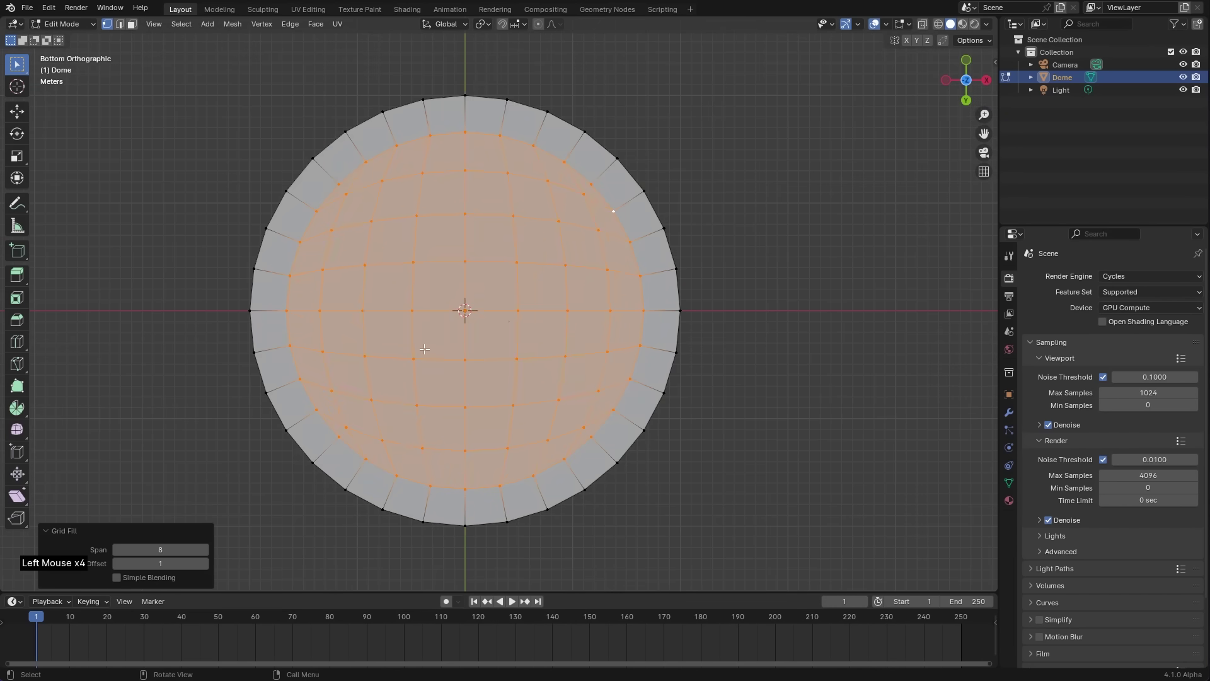
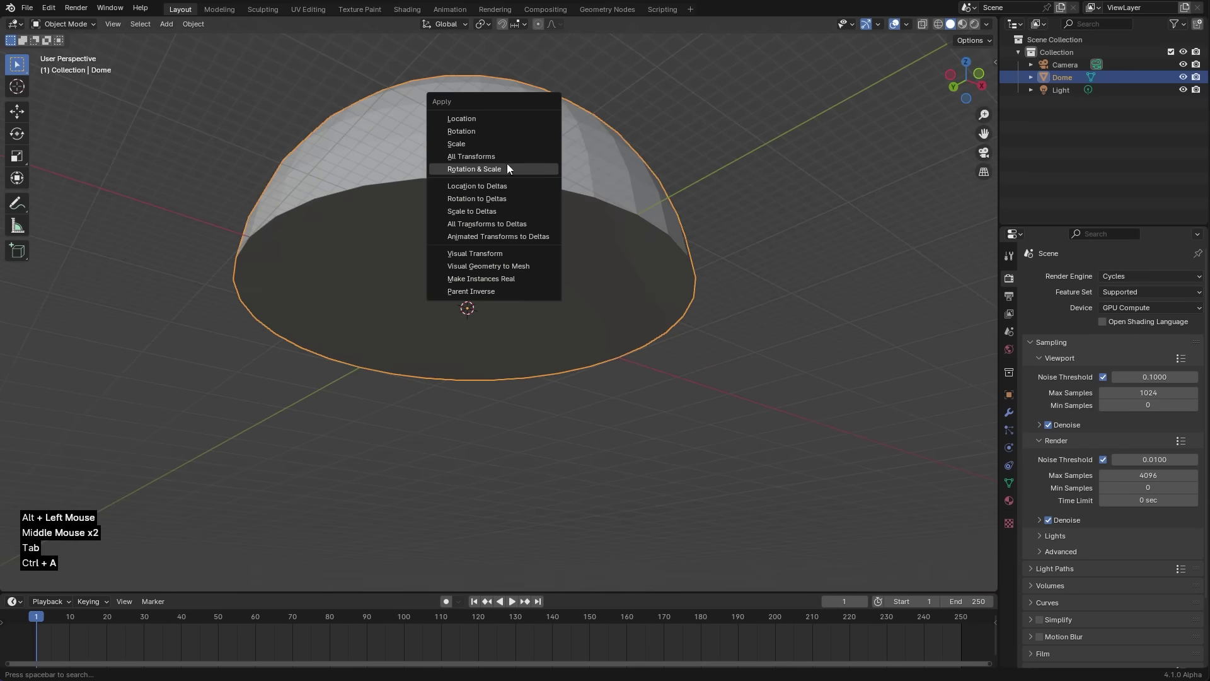
- Apply the dome's scale, bevel its floor rim into a rounded edge, and shade it smooth
{"action": "key", "text": "Tab"}
{"action": "key", "text": "ctrl+b"}
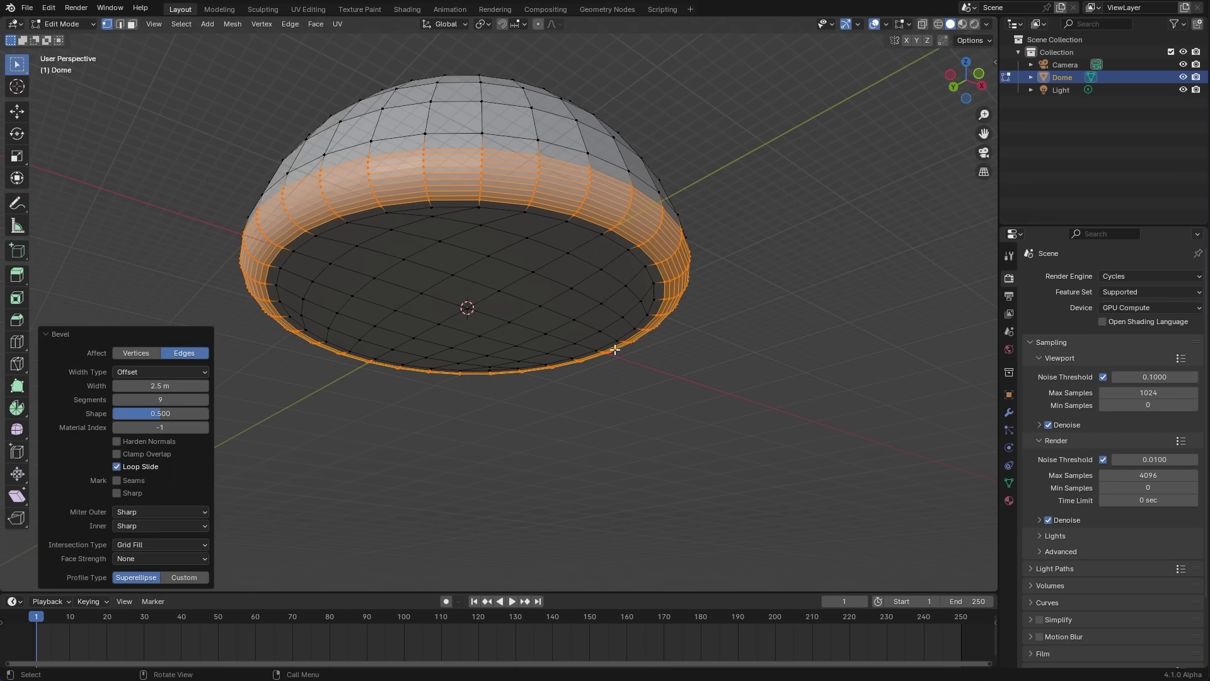
{"action": "key", "text": "Tab"}
{"action": "middle_click", "coordinate": [612, 226]}
{"action": "middle_click", "coordinate": [496, 193]}
{"action": "right_click", "coordinate": [489, 202]}
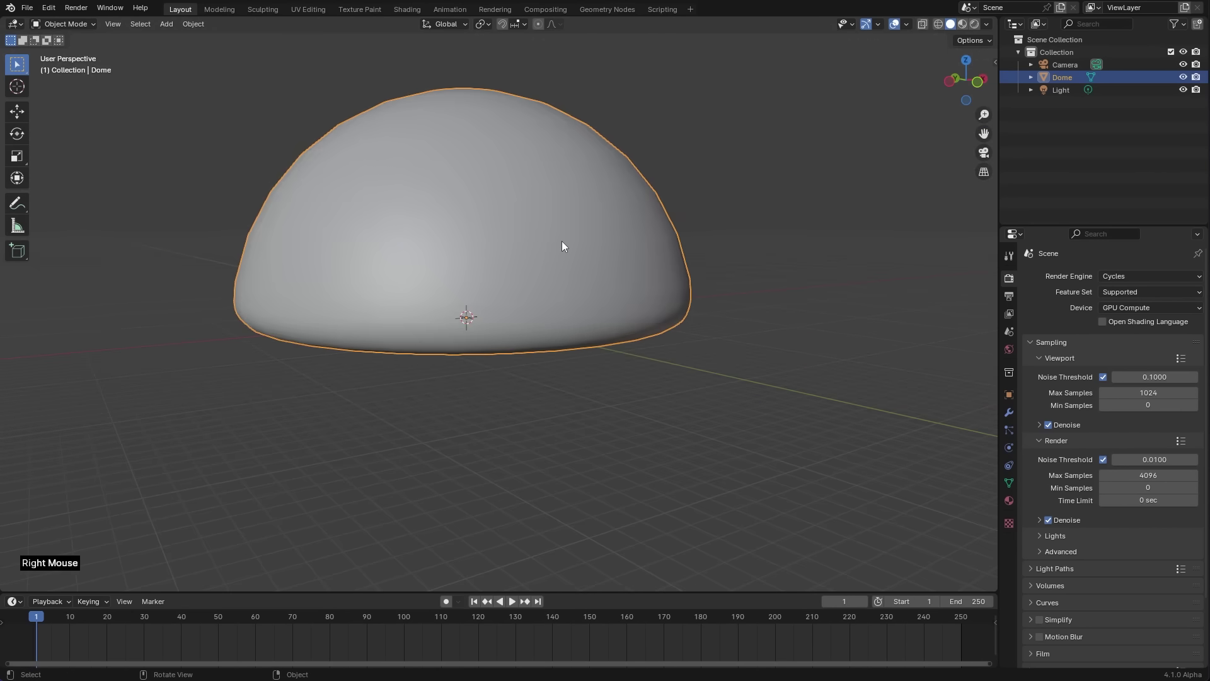
- Create a new material named Sky on the dome and switch to rendered preview
{"action": "left_click", "coordinate": [1015, 501]}
{"action": "left_click", "coordinate": [1124, 334]}
{"action": "left_click", "coordinate": [1109, 335]}
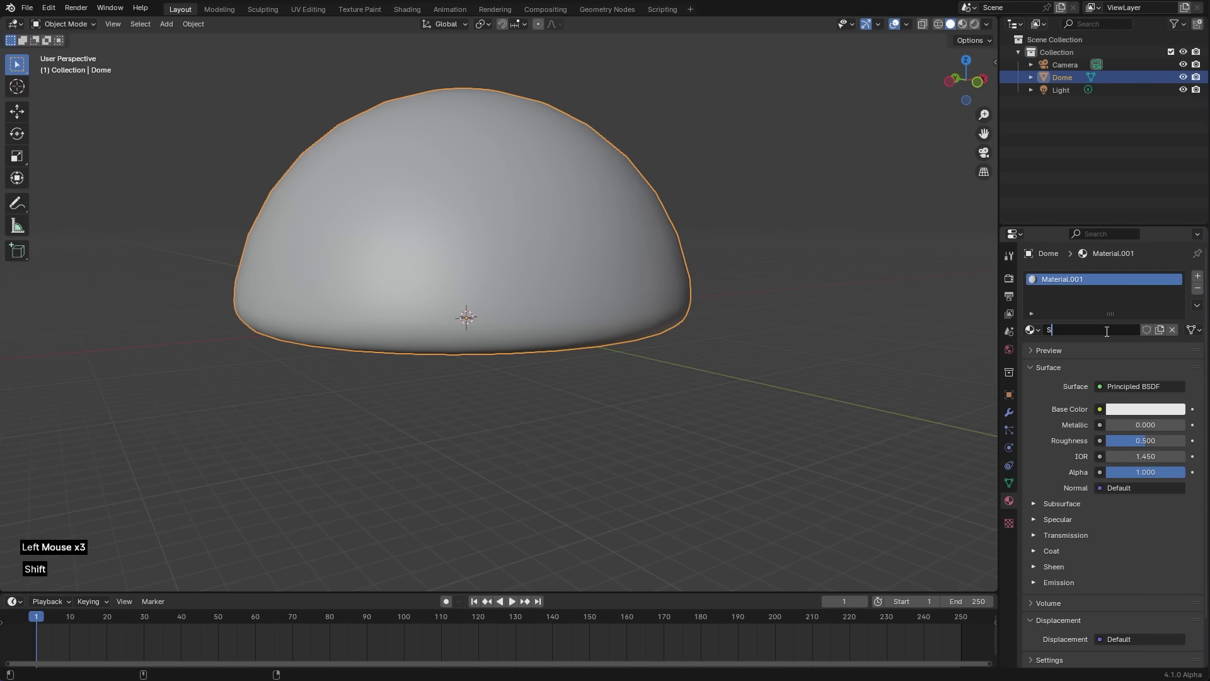
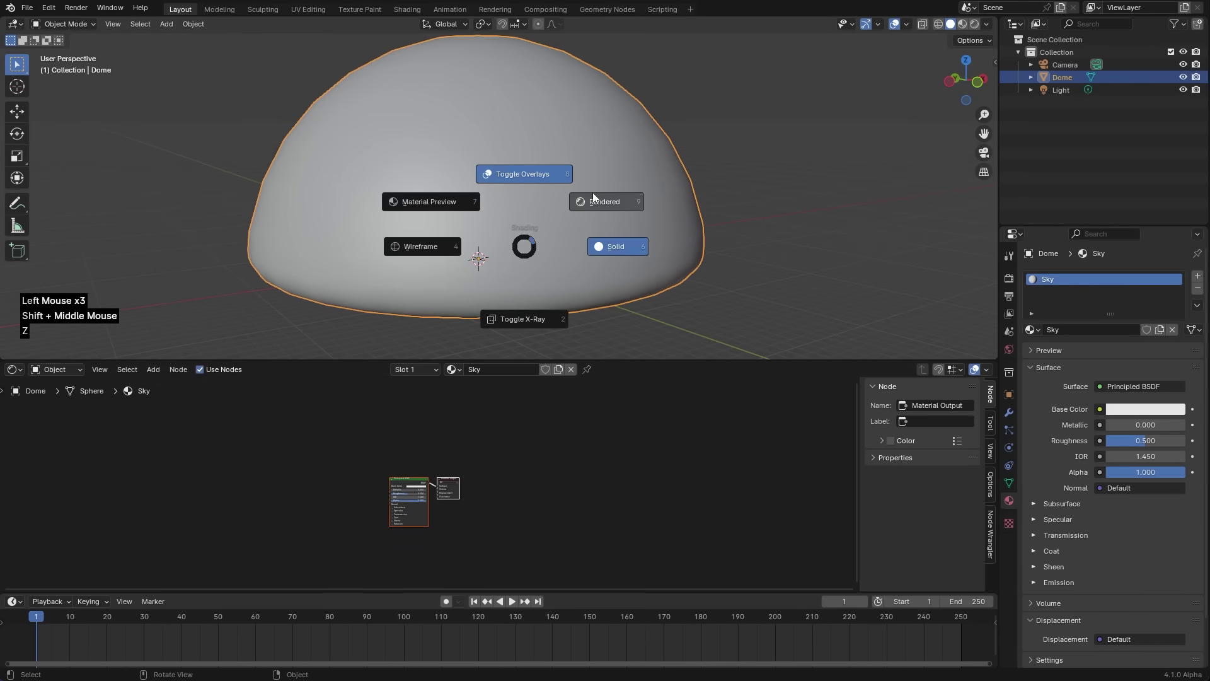
{"action": "middle_click", "coordinate": [547, 293]}
{"action": "middle_click", "coordinate": [587, 301]}
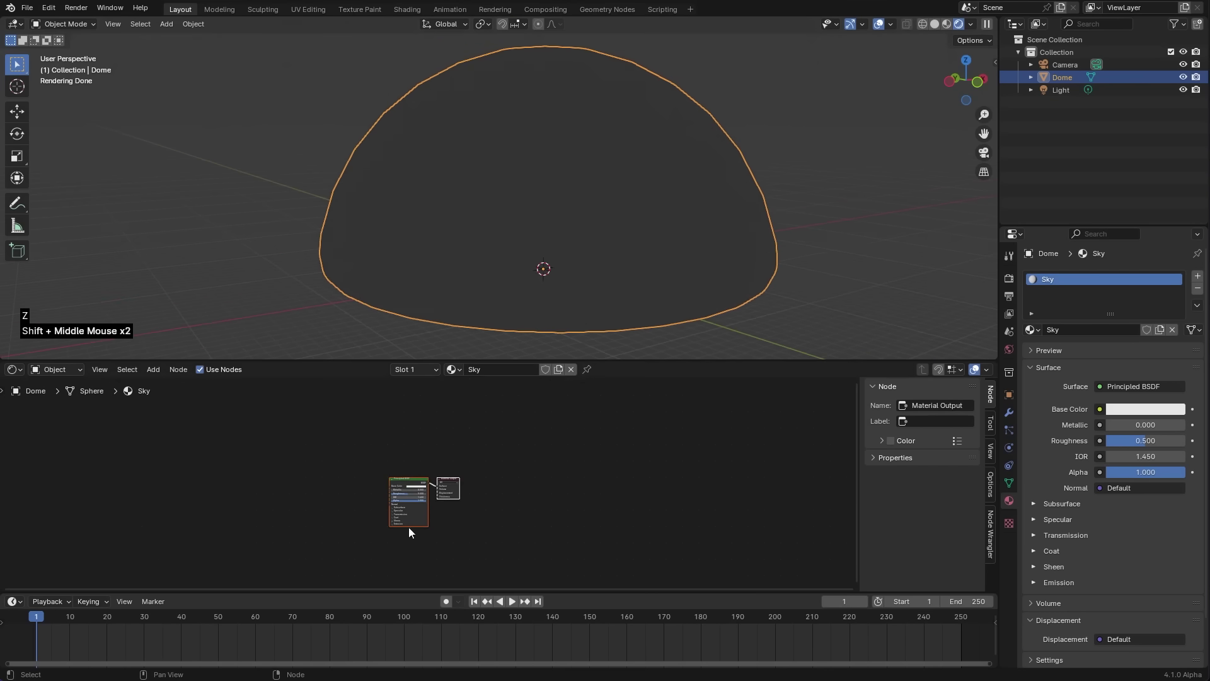
{"action": "scroll", "scroll_direction": "up", "scroll_amount": 3}
{"action": "scroll", "scroll_direction": "up", "scroll_amount": 3}
- Replace the Principled BSDF with an Emission shader connected to the Material Output
{"action": "left_click", "coordinate": [356, 480]}
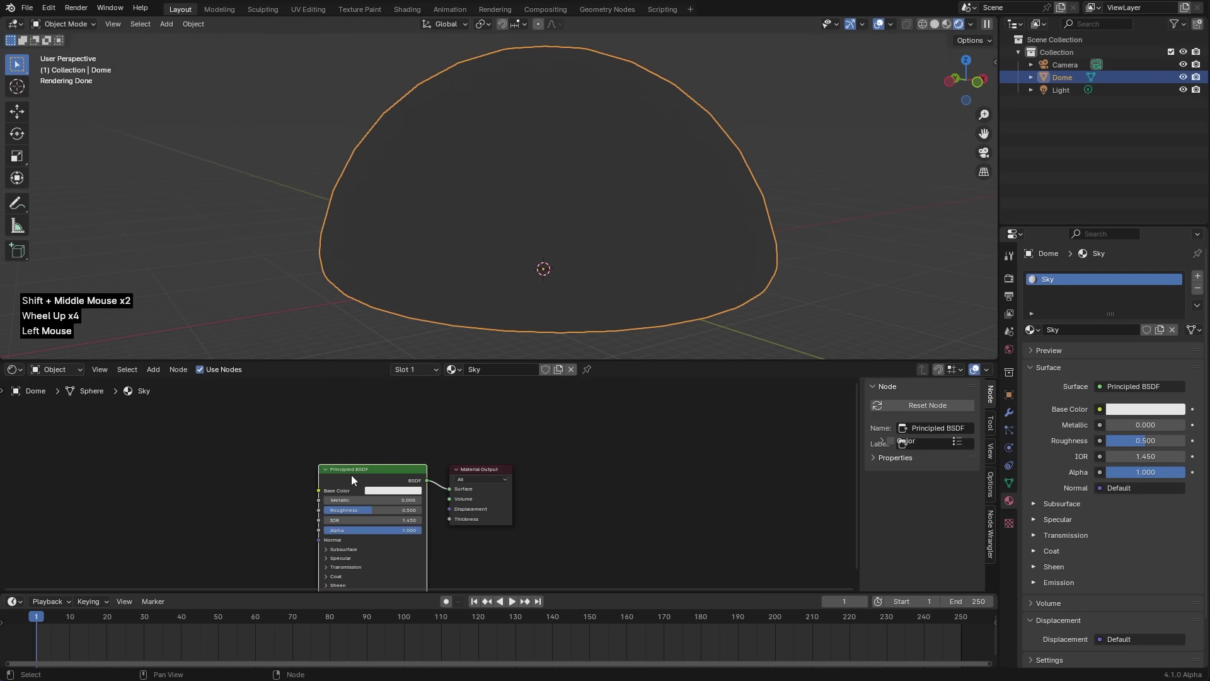
{"action": "key", "text": "x"}
{"action": "key", "text": "shift+a"}
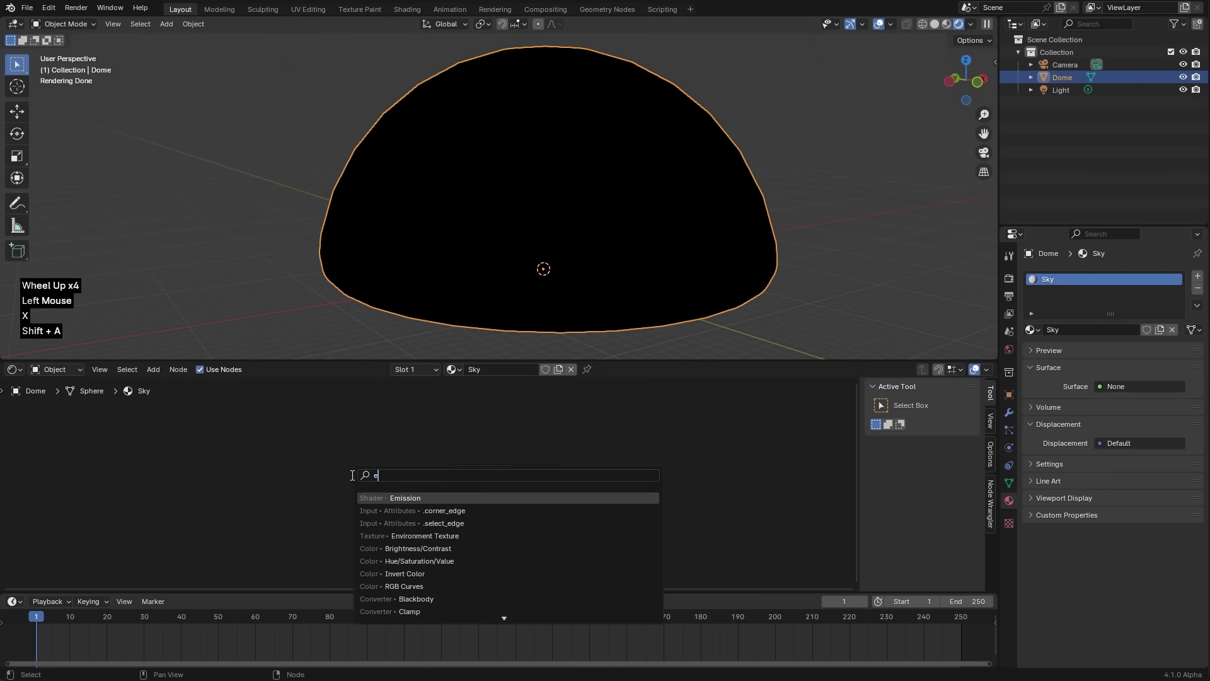
{"action": "key", "text": "s"}
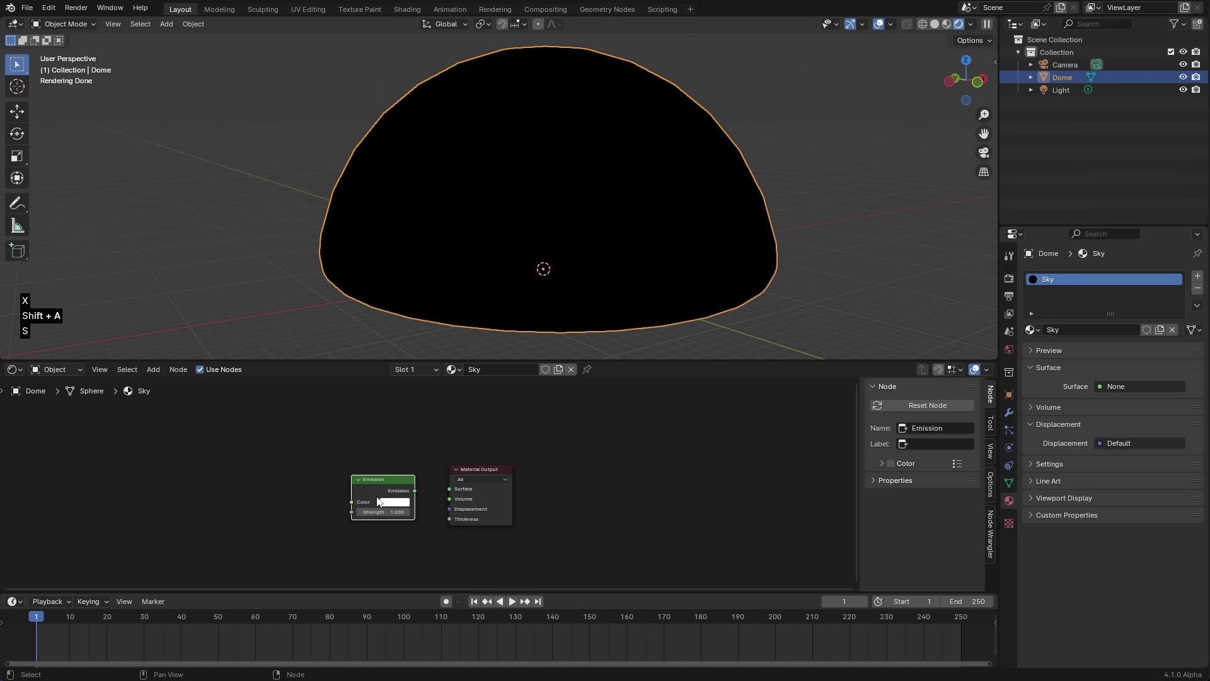
{"action": "right_click", "coordinate": [384, 497]}
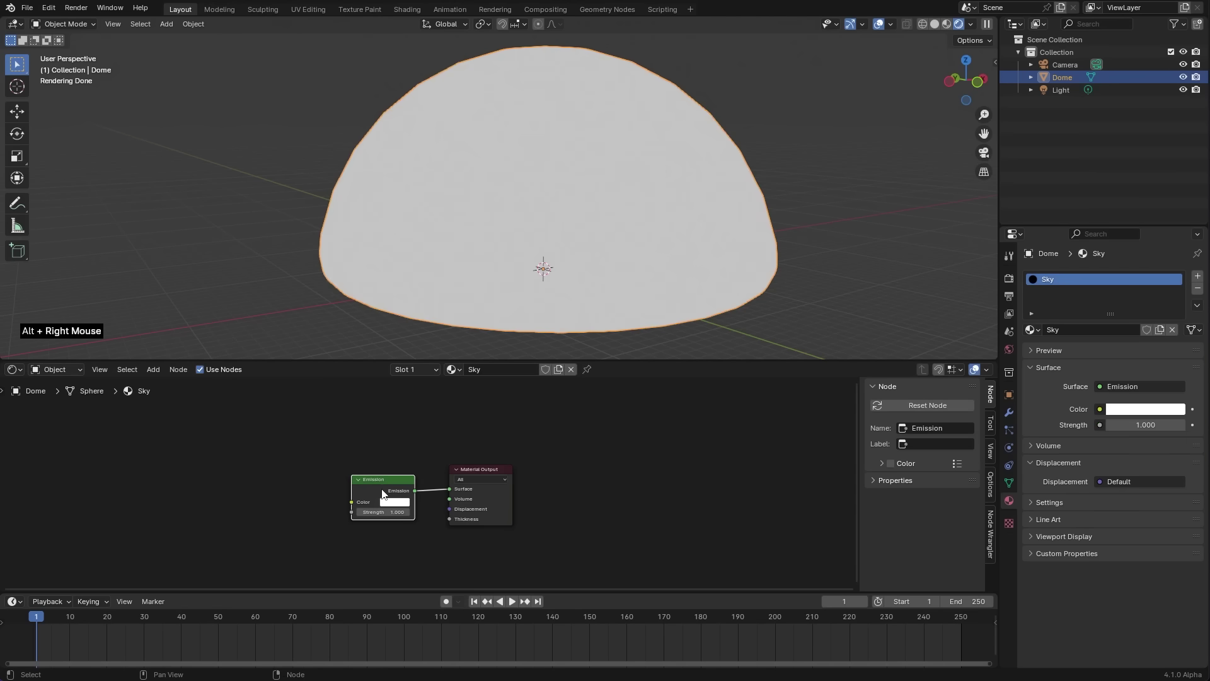
- Add an Environment Texture node loading the Zhengyang Gate HDRI into the Sky emission
{"action": "left_click", "coordinate": [353, 502]}
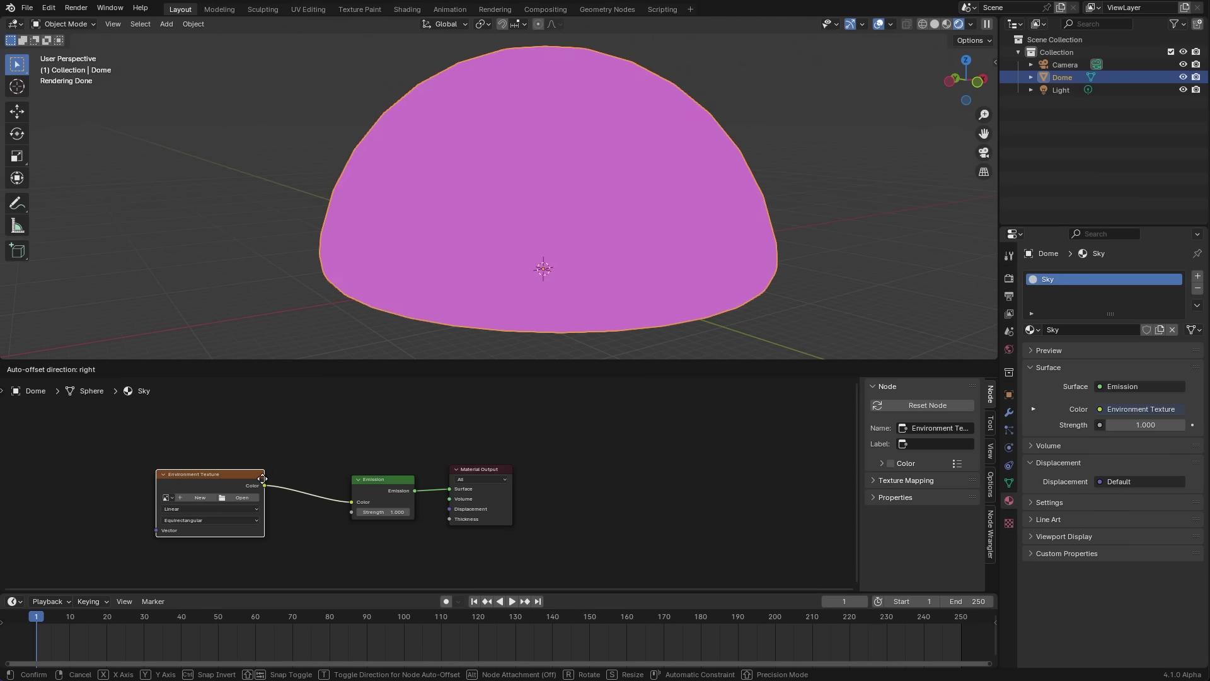
{"action": "left_click", "coordinate": [268, 501]}
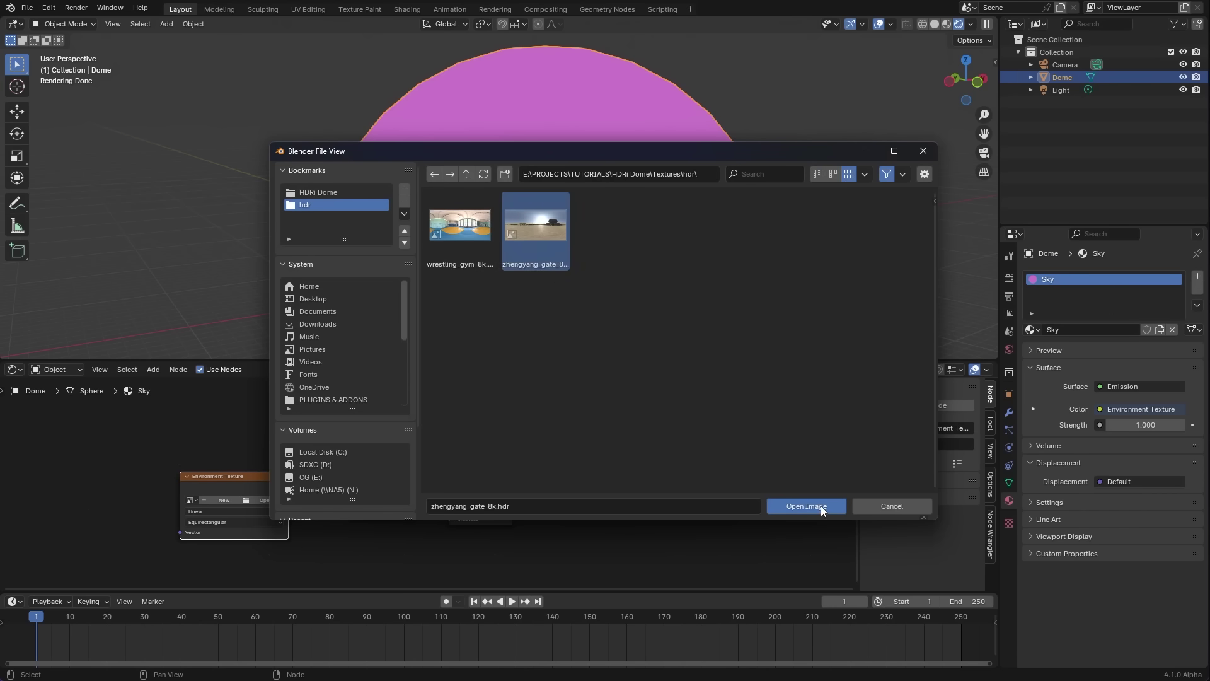
{"action": "middle_click", "coordinate": [428, 260]}
{"action": "middle_click", "coordinate": [446, 183]}
{"action": "middle_click", "coordinate": [251, 456]}
{"action": "left_click", "coordinate": [491, 470]}
- Add Texture Coordinate and Mapping nodes to the HDRI and orbit inside the dome to preview the sky
{"action": "key", "text": "ctrl+t"}
{"action": "middle_click", "coordinate": [364, 529]}
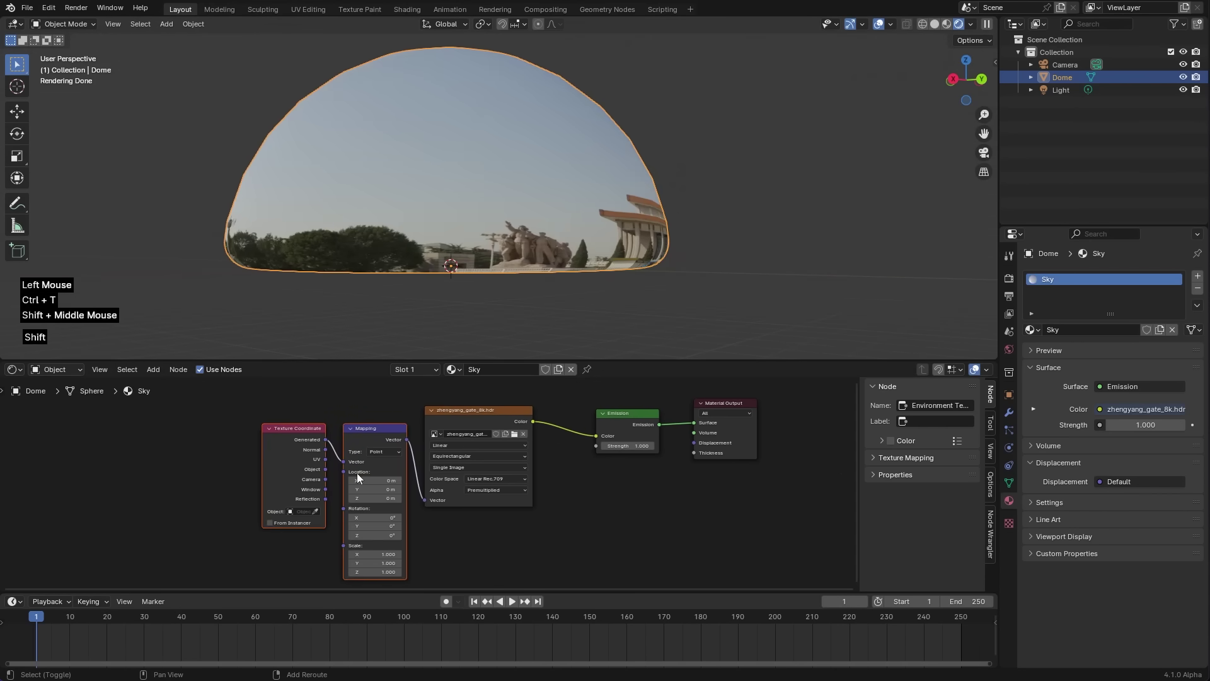
{"action": "scroll", "scroll_direction": "up", "scroll_amount": 3}
{"action": "left_click", "coordinate": [264, 464]}
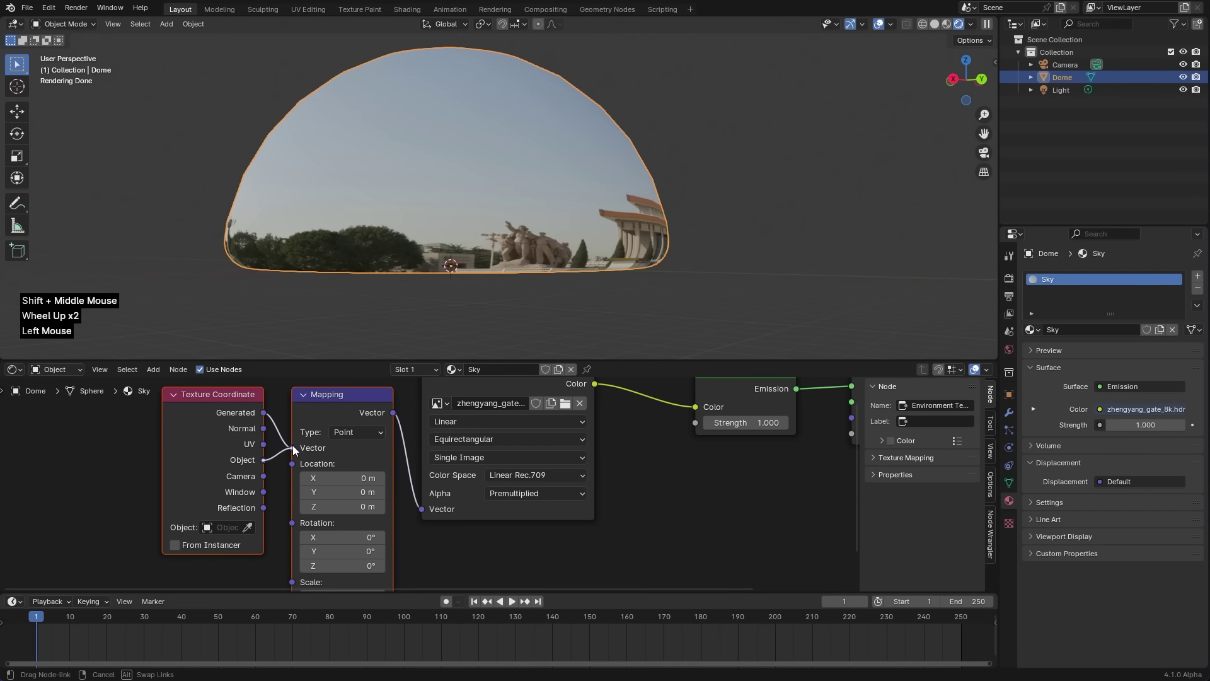
{"action": "left_click", "coordinate": [254, 529]}
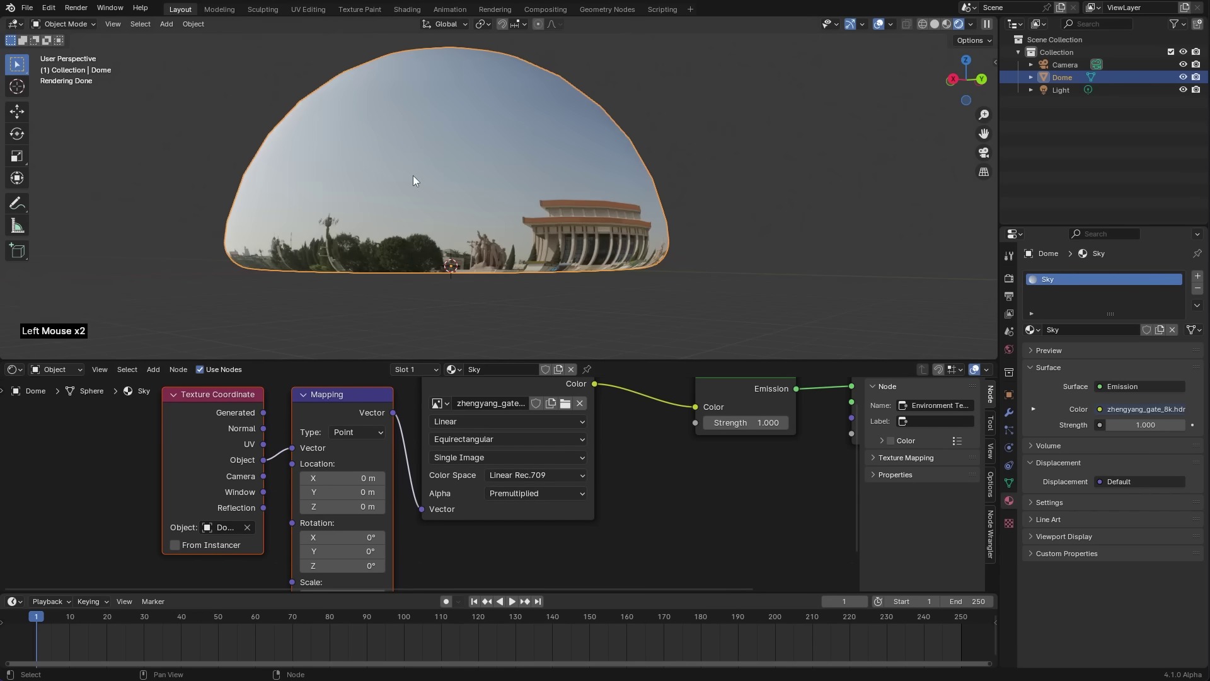
{"action": "middle_click", "coordinate": [394, 202]}
{"action": "scroll", "scroll_direction": "down", "scroll_amount": 3}
{"action": "middle_click", "coordinate": [529, 234]}
{"action": "middle_click", "coordinate": [538, 232]}
- Recalculate the dome's normals with all geometry selected in Edit Mode
{"action": "key", "text": "z"}
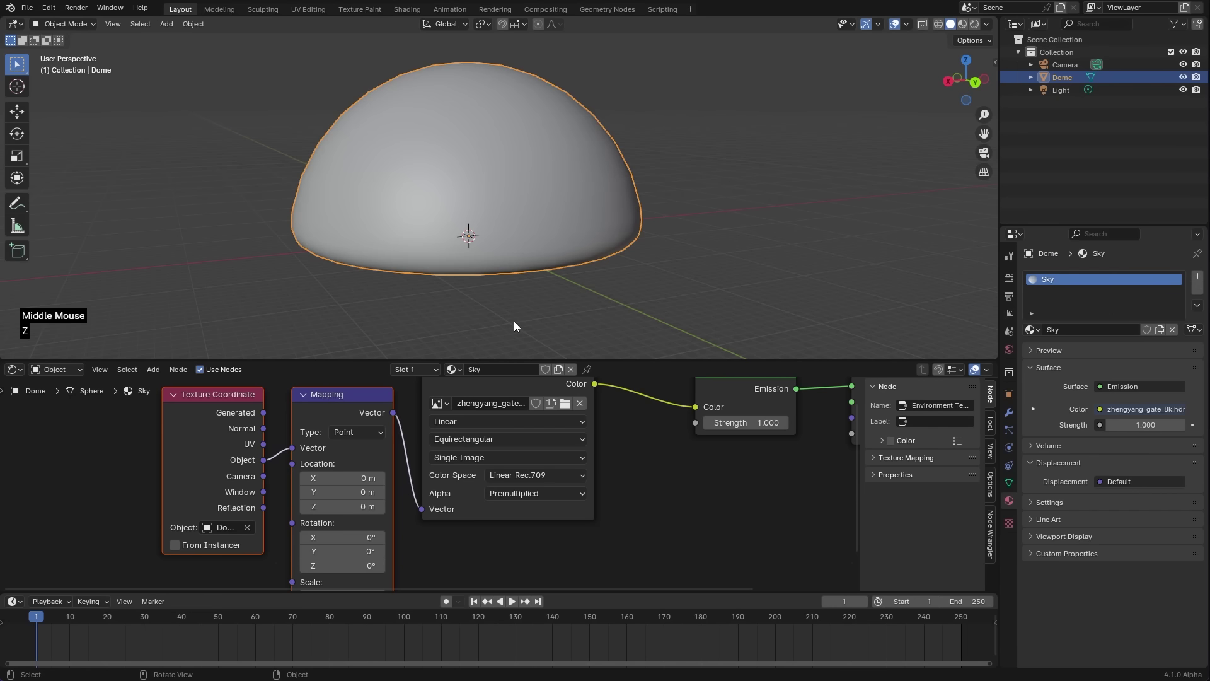
{"action": "key", "text": "Tab"}
{"action": "key", "text": "a"}
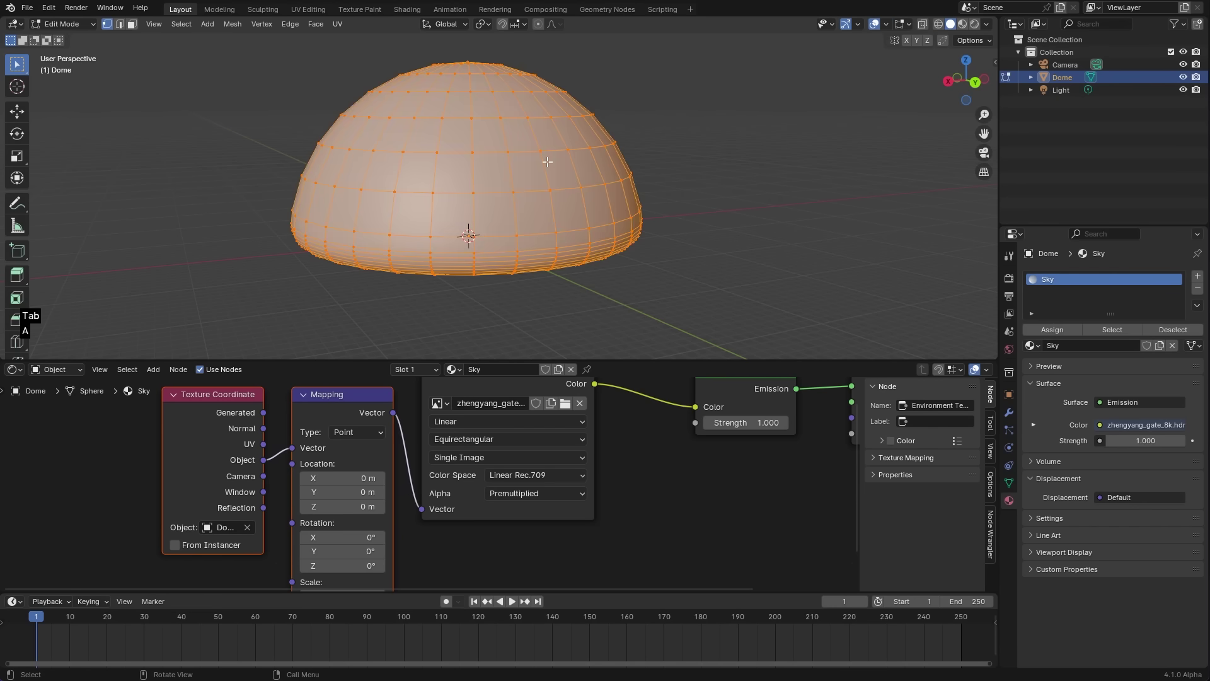
{"action": "key", "text": "alt+n"}
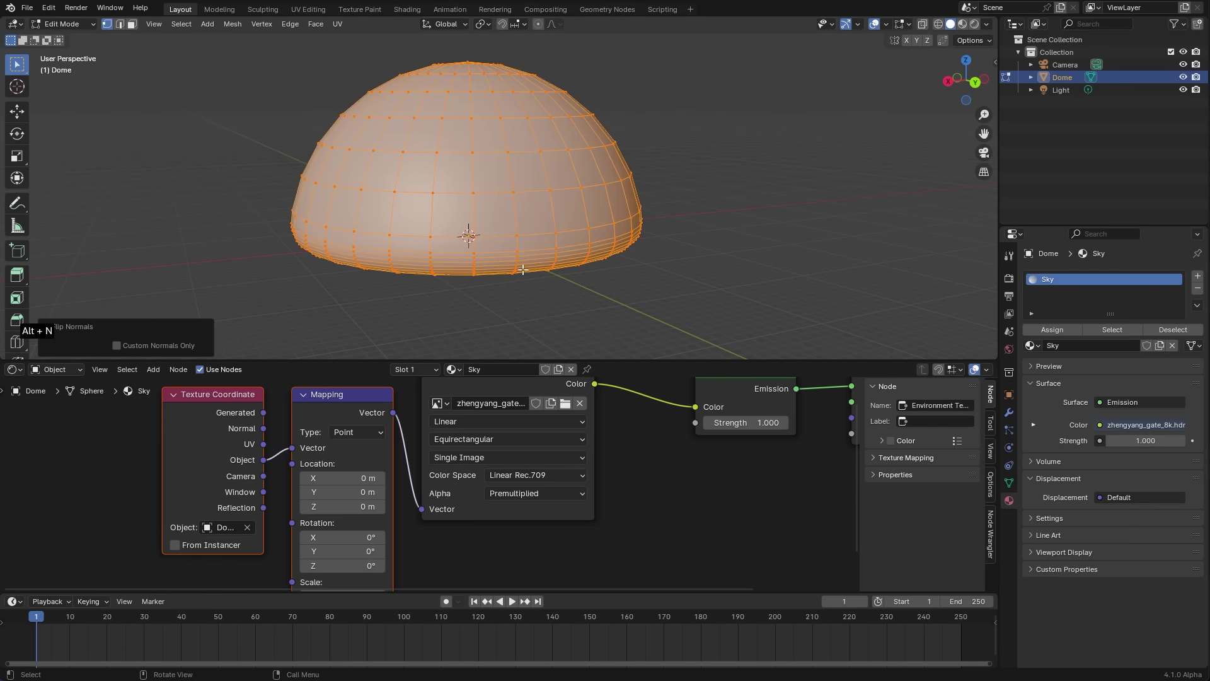
{"action": "key", "text": "Tab"}
- Switch to Rendered shading and orbit to view the Zhengyang Gate sky across the dome's inside
{"action": "middle_click", "coordinate": [546, 195]}
{"action": "left_click", "coordinate": [991, 29]}
{"action": "middle_click", "coordinate": [397, 244]}
{"action": "middle_click", "coordinate": [491, 251]}
{"action": "middle_click", "coordinate": [504, 207]}
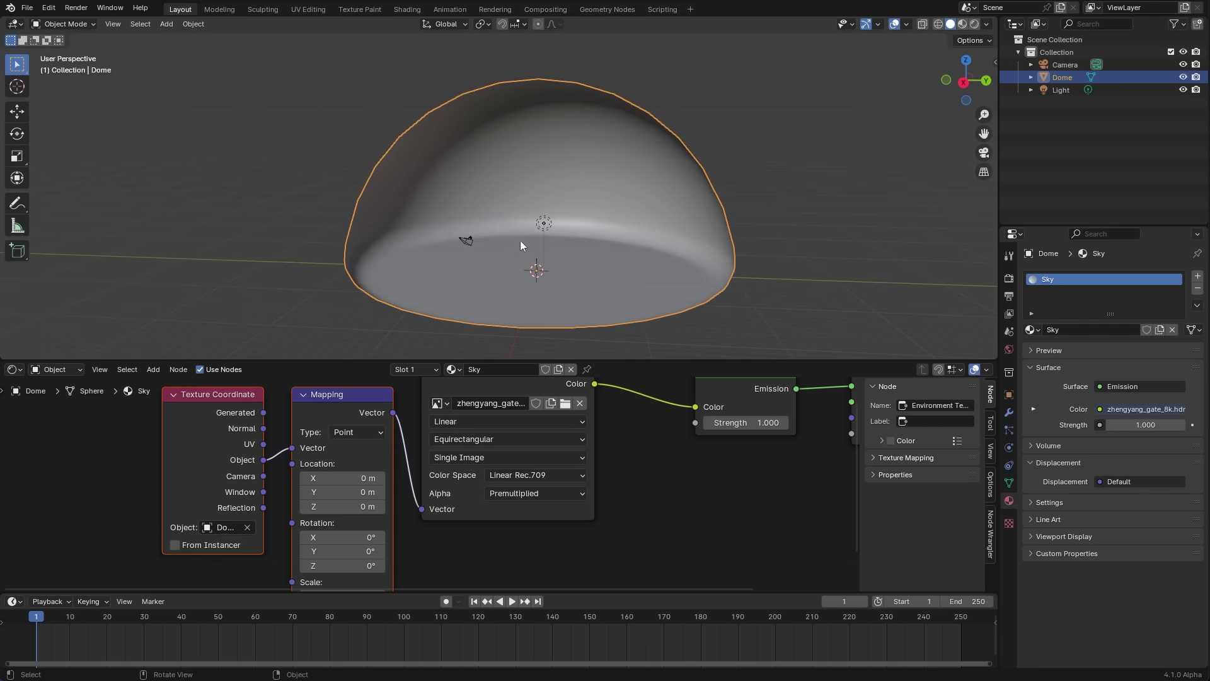
{"action": "middle_click", "coordinate": [534, 238]}
{"action": "key", "text": "z"}
{"action": "middle_click", "coordinate": [525, 261]}
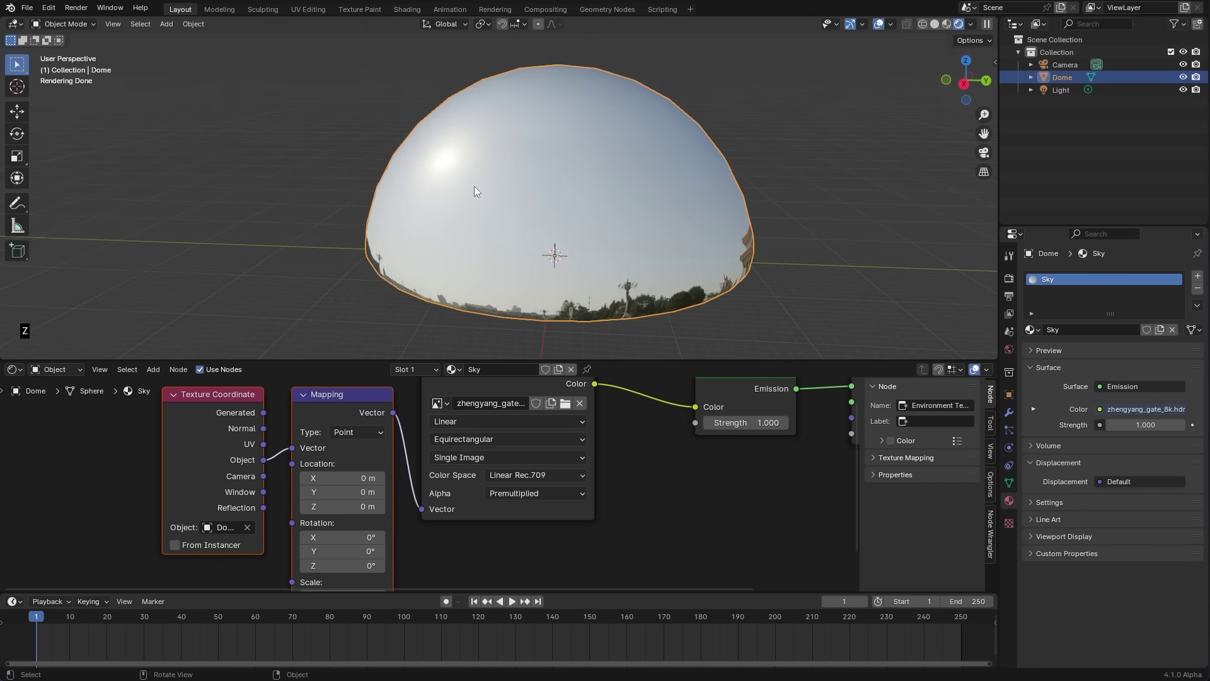
{"action": "middle_click", "coordinate": [643, 223]}
{"action": "middle_click", "coordinate": [531, 168]}
{"action": "middle_click", "coordinate": [499, 189]}
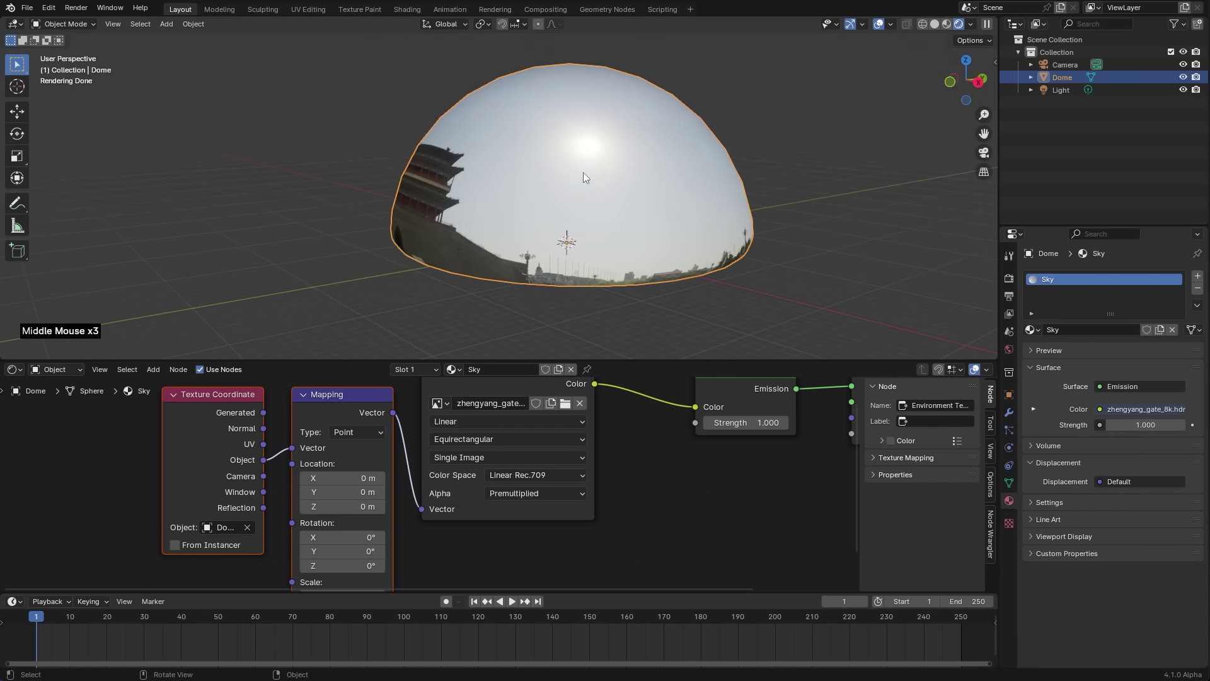
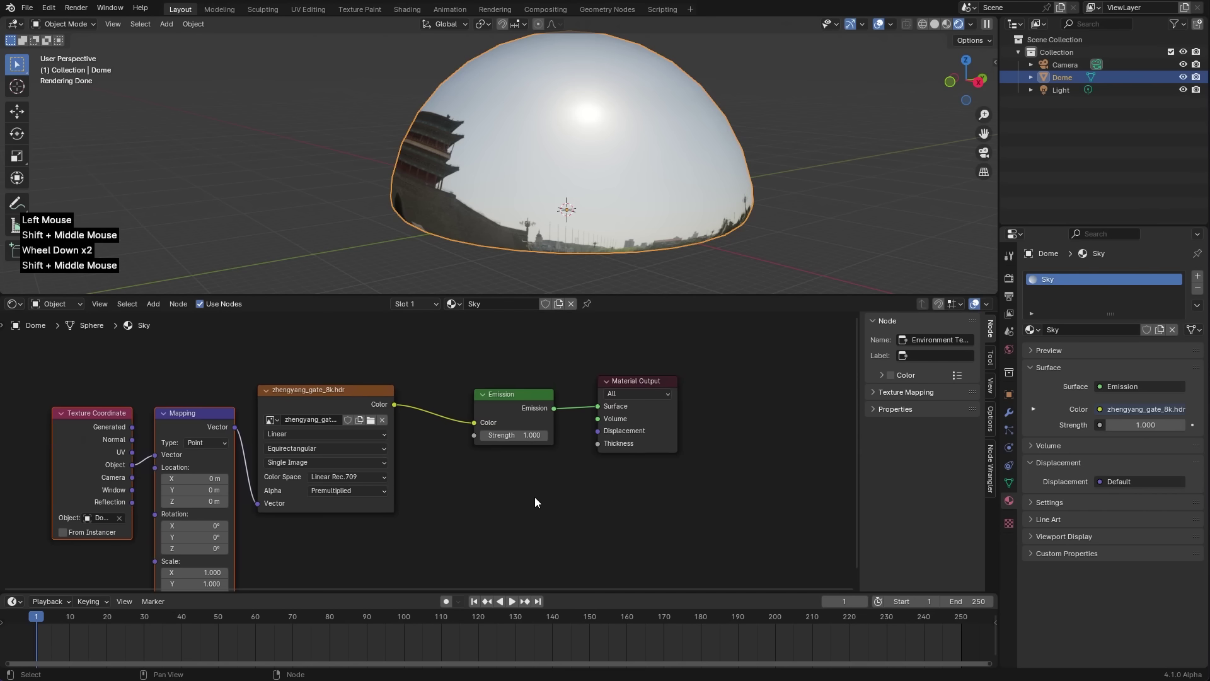
- Replace the Translucent BSDF with a Transparent BSDF in the mix's second shader and check the see-through dome
{"action": "key", "text": "shift+a"}
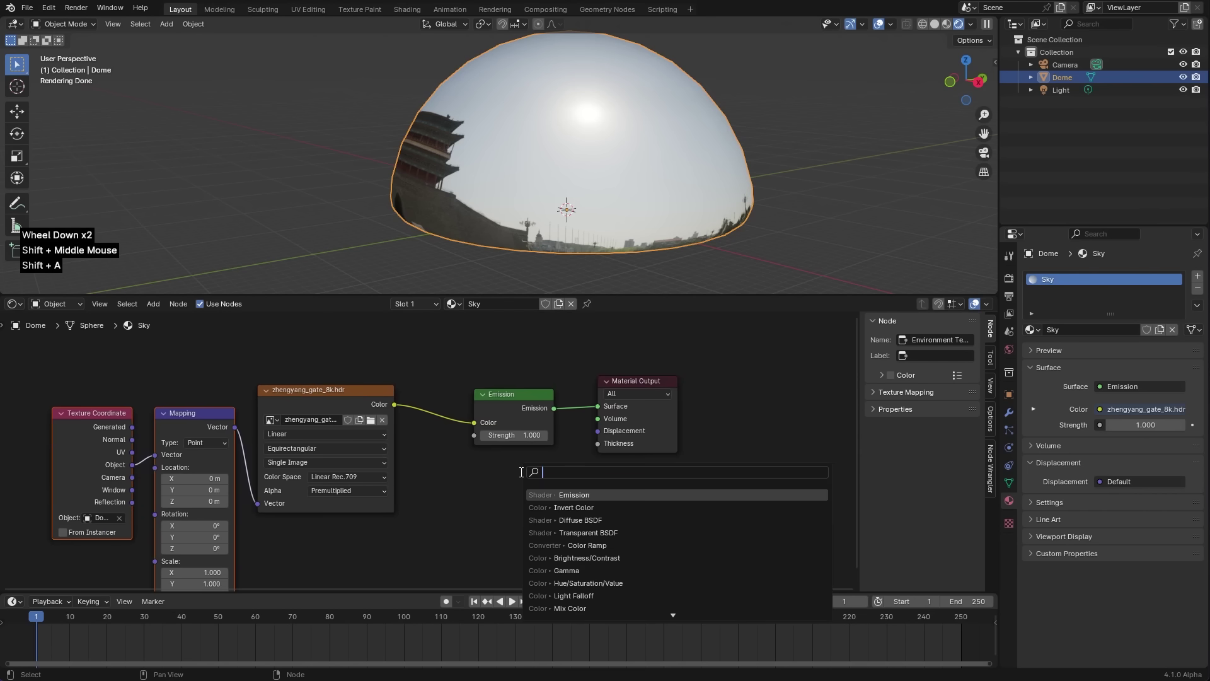
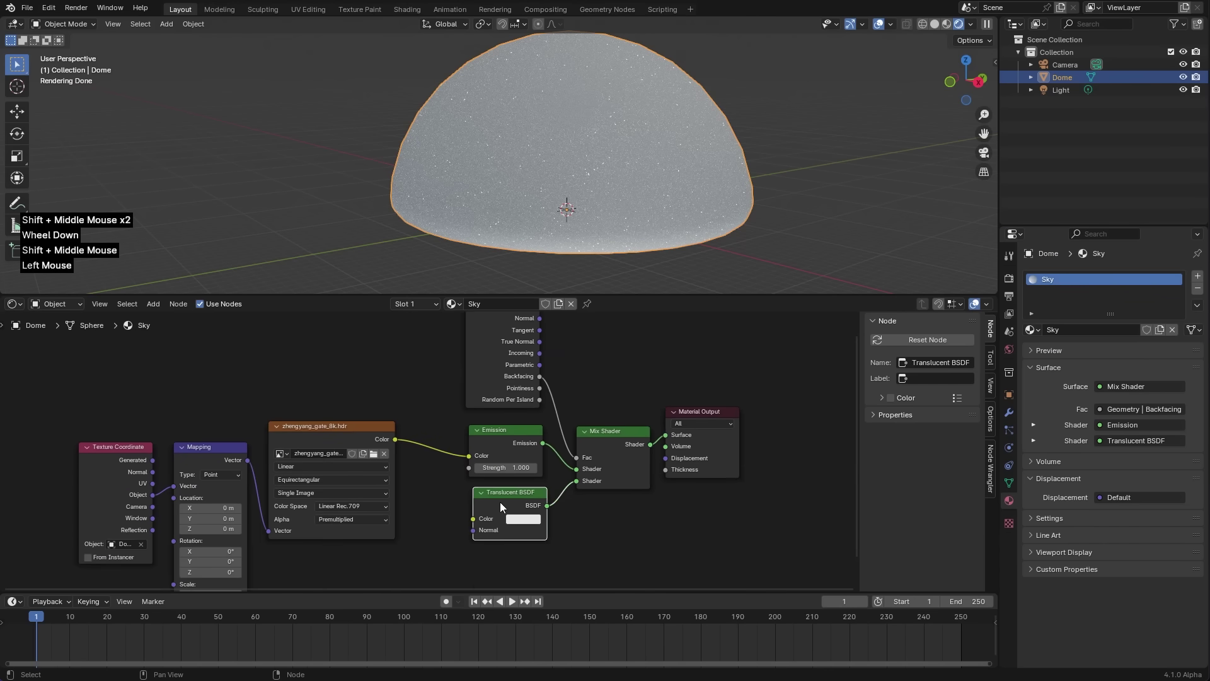
{"action": "key", "text": "x"}
{"action": "key", "text": "shift+a"}
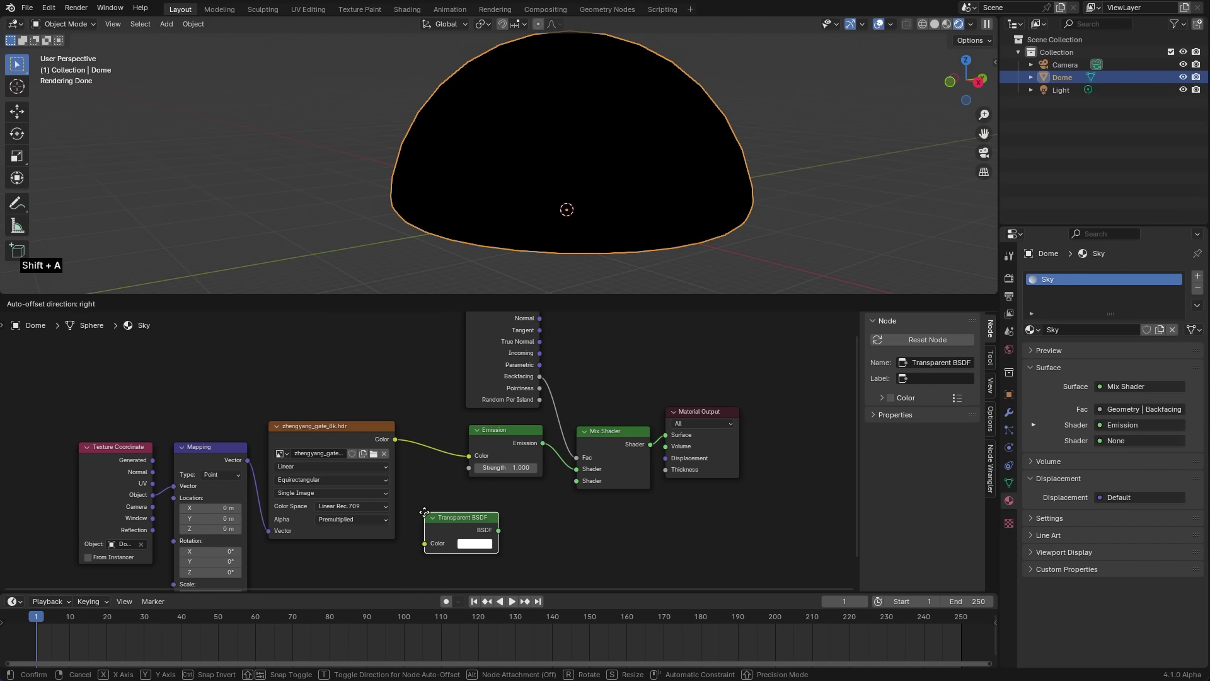
{"action": "left_click", "coordinate": [546, 520]}
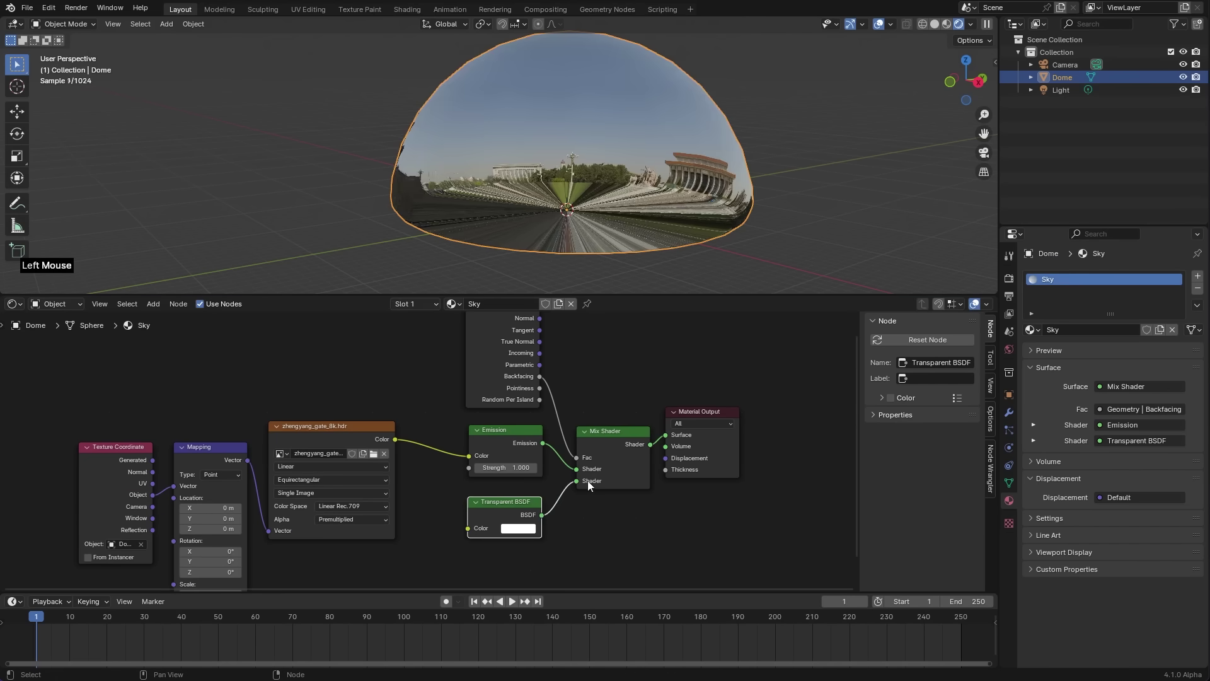
{"action": "middle_click", "coordinate": [717, 165]}
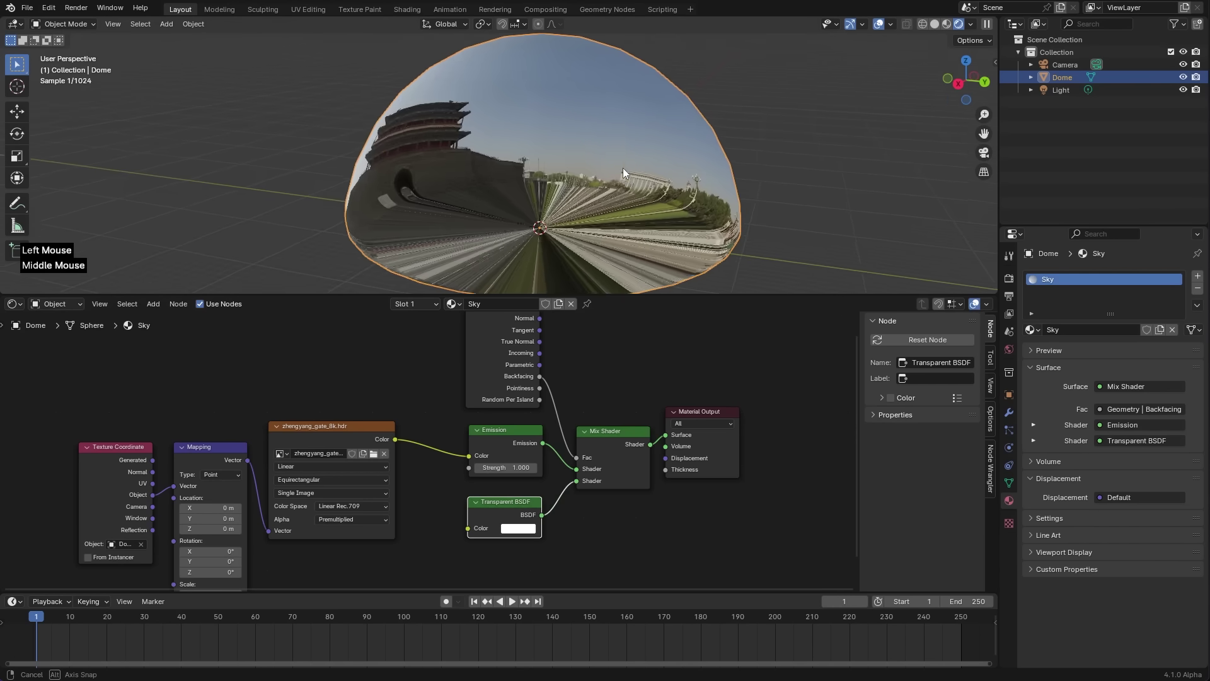
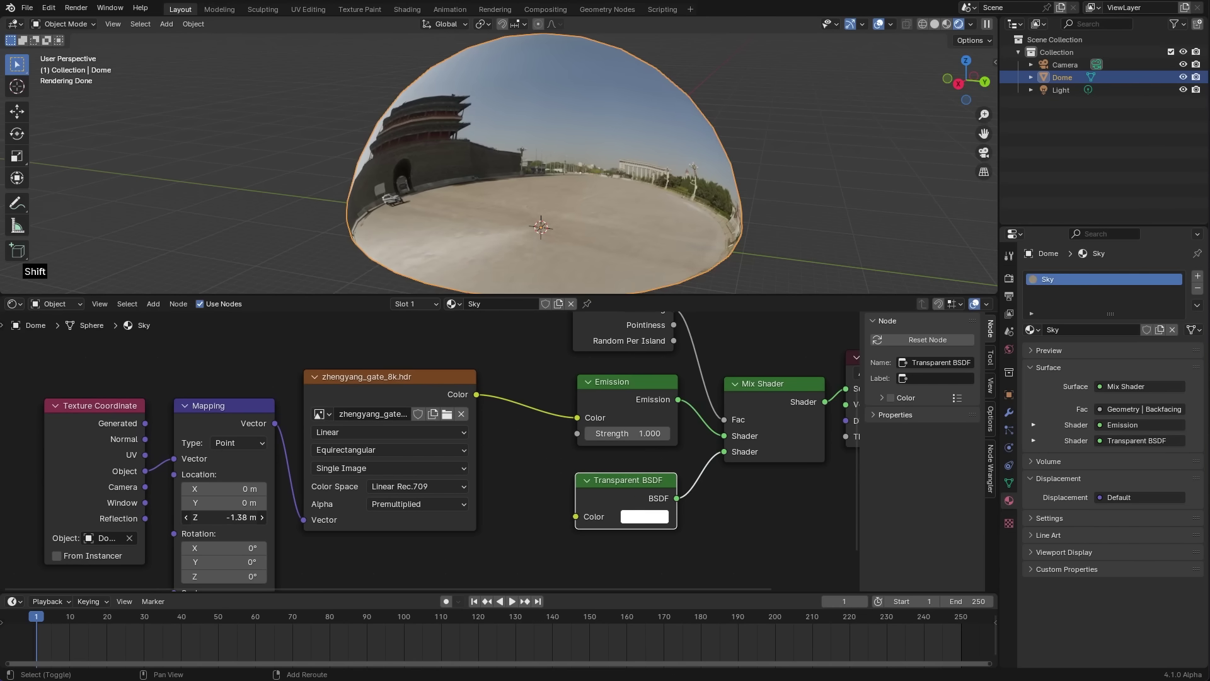
{"action": "middle_click", "coordinate": [624, 220]}
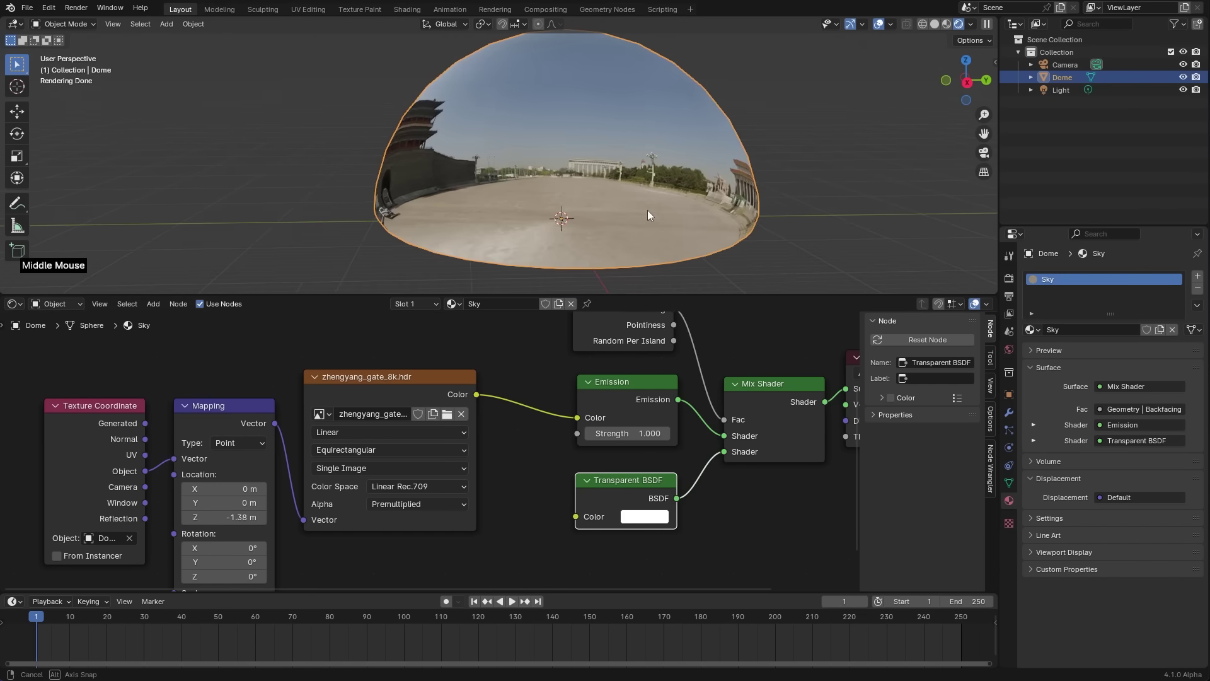
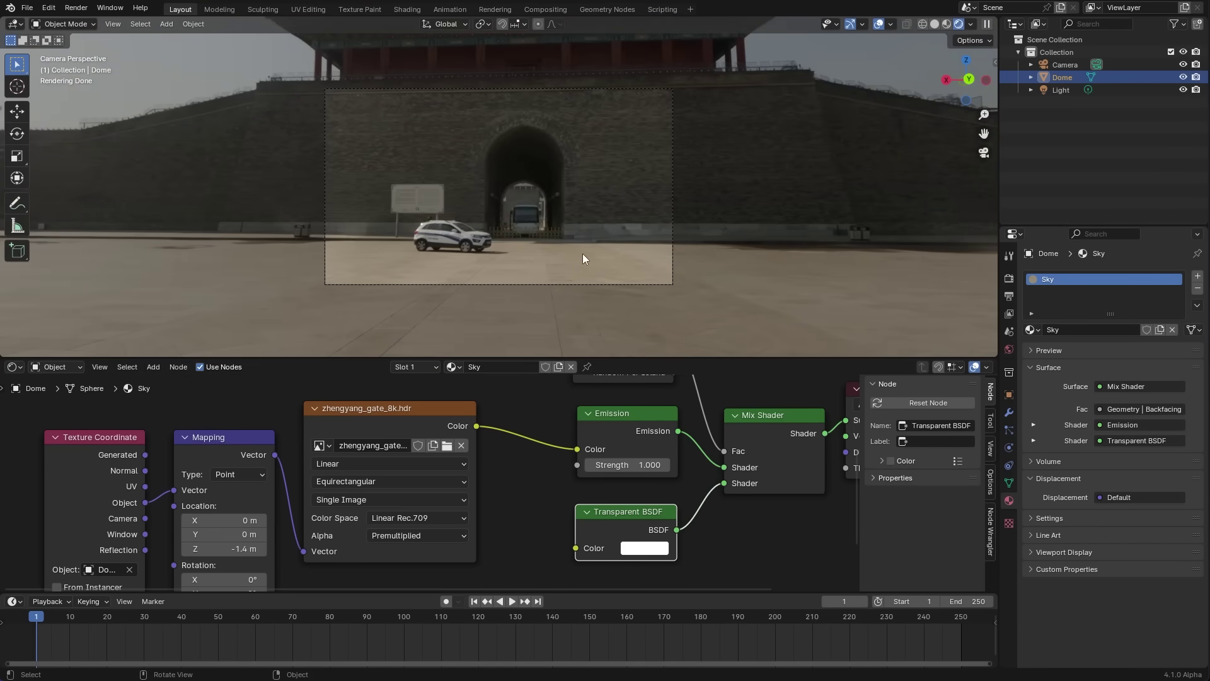
- Scale the dome up to about 3.3 times and inspect the plaza from inside it
{"action": "middle_click", "coordinate": [607, 250]}
{"action": "scroll", "scroll_direction": "down", "scroll_amount": 3}
{"action": "middle_click", "coordinate": [630, 251]}
{"action": "key", "text": "s"}
{"action": "middle_click", "coordinate": [566, 239]}
{"action": "scroll", "scroll_direction": "up", "scroll_amount": 3}
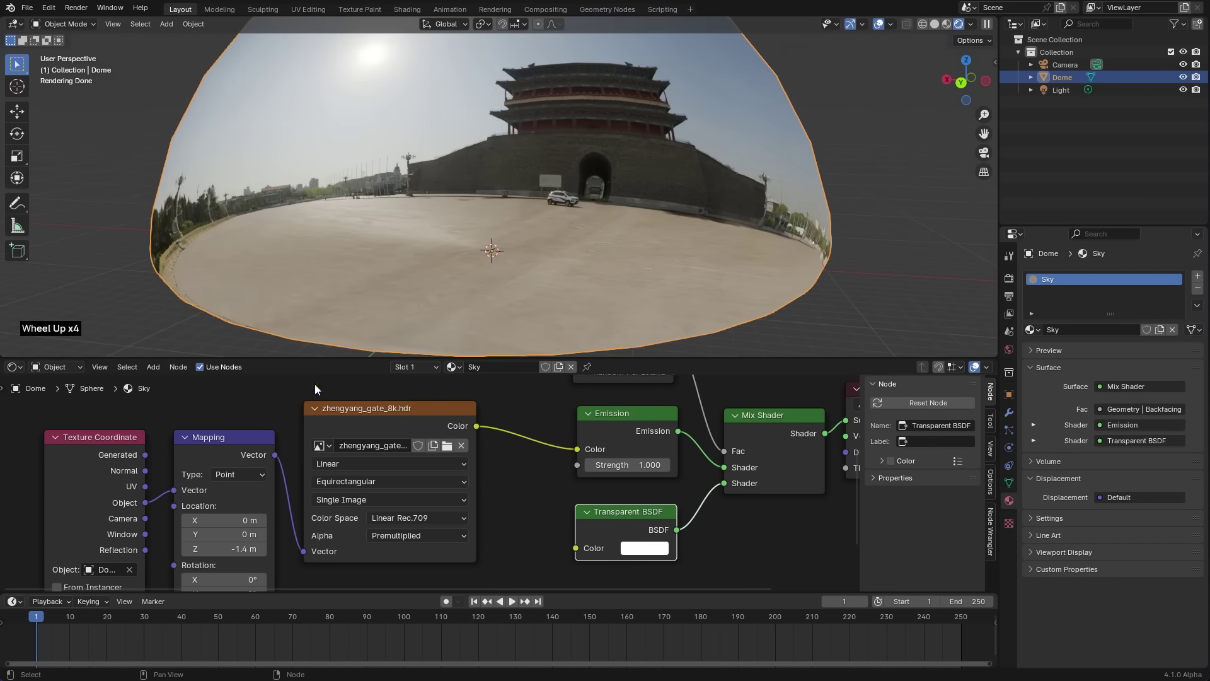
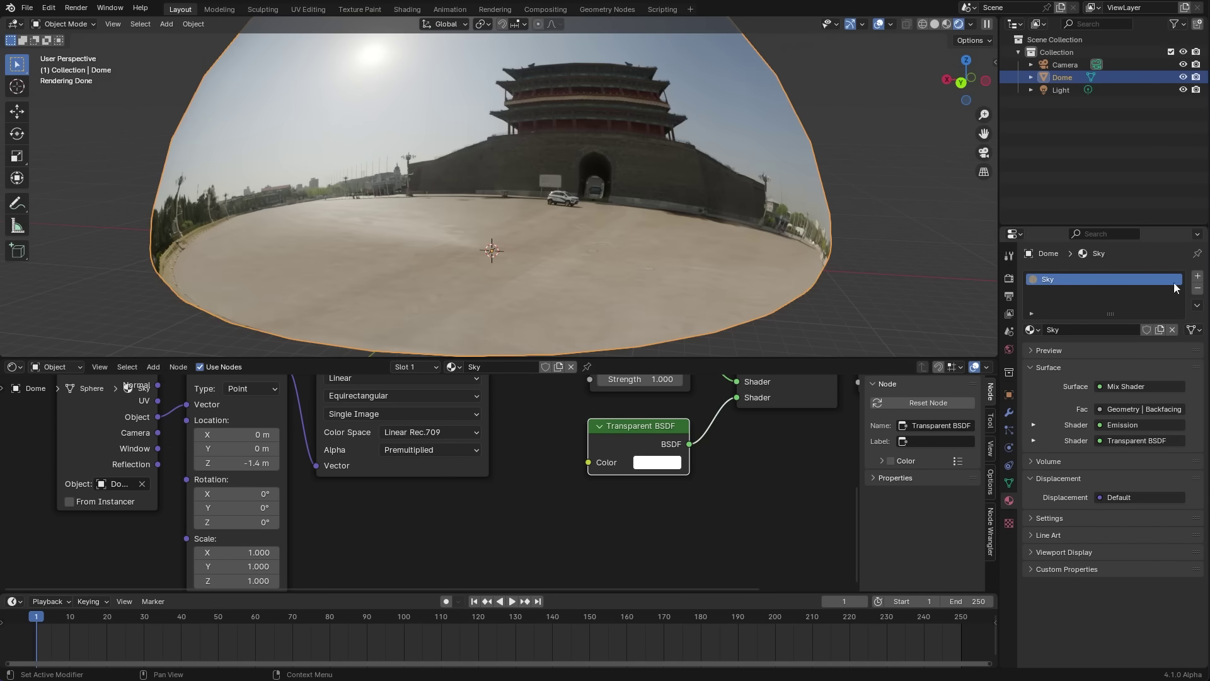
- Add a second material slot holding a copy of Sky, renamed Ground
{"action": "left_click", "coordinate": [1204, 278]}
{"action": "double_click", "coordinate": [1033, 362]}
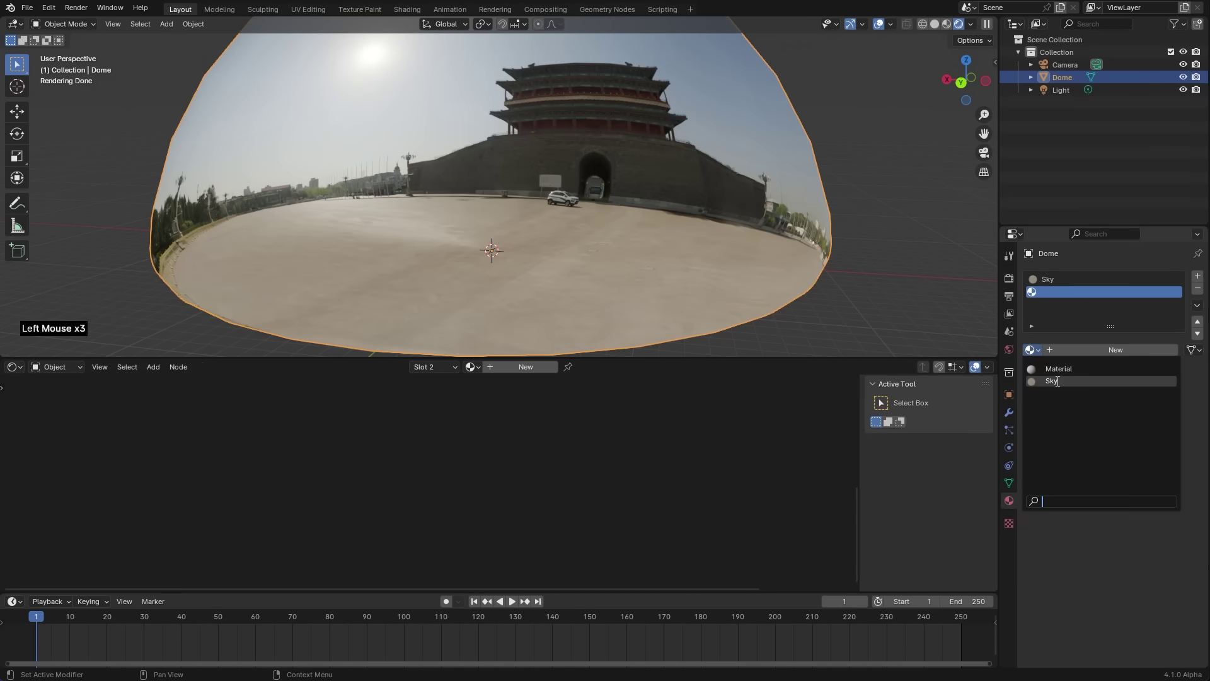
{"action": "left_click", "coordinate": [1136, 352]}
{"action": "left_click", "coordinate": [1103, 356]}
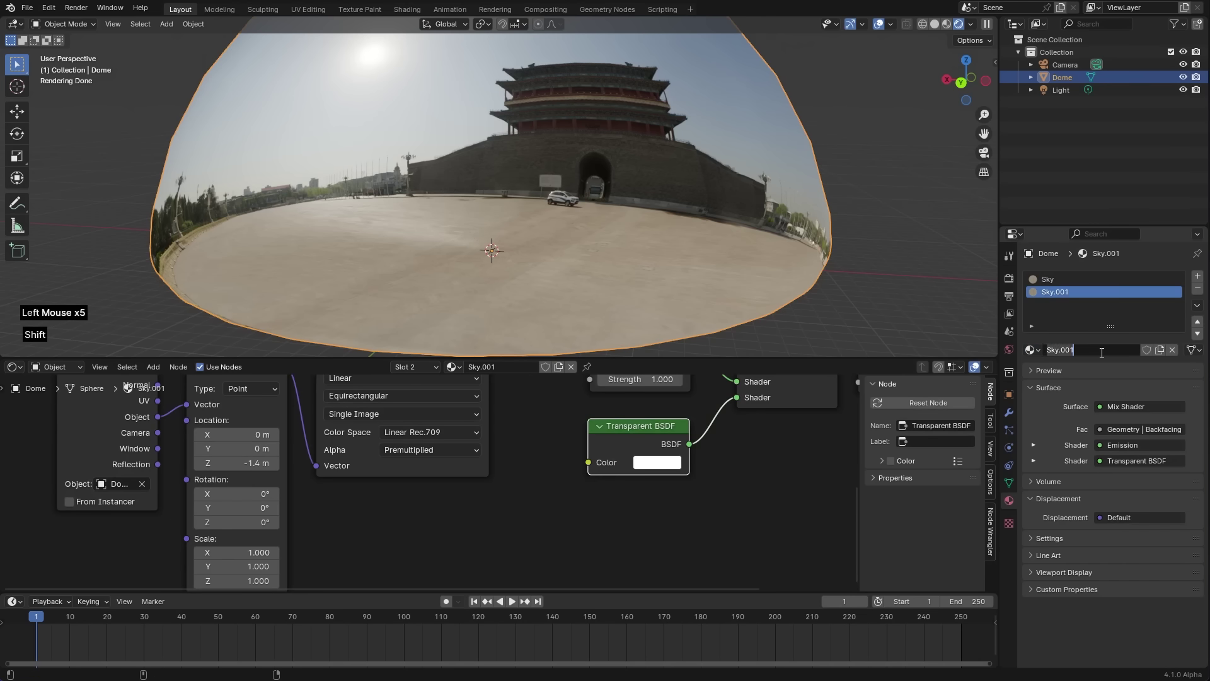
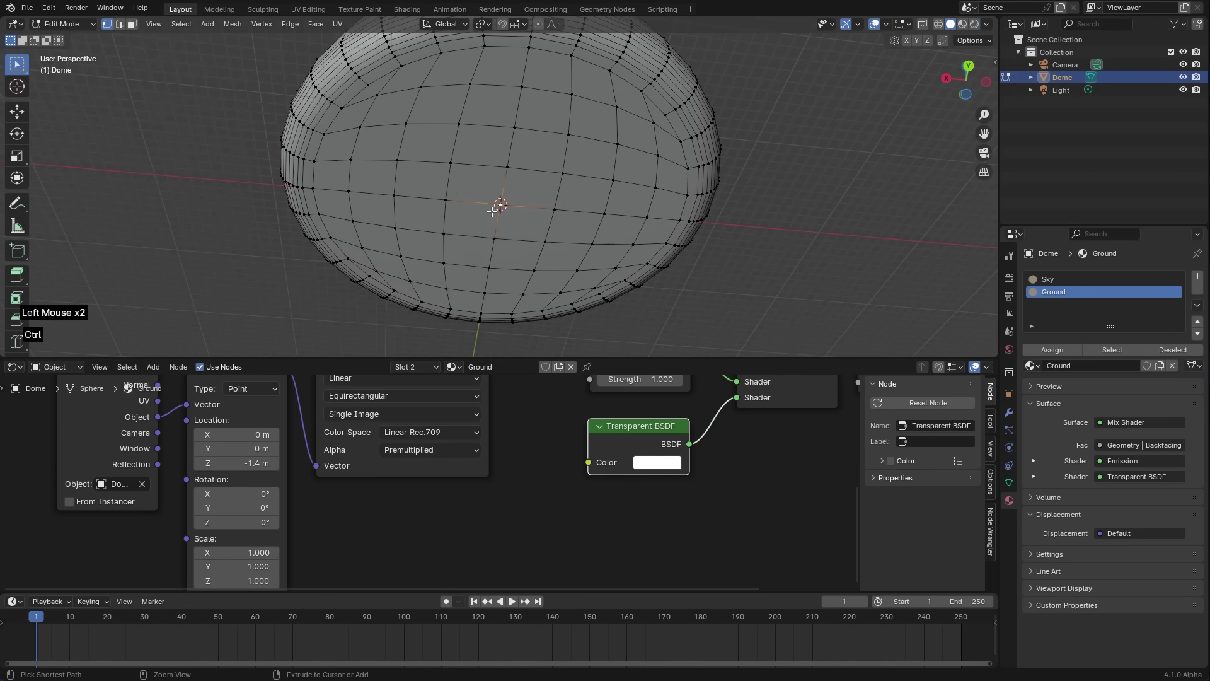
- Select the dome's flat bottom faces and assign the Ground material to them
{"action": "key", "text": "ctrl+KP_Add"}
{"action": "key", "text": "ctrl+KP_Add"}
{"action": "key", "text": "ctrl+KP_Add"}
{"action": "key", "text": "ctrl+KP_Add"}
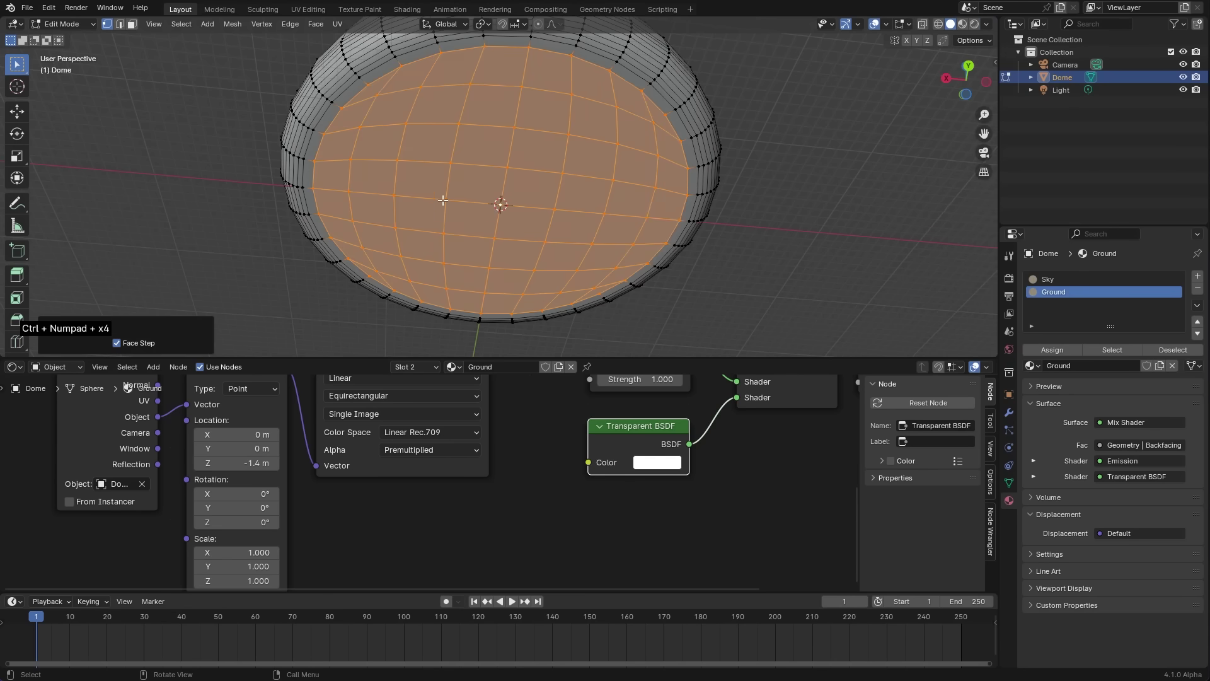
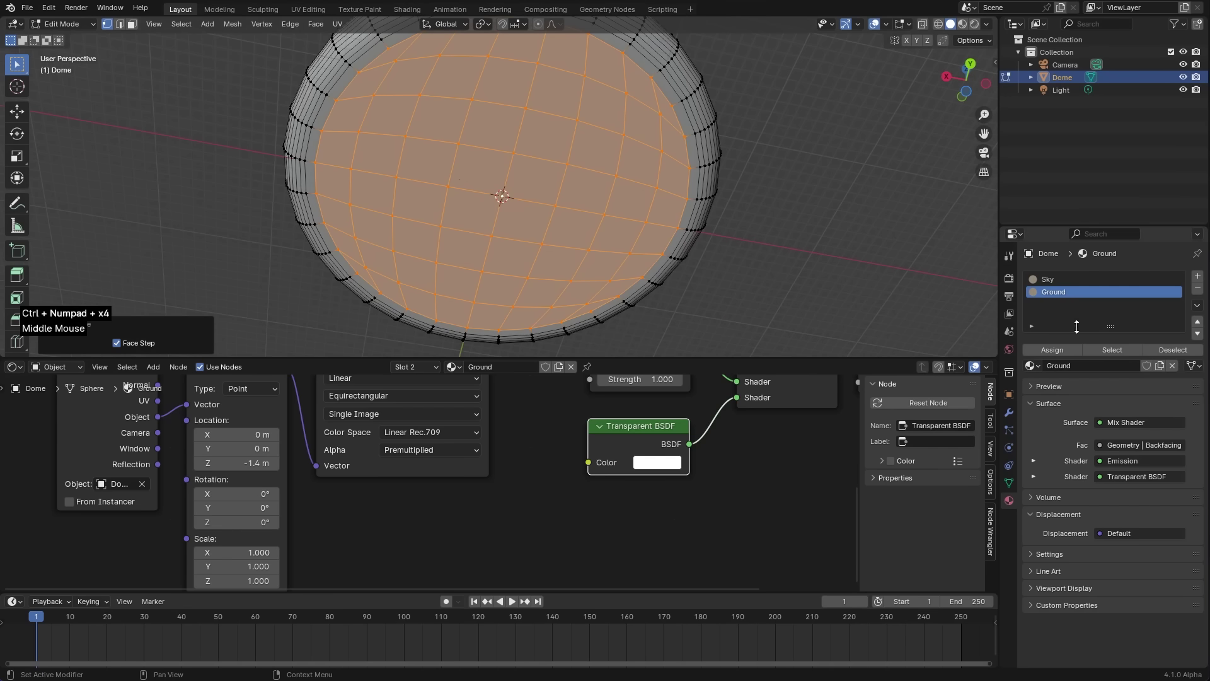
{"action": "left_click", "coordinate": [1060, 352]}
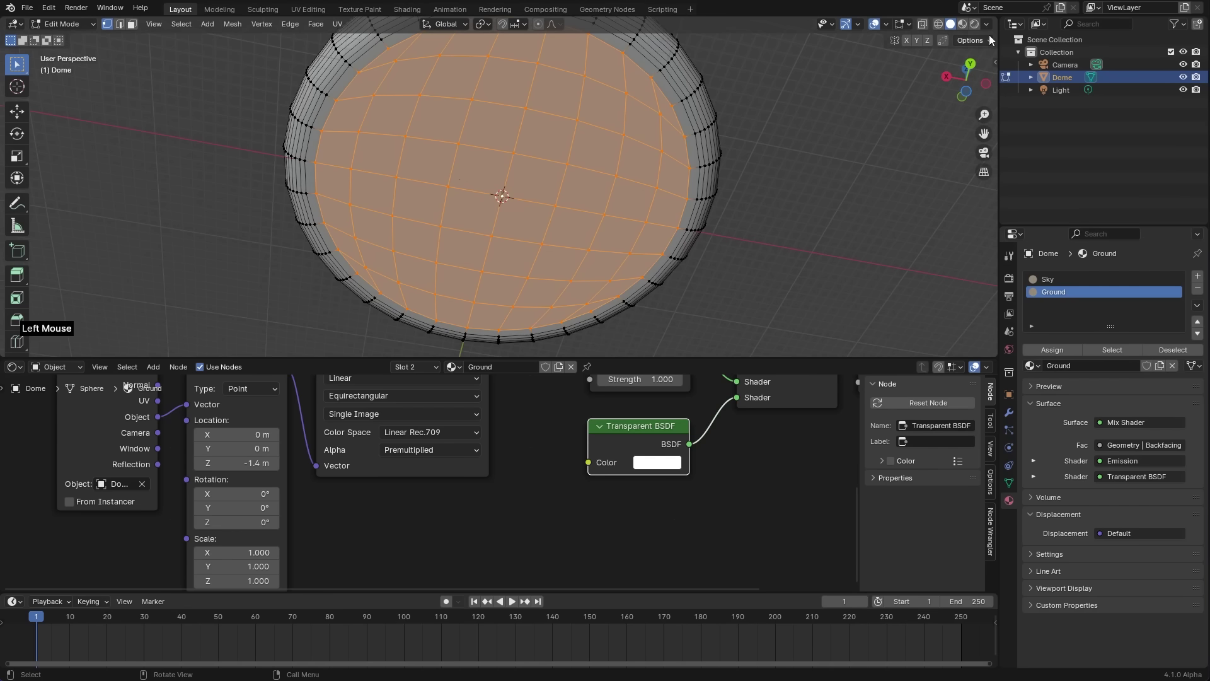
{"action": "key", "text": "Tab"}
- Switch viewport shading and orbit to check the ground and sky on the dome
{"action": "left_click", "coordinate": [991, 29]}
{"action": "middle_click", "coordinate": [521, 142]}
{"action": "middle_click", "coordinate": [536, 226]}
{"action": "key", "text": "z"}
{"action": "scroll", "scroll_direction": "up", "scroll_amount": 3}
{"action": "left_click", "coordinate": [1072, 299]}
- Add a UV sphere on the ground and give it a metallic chrome material
{"action": "middle_click", "coordinate": [655, 503]}
{"action": "scroll", "scroll_direction": "down", "scroll_amount": 3}
{"action": "middle_click", "coordinate": [671, 490]}
{"action": "scroll", "scroll_direction": "up", "scroll_amount": 3}
{"action": "middle_click", "coordinate": [582, 277]}
{"action": "scroll", "scroll_direction": "up", "scroll_amount": 3}
{"action": "middle_click", "coordinate": [567, 237]}
{"action": "middle_click", "coordinate": [563, 233]}
{"action": "key", "text": "shift+a"}
{"action": "middle_click", "coordinate": [566, 270]}
{"action": "key", "text": "Tab"}
{"action": "key", "text": "g"}
{"action": "double_click", "coordinate": [1165, 439]}
{"action": "left_click", "coordinate": [549, 215]}
{"action": "right_click", "coordinate": [549, 215]}
- Inspect the sphere's reflections, then select and remove the Ground material's Emission node
{"action": "middle_click", "coordinate": [576, 236]}
{"action": "scroll", "scroll_direction": "up", "scroll_amount": 3}
{"action": "middle_click", "coordinate": [512, 269]}
{"action": "middle_click", "coordinate": [509, 267]}
{"action": "middle_click", "coordinate": [513, 227]}
{"action": "key", "text": "z"}
{"action": "middle_click", "coordinate": [418, 242]}
{"action": "middle_click", "coordinate": [433, 242]}
{"action": "middle_click", "coordinate": [572, 243]}
{"action": "scroll", "scroll_direction": "down", "scroll_amount": 3}
{"action": "left_click", "coordinate": [742, 274]}
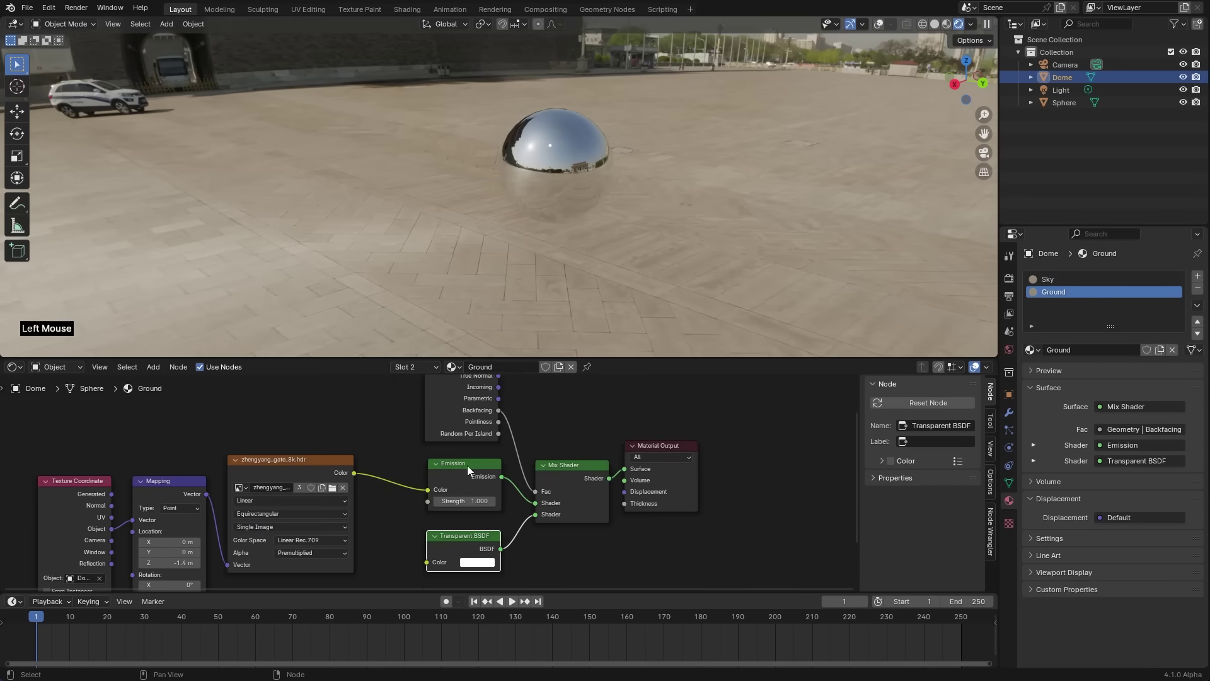
{"action": "left_click", "coordinate": [459, 469]}
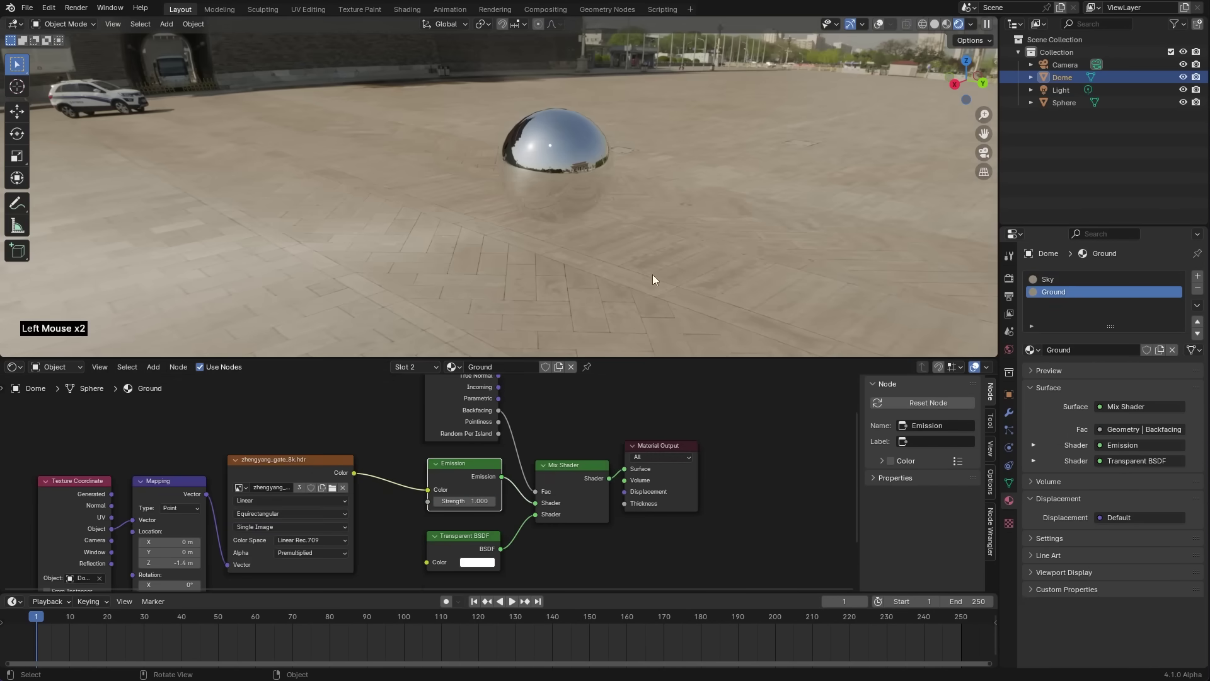